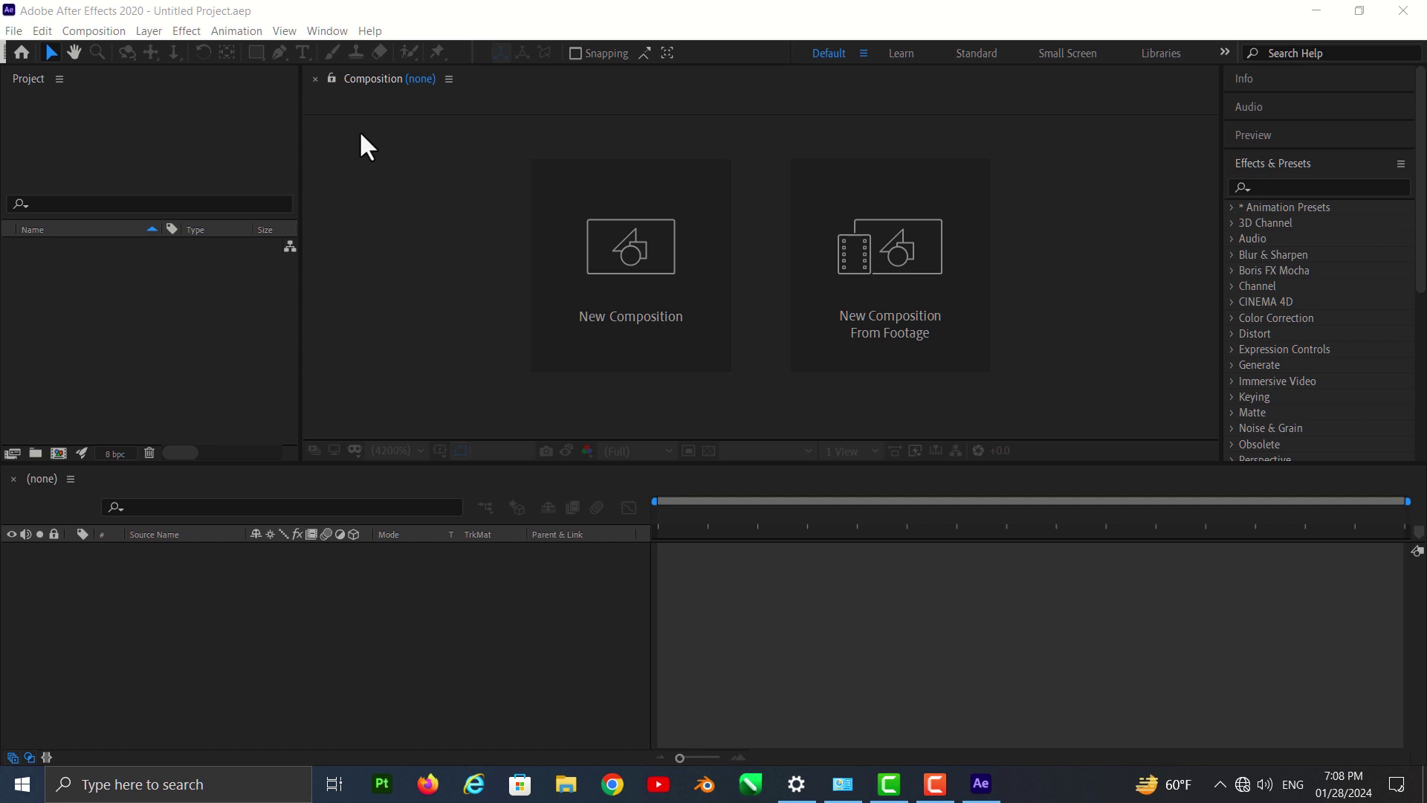
- Open the recent Position class Untitled Project.aep from the File menu
click(275, 78)
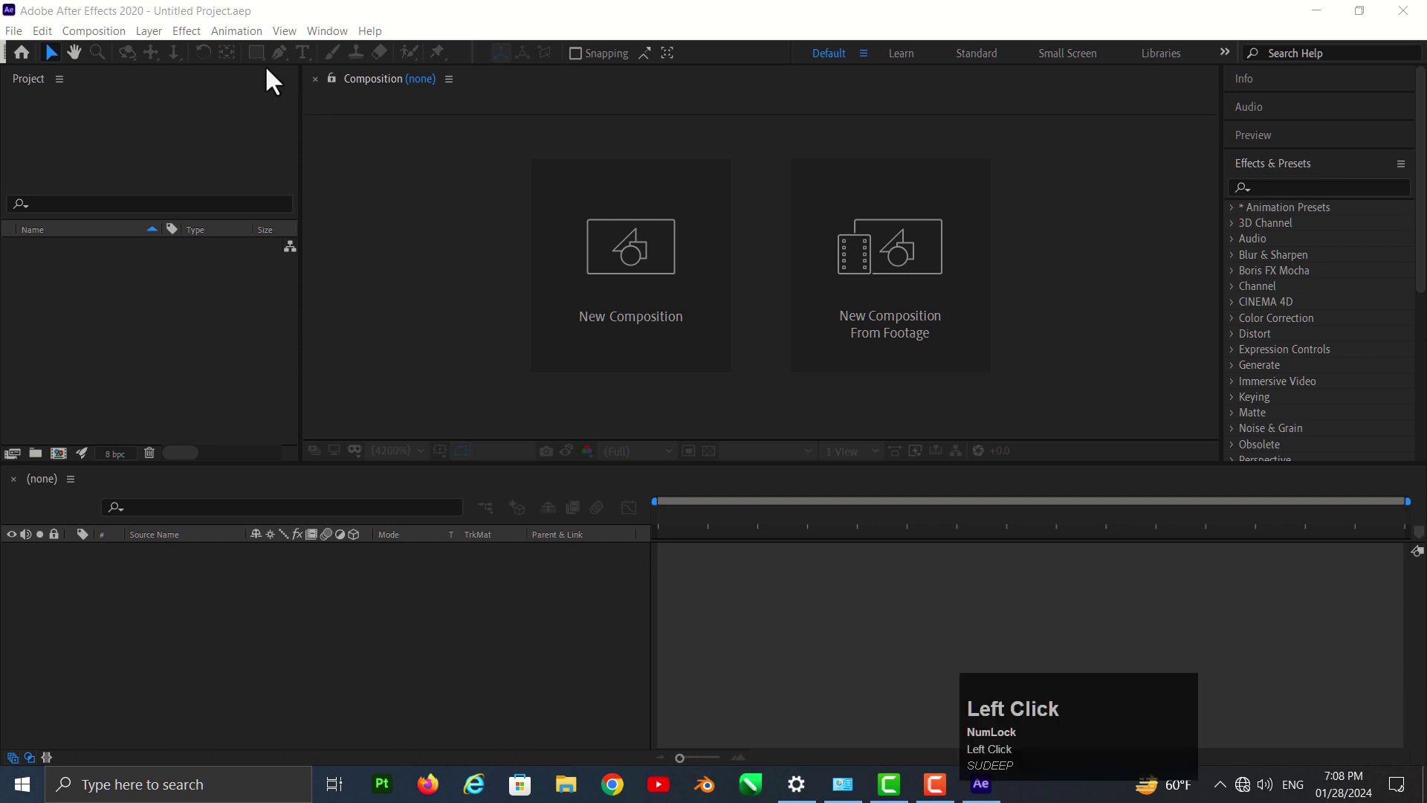
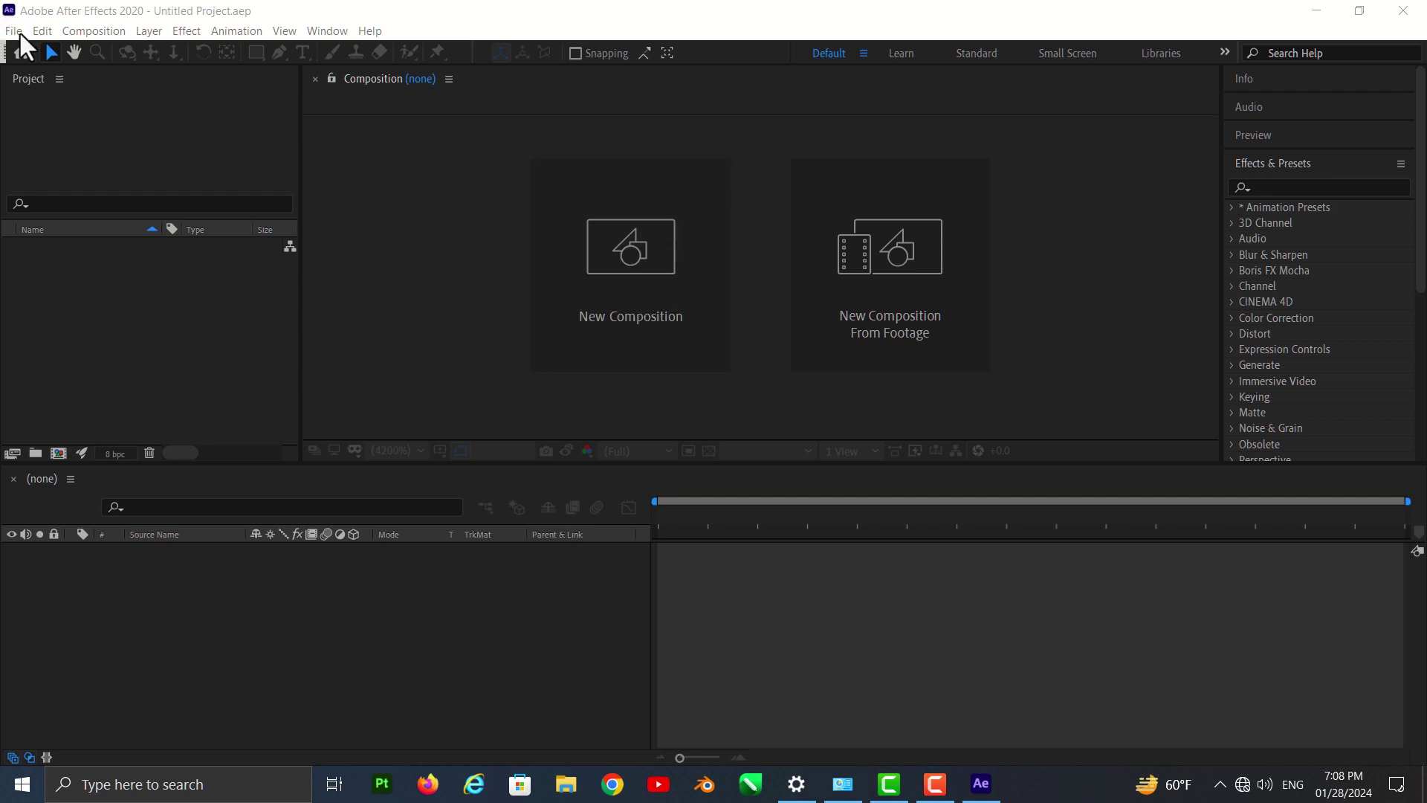
click(29, 45)
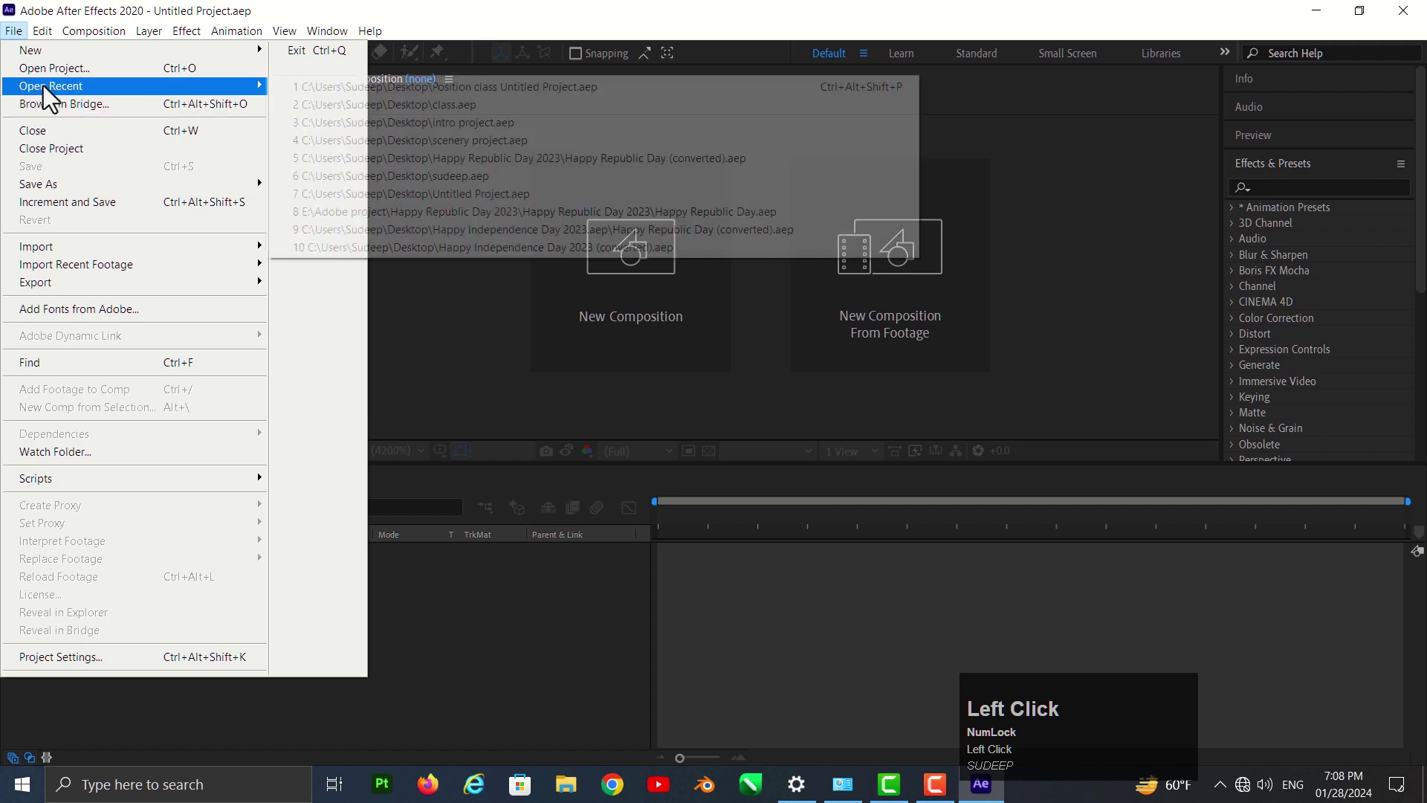
click(388, 102)
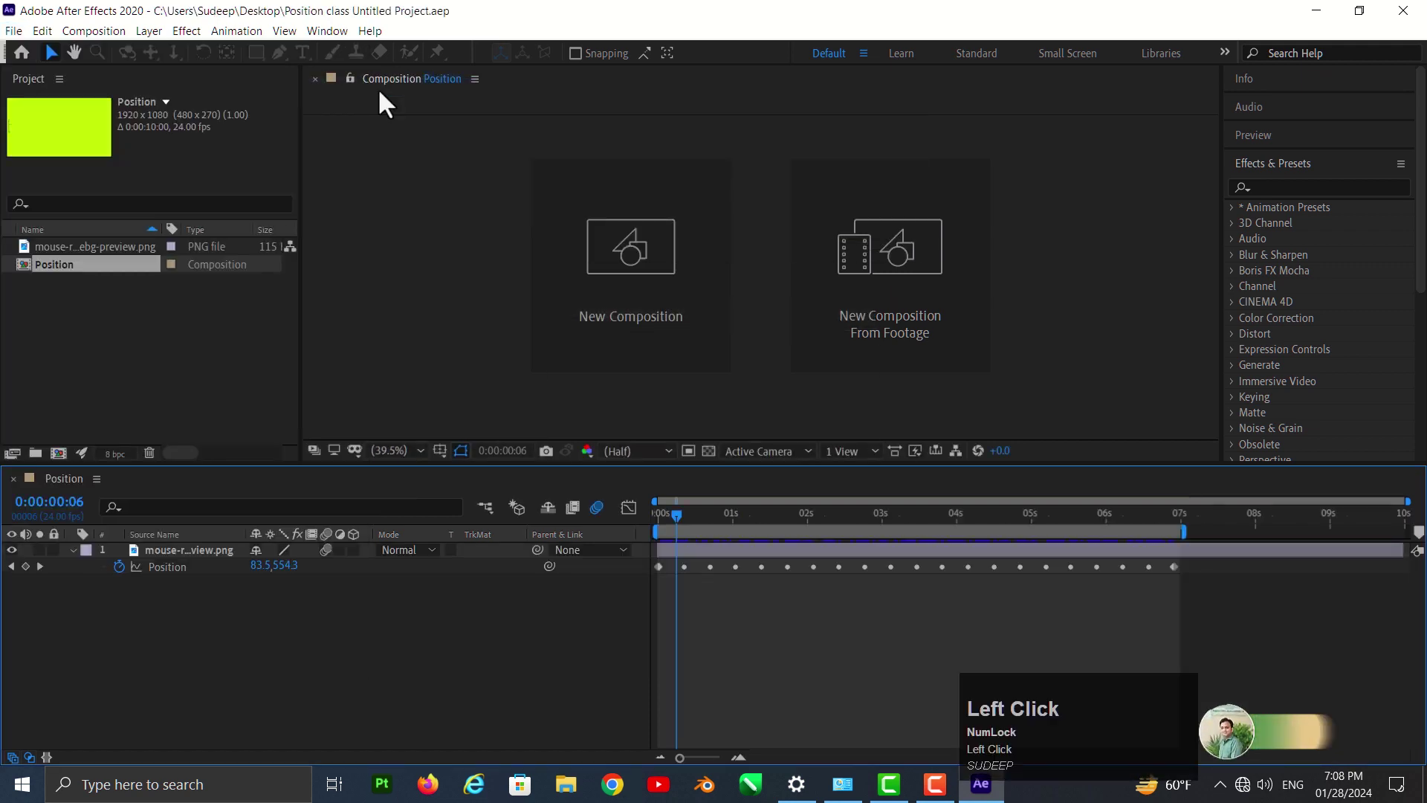
- Preview the character's wavy-path animation and return the time indicator to the start
key(space)
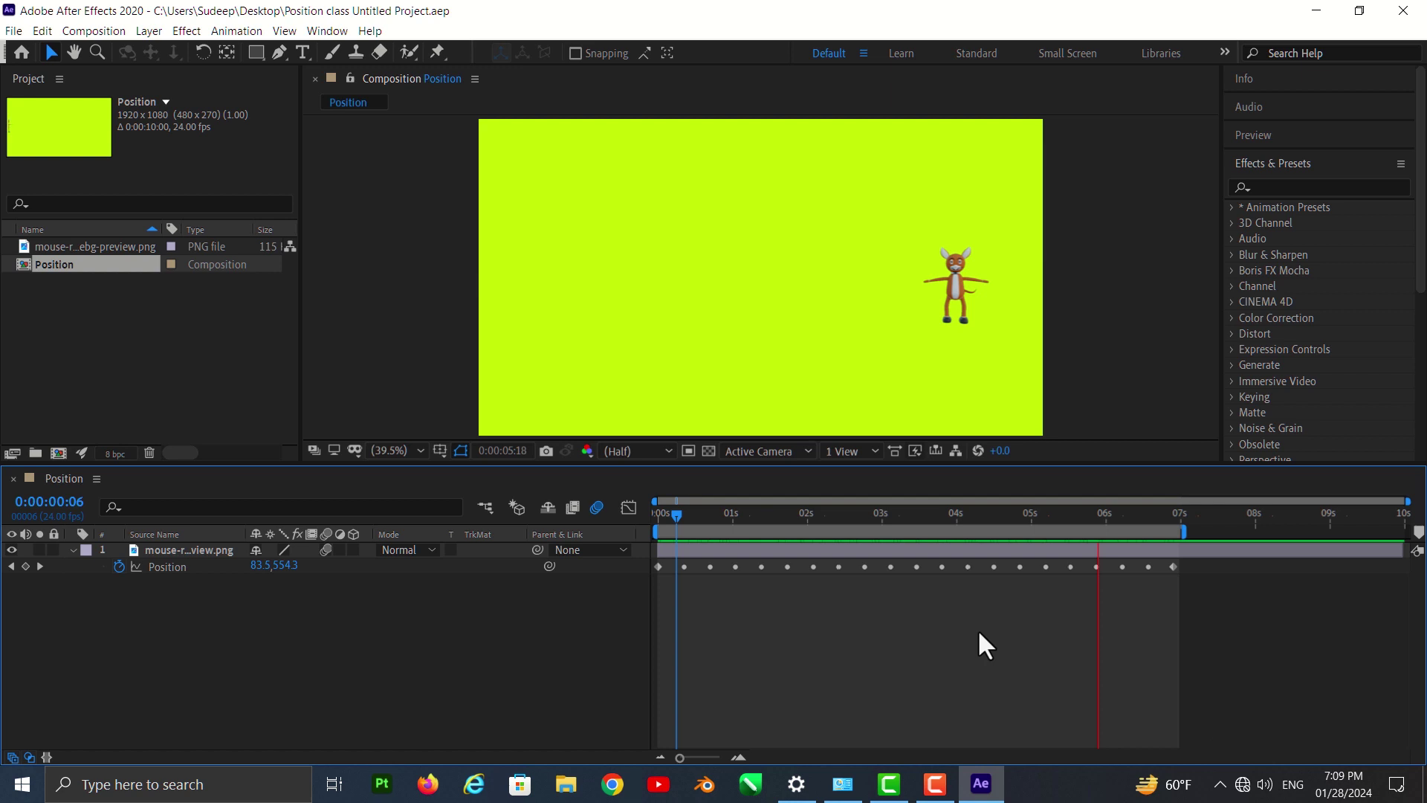
key(space)
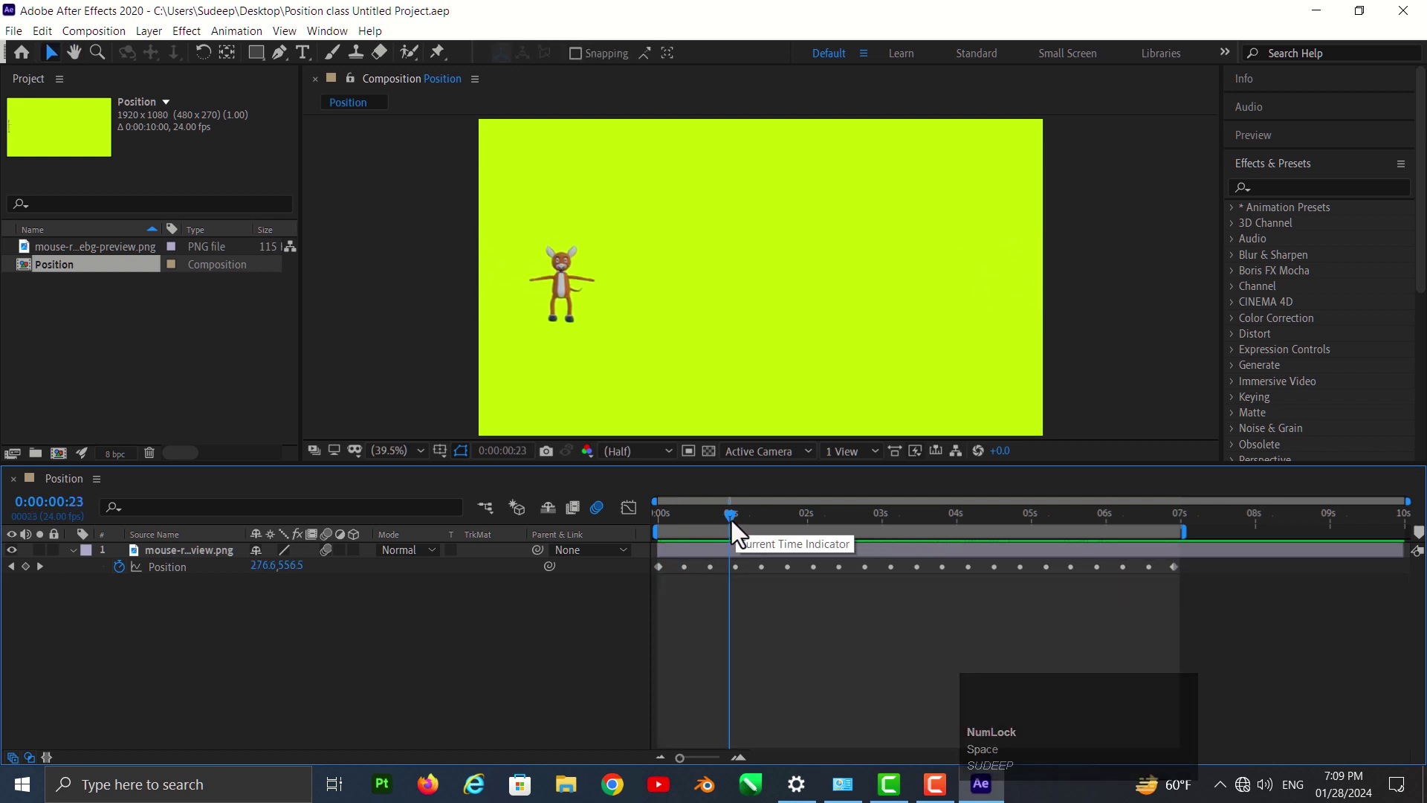
drag(740, 532, 37, 573)
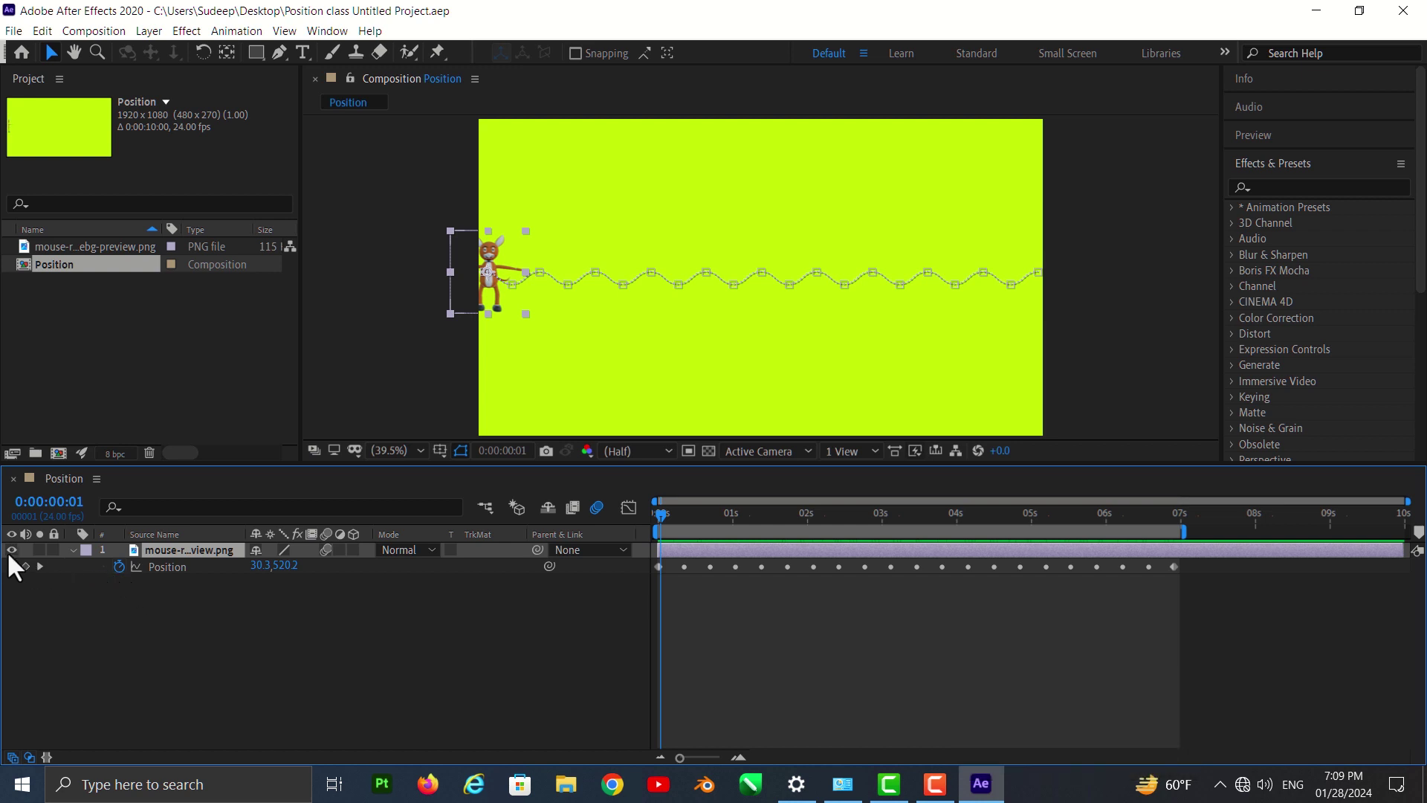
click(17, 565)
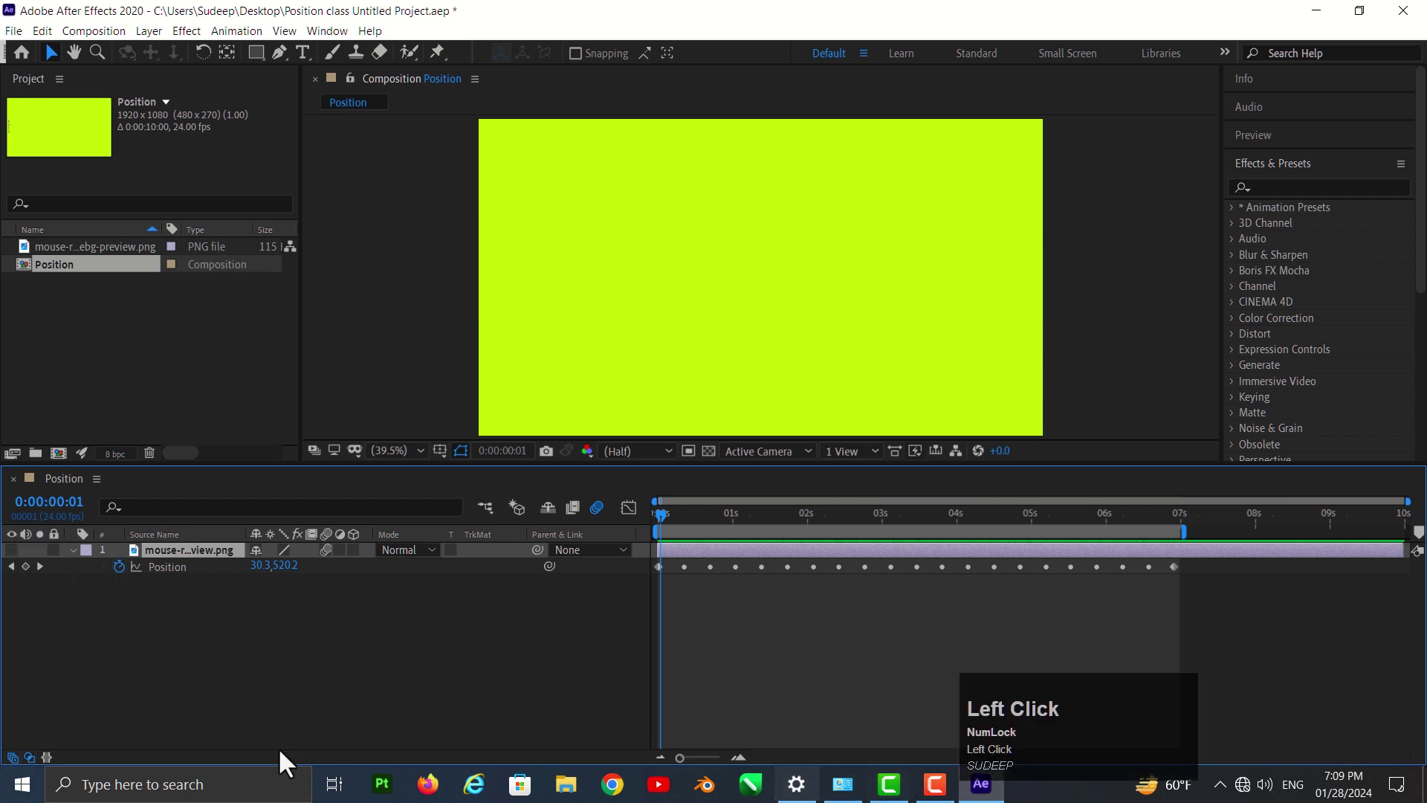
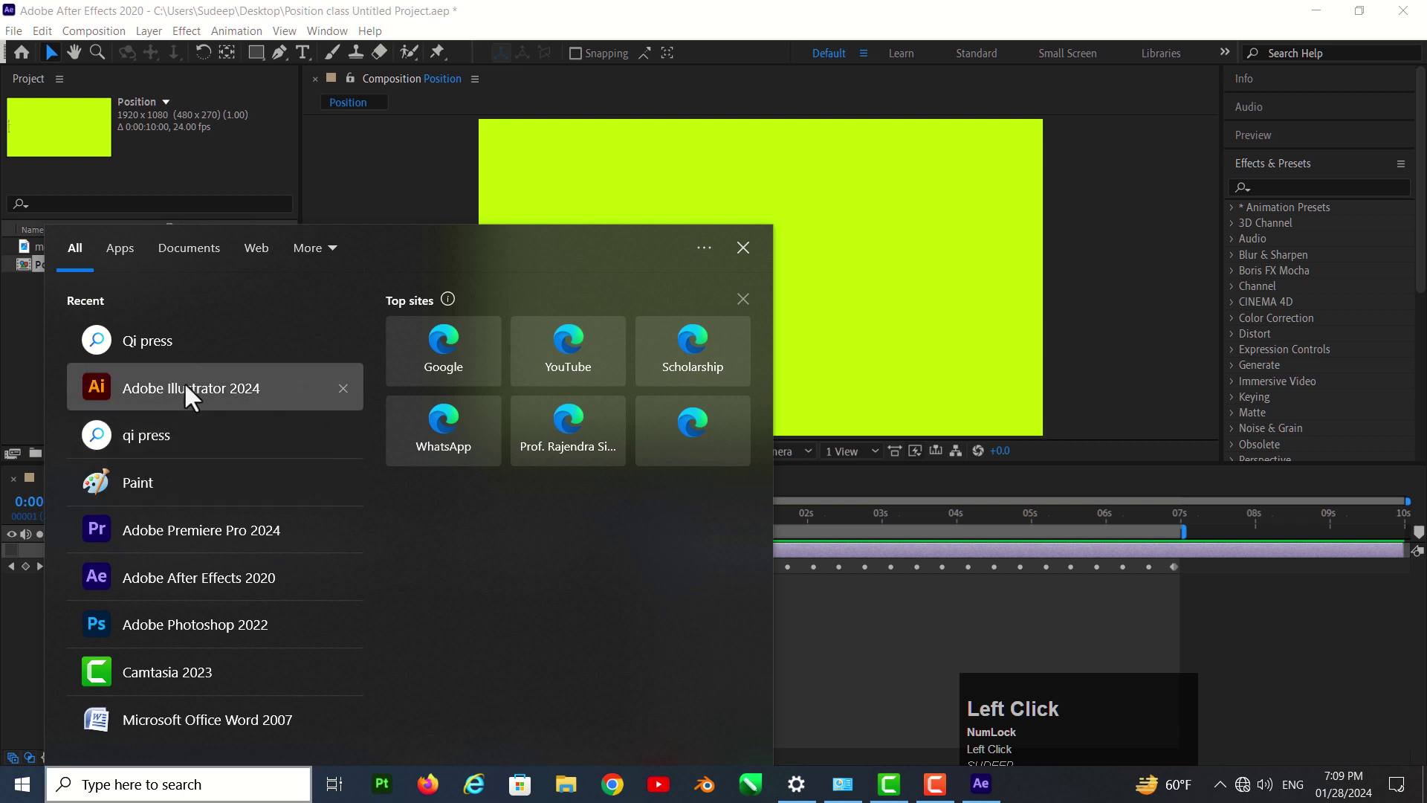
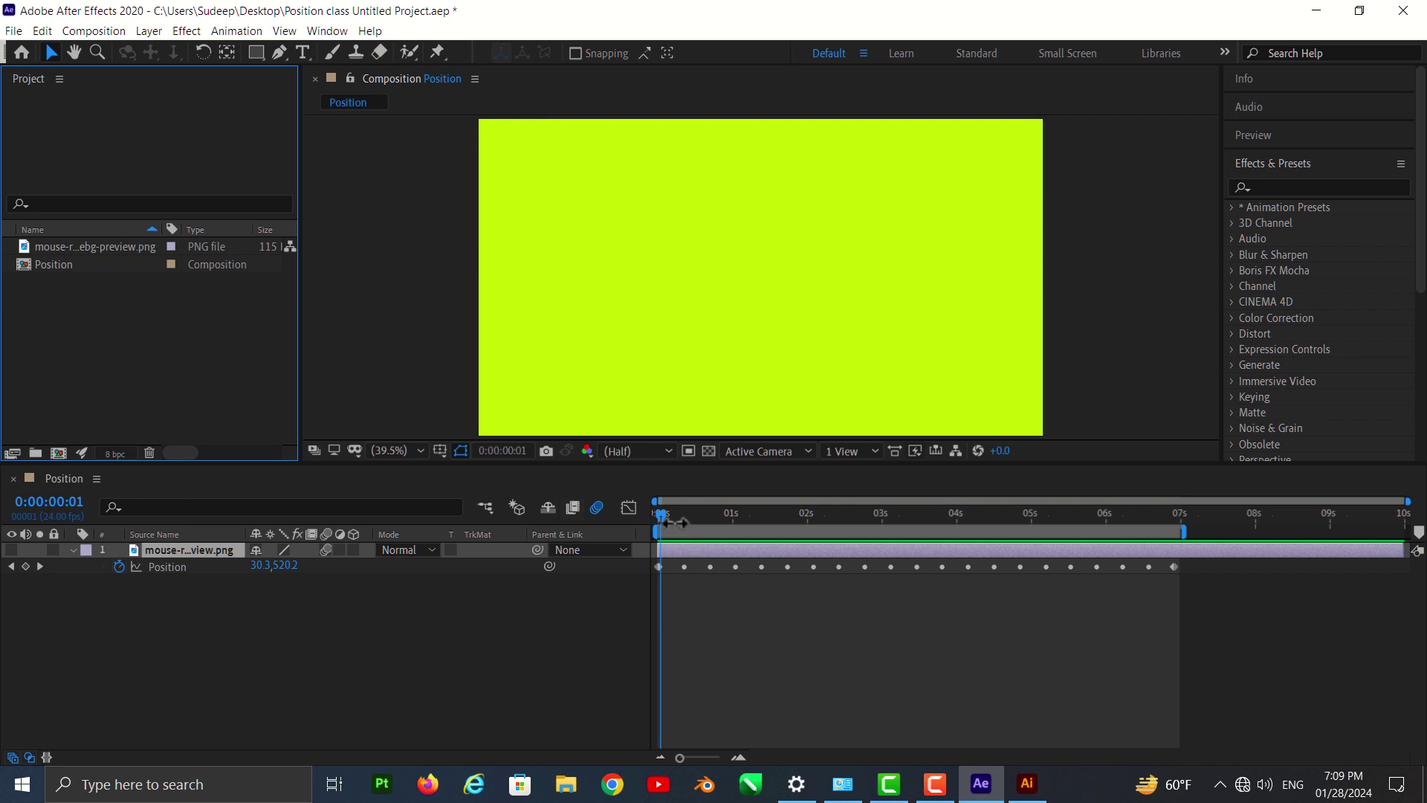
- Scrub the character's motion, select its layer and reveal the Rotation property at zero
click(669, 530)
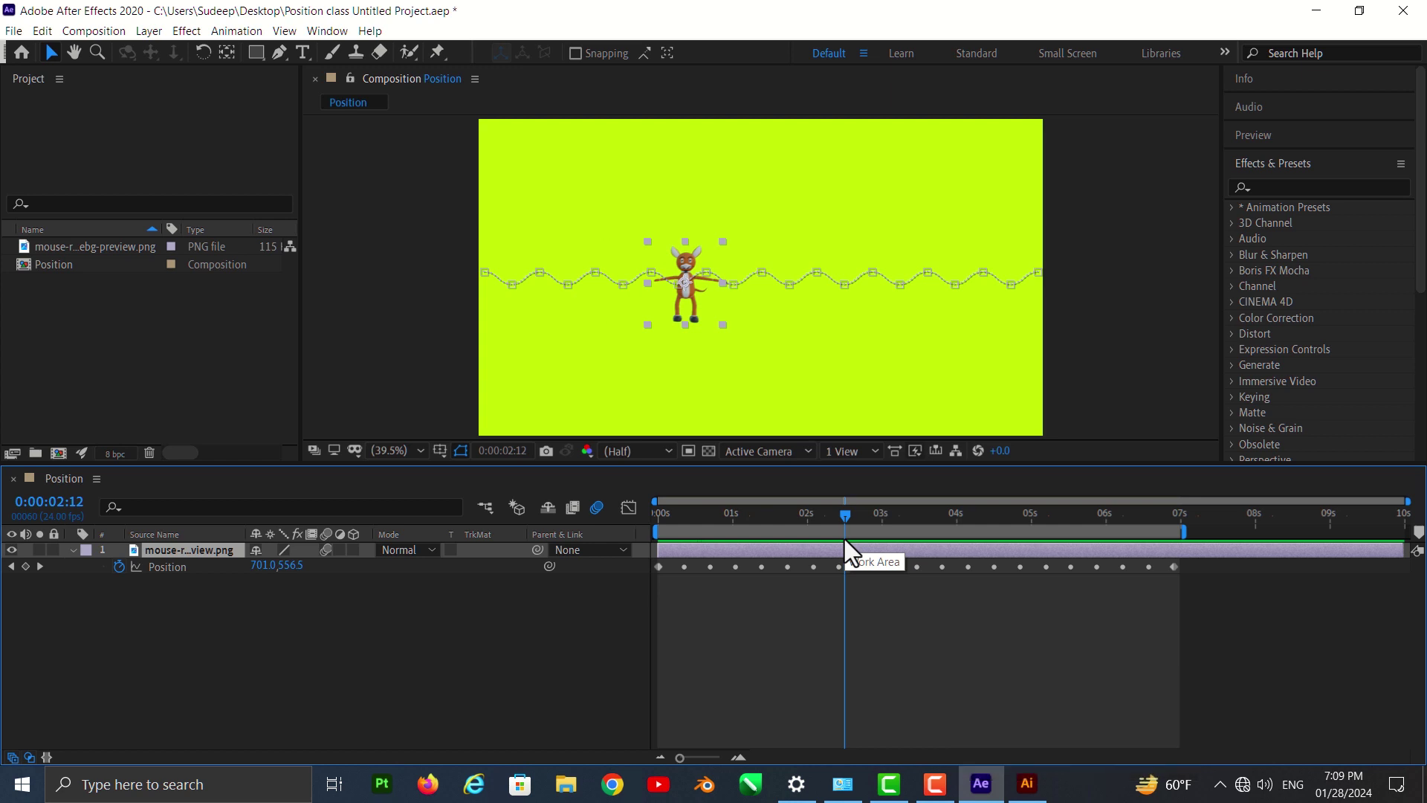
click(851, 528)
drag(390, 173, 692, 553)
click(688, 527)
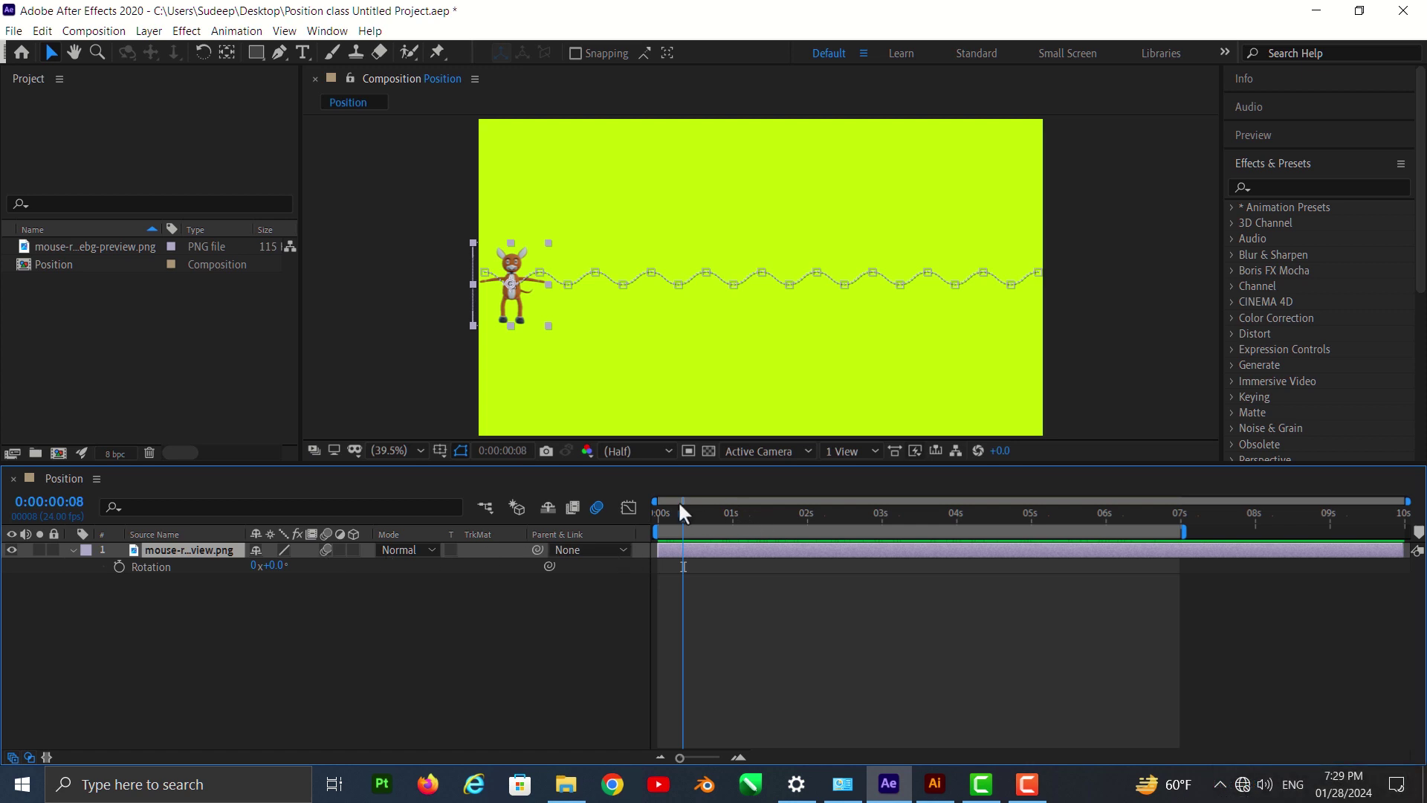
- Delete and restore the character layer, then clear all its Position keyframes via the stopwatch
click(688, 529)
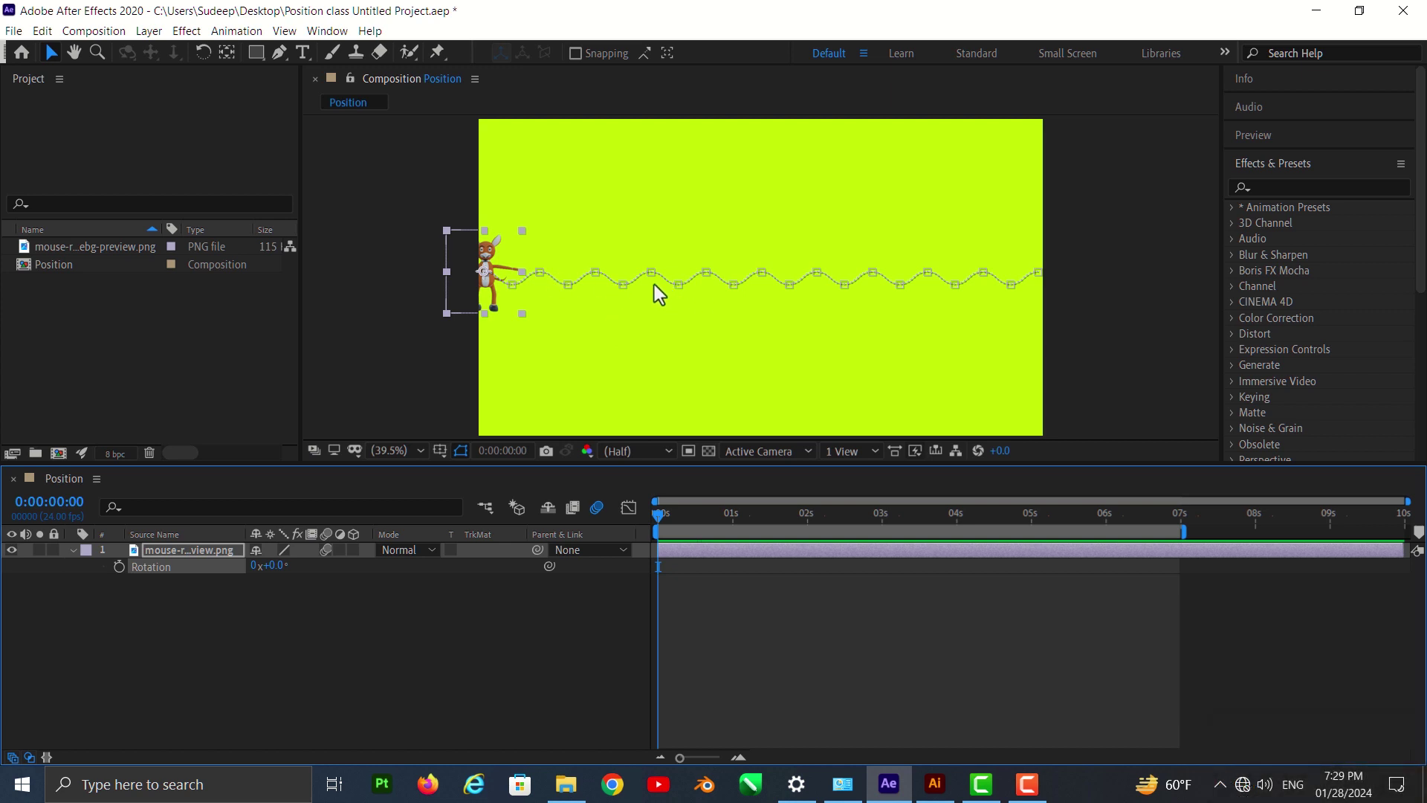
click(658, 281)
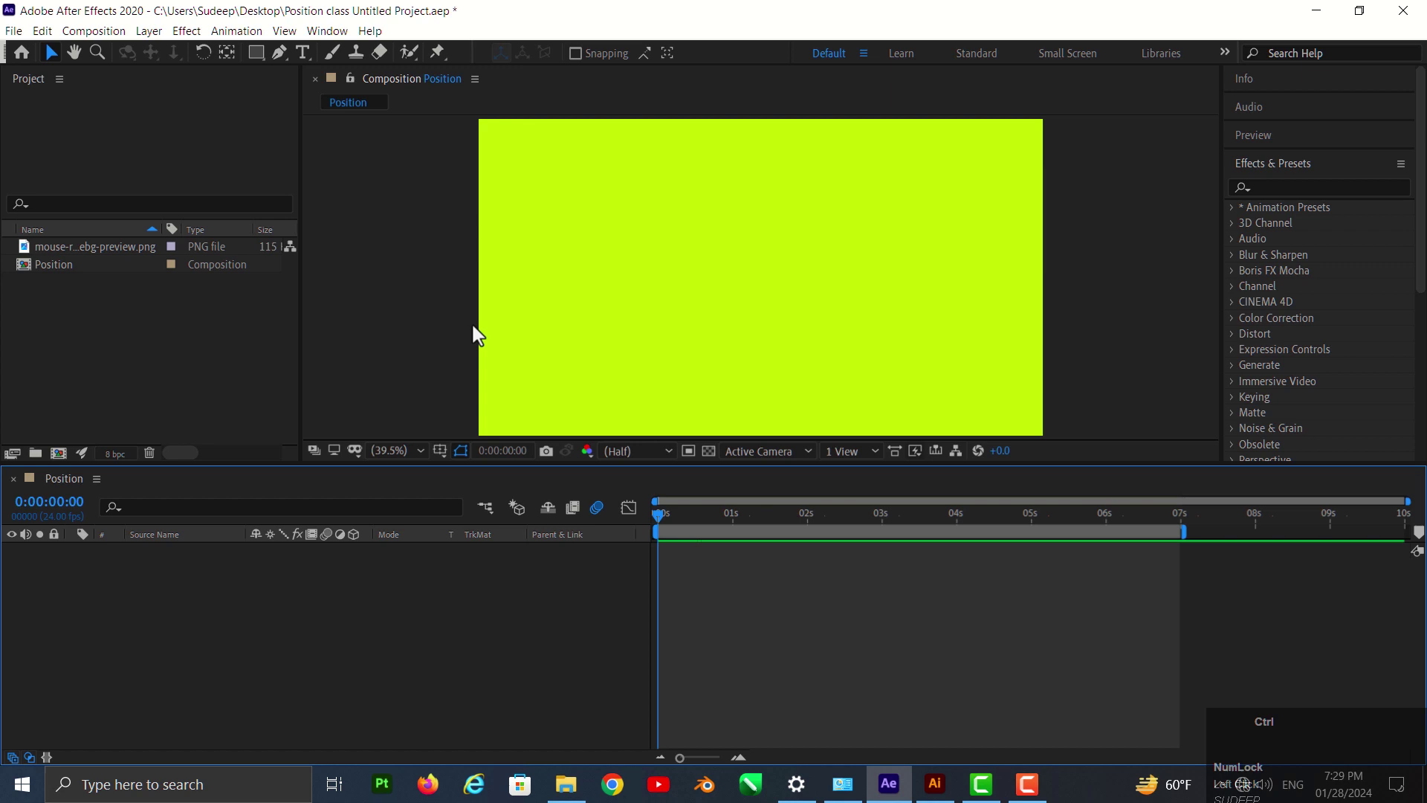
click(585, 286)
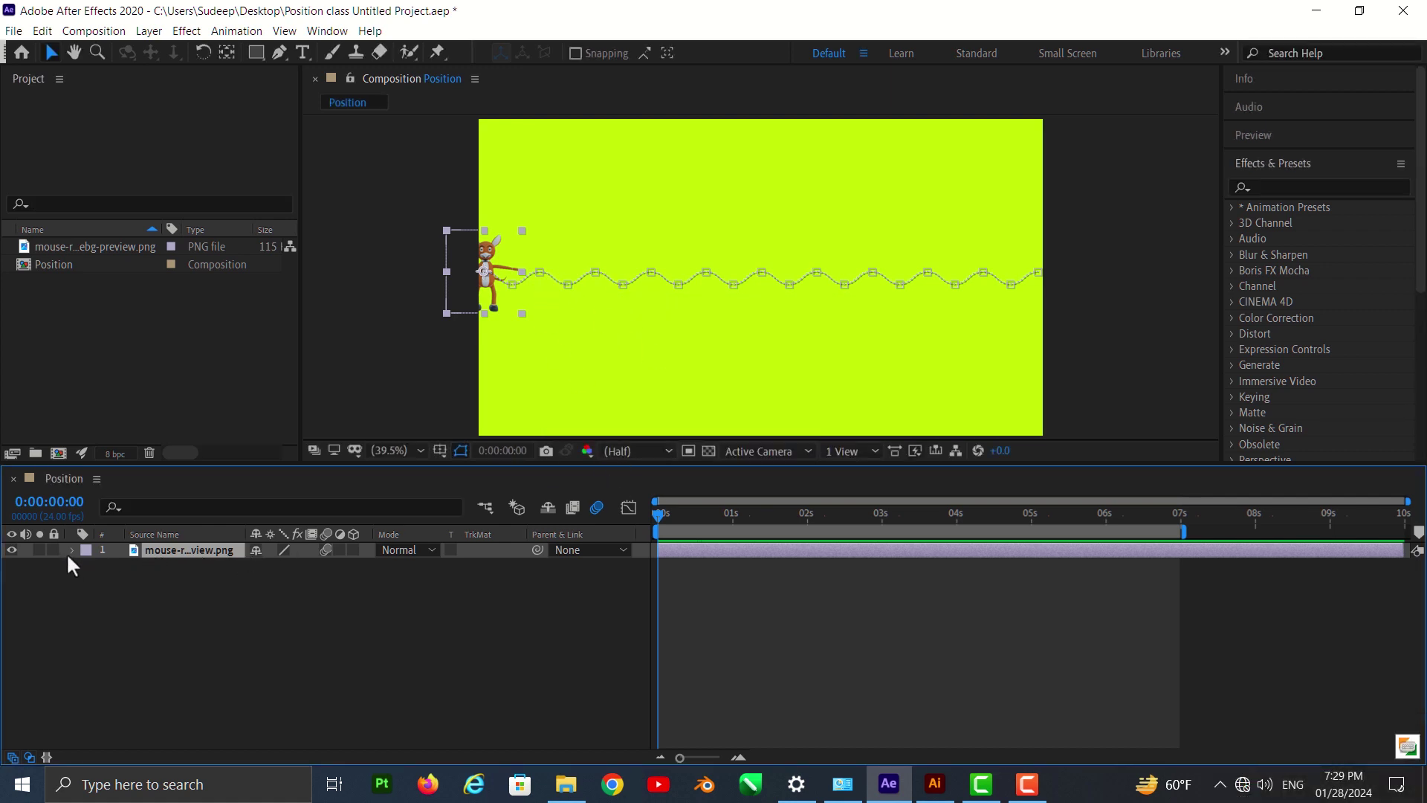
key(p)
click(124, 579)
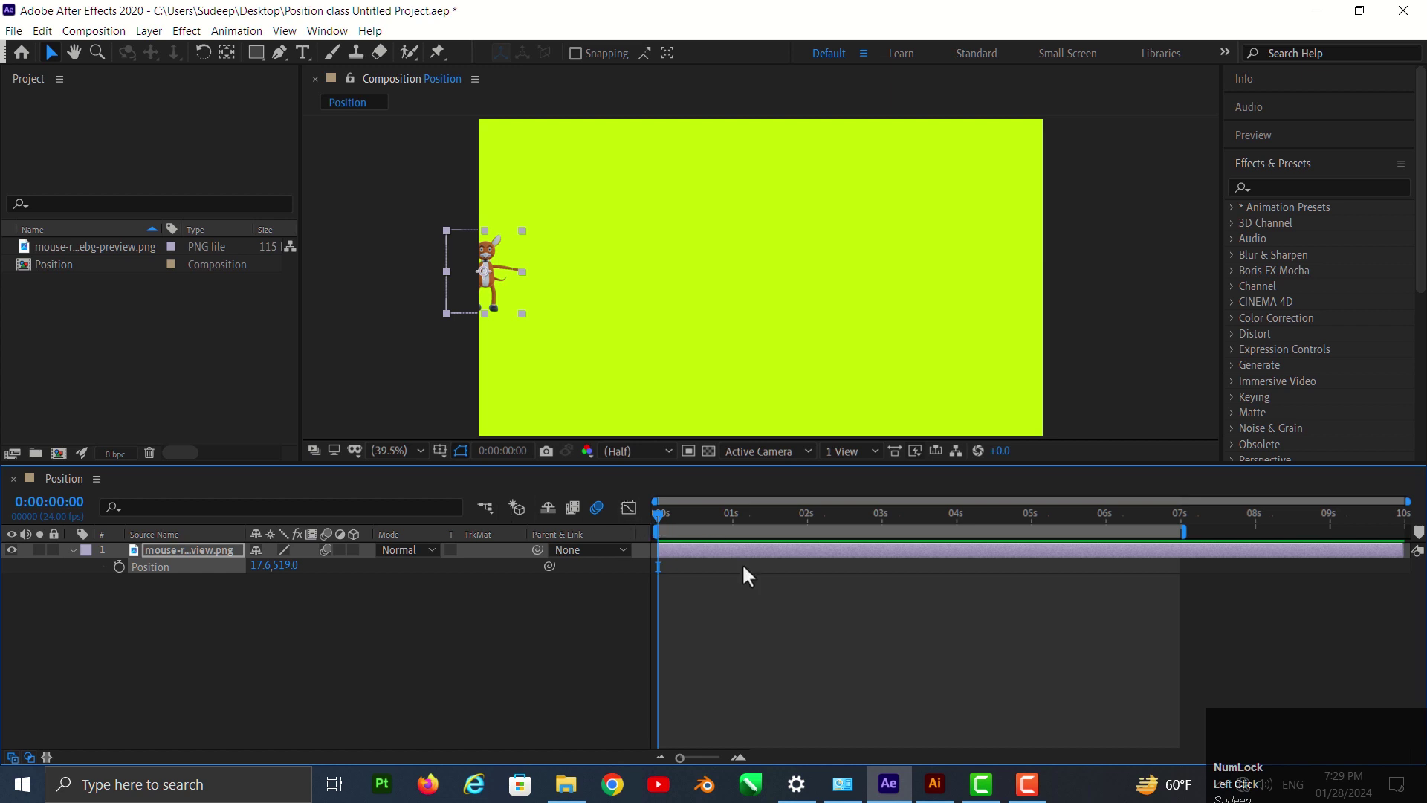
- Switch from After Effects to the blank Illustrator artboard
click(936, 790)
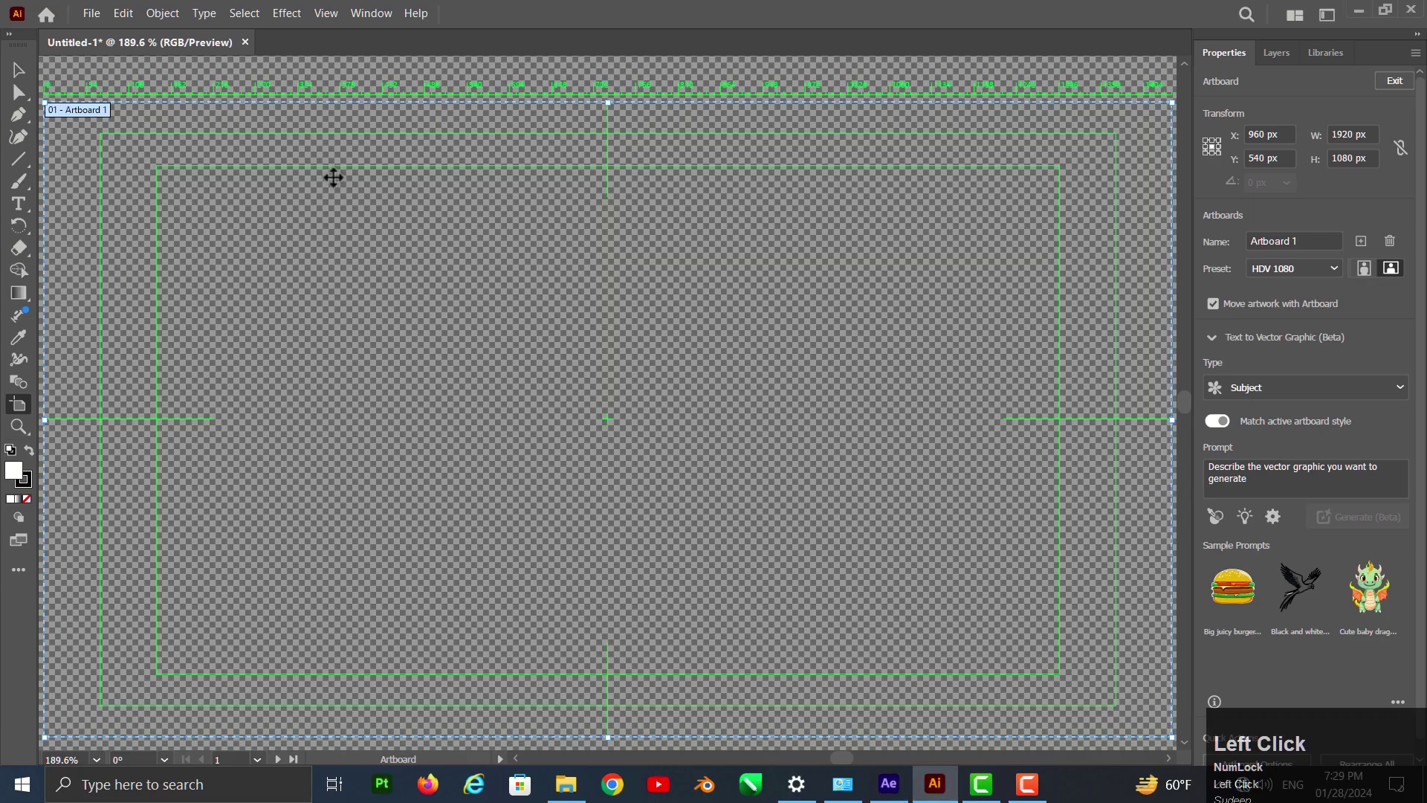
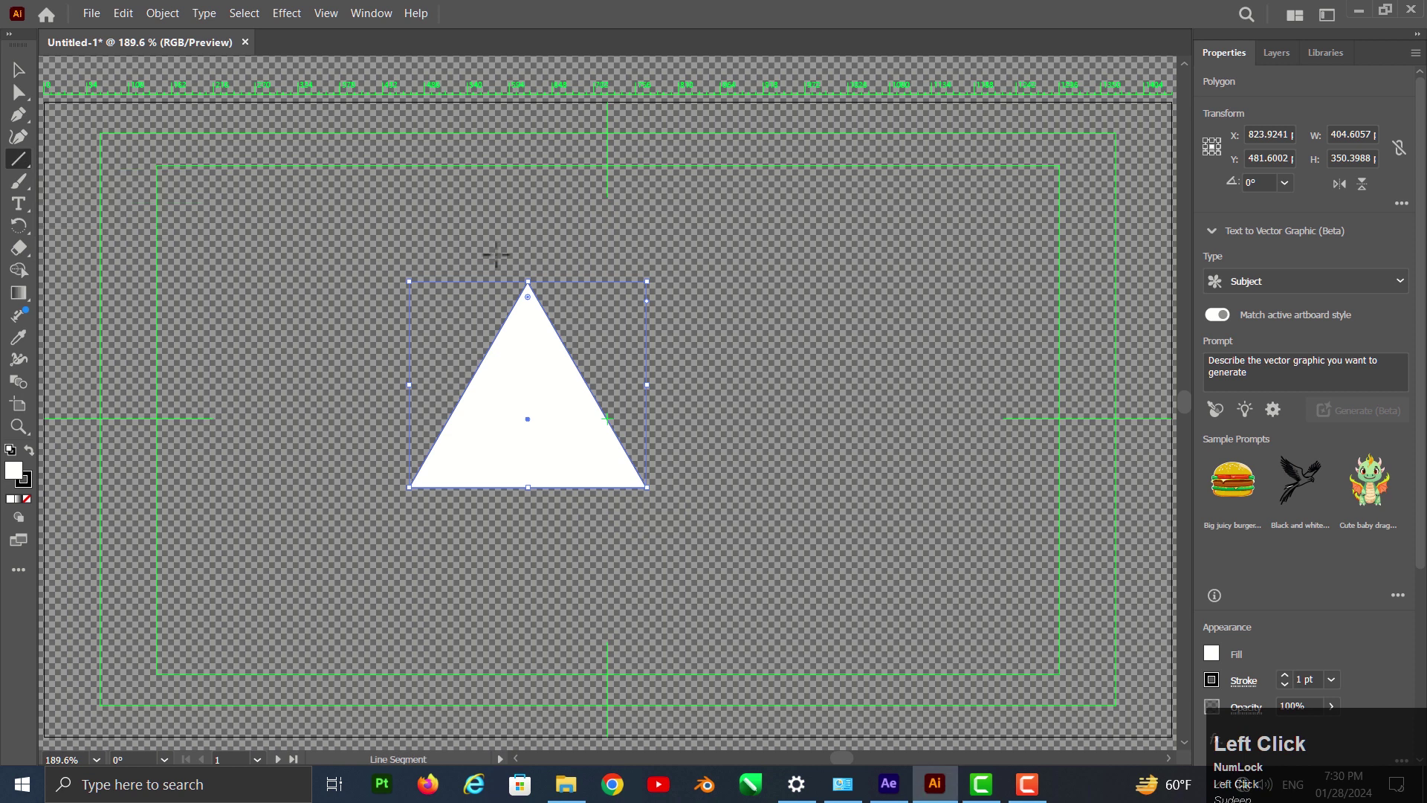
- Select the triangle and line and reach for the Pathfinder panel in the Window menu
click(529, 280)
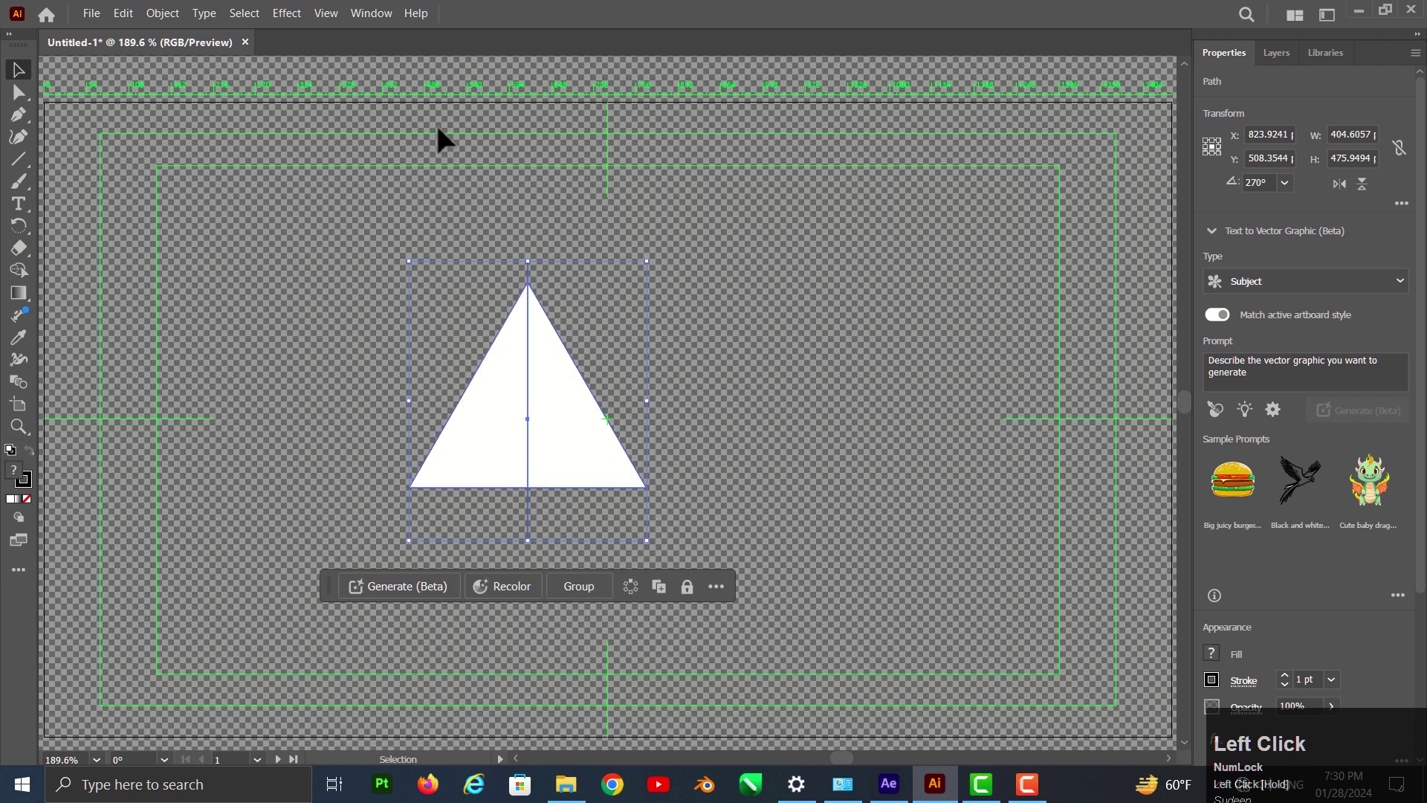
click(377, 22)
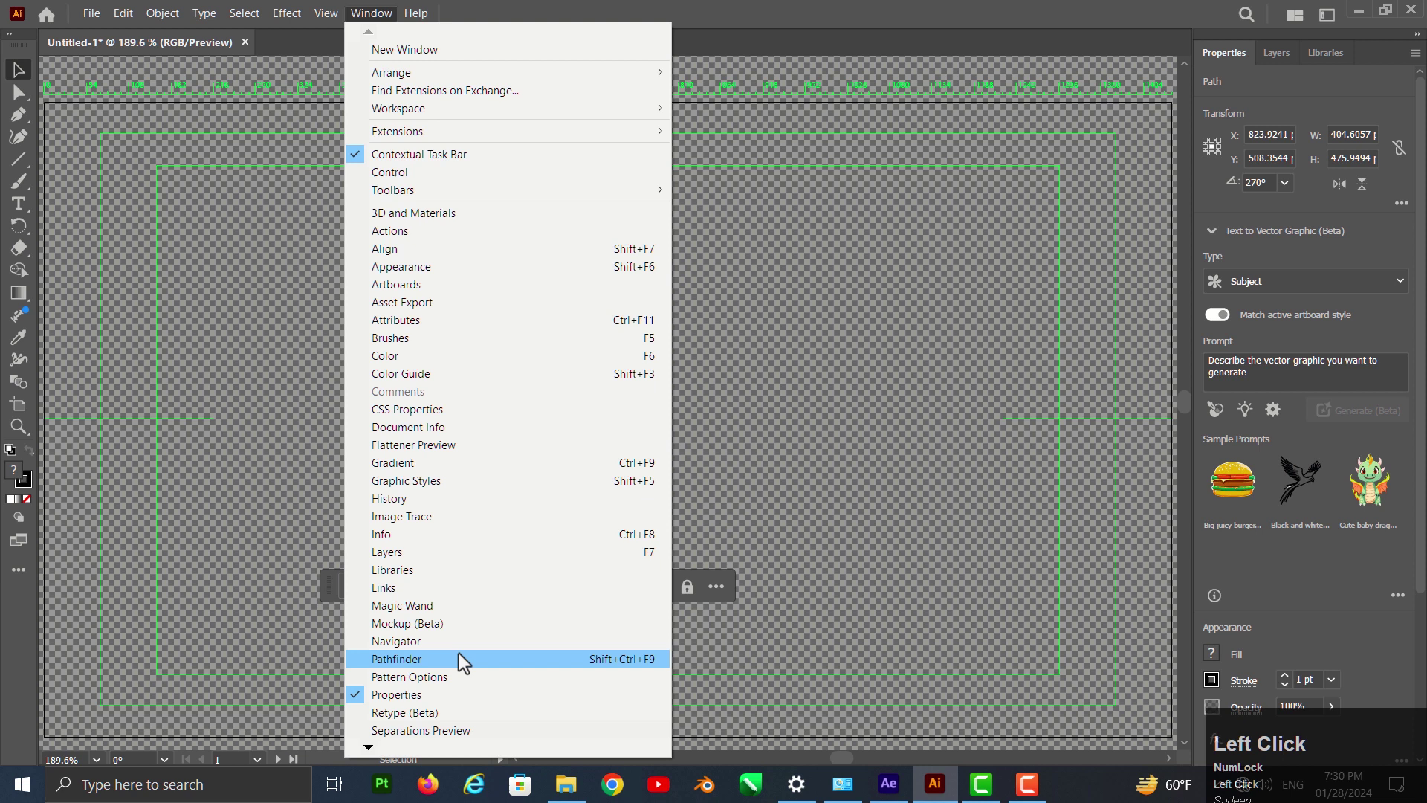
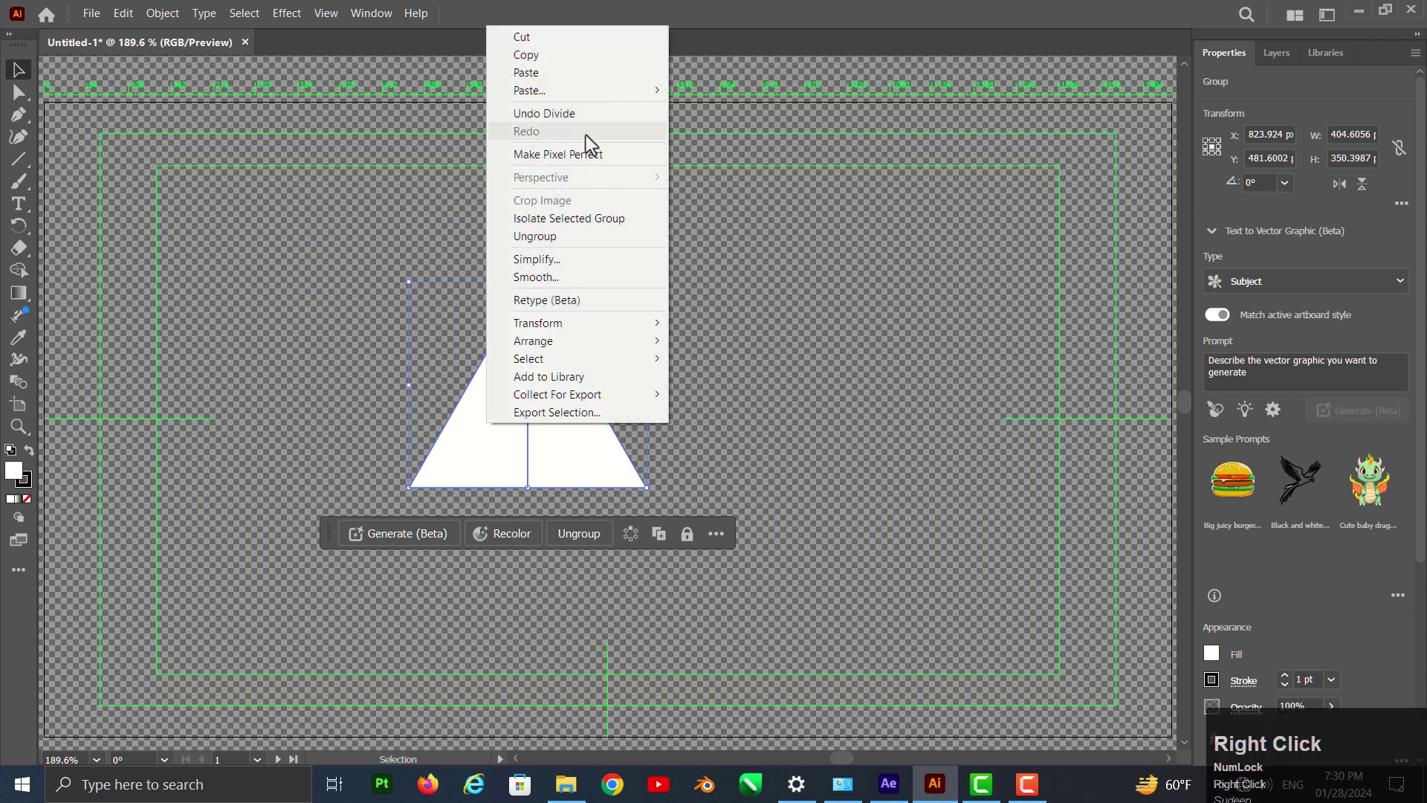
- Ungroup the triangle halves and start choosing a fill colour for the left half
click(597, 245)
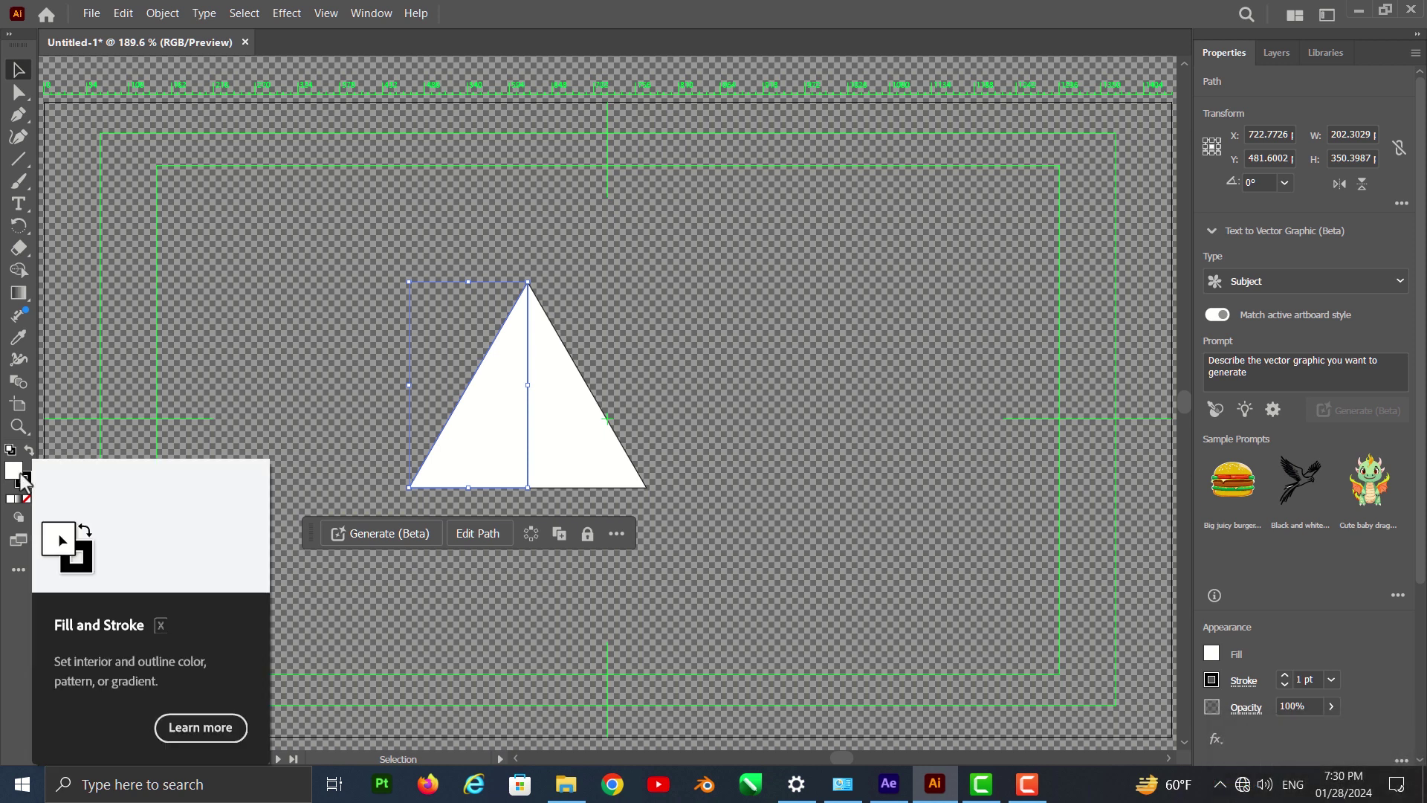
click(26, 480)
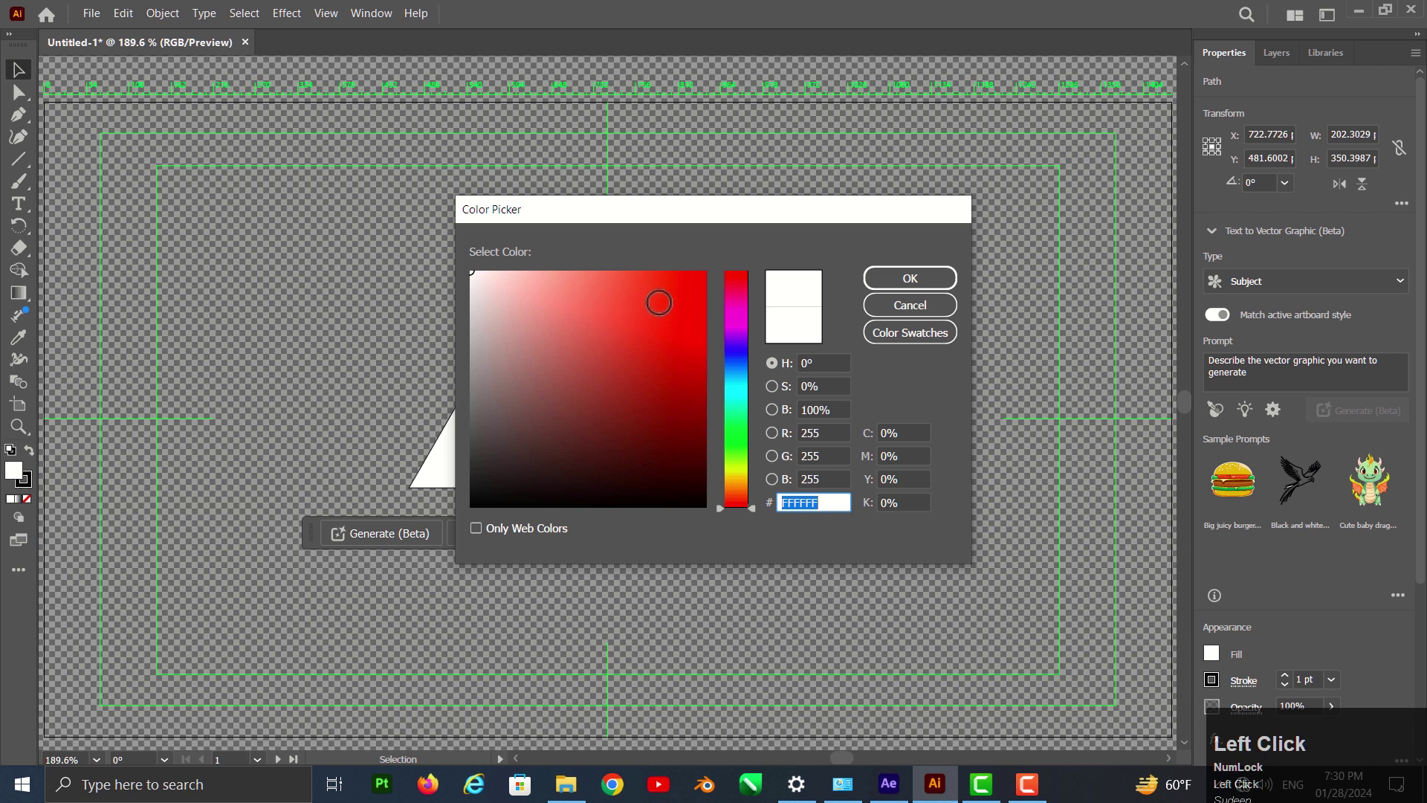
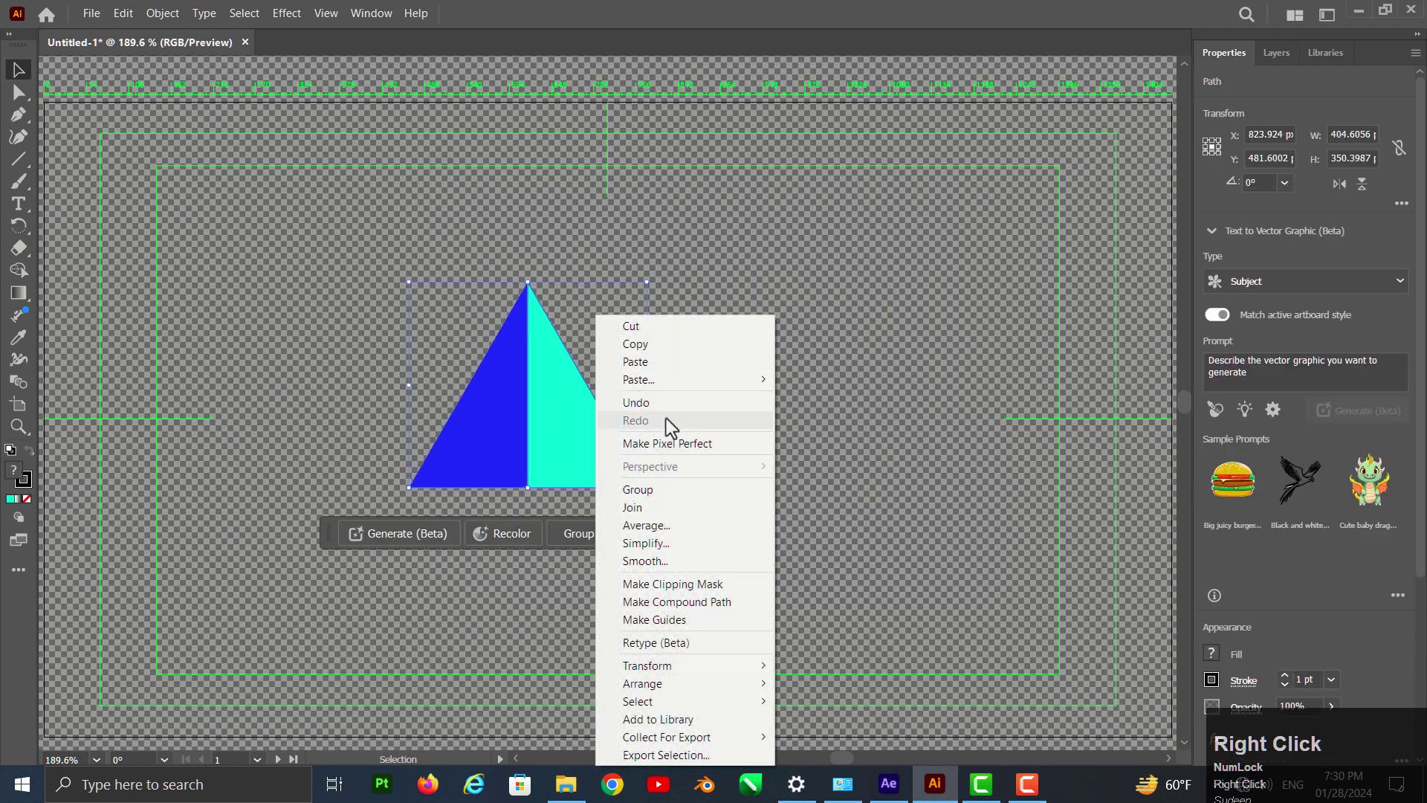
- Group the blue and cyan halves into one triangle and copy it for a new document
click(680, 492)
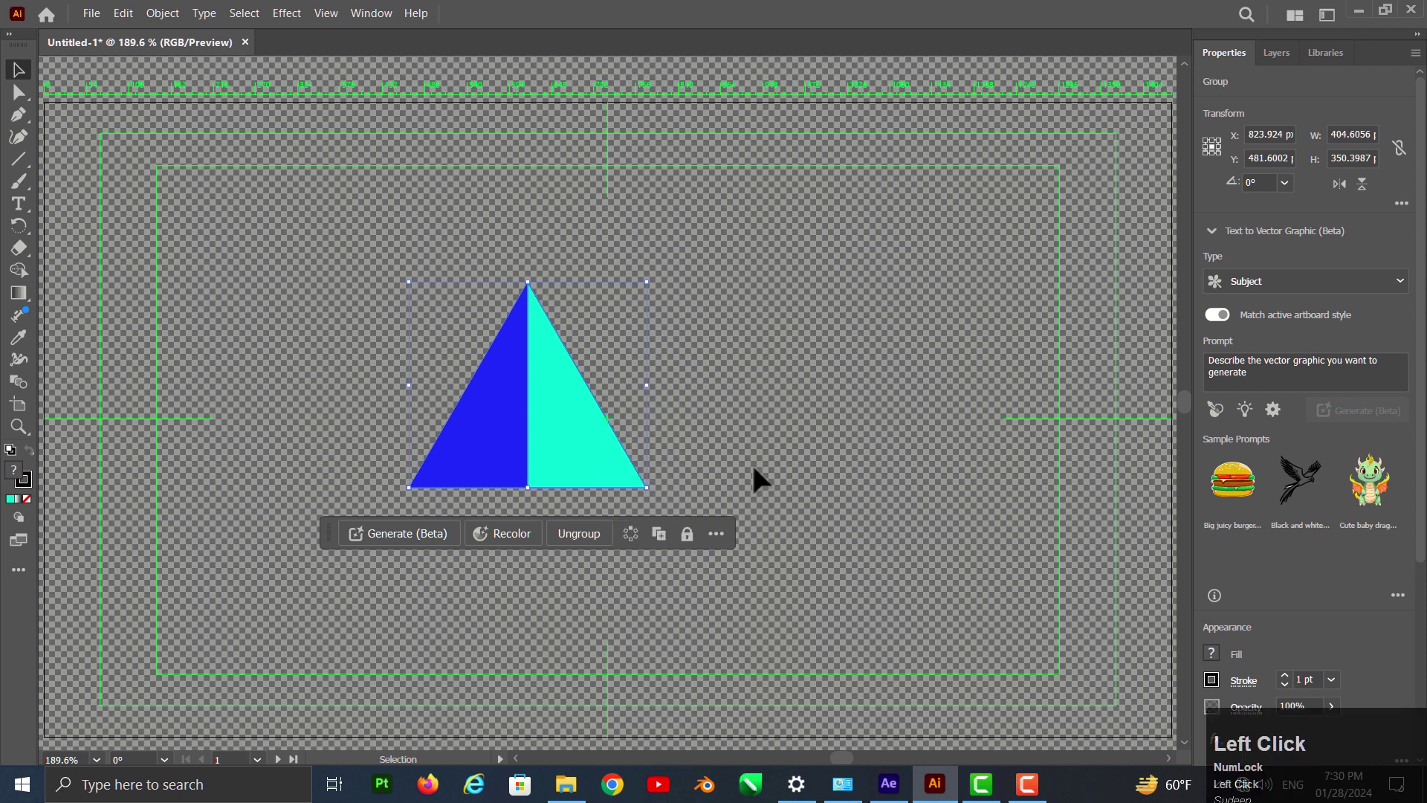
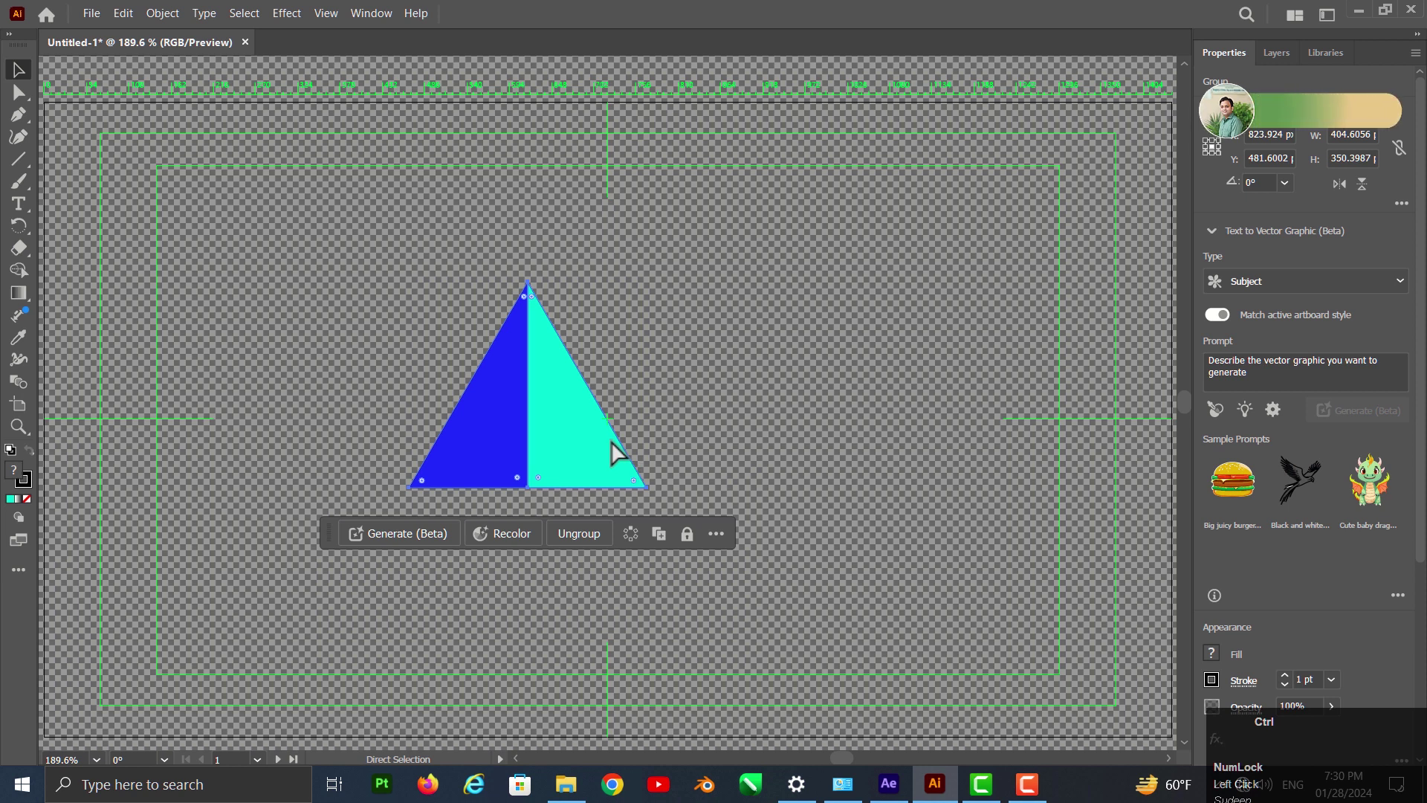
key(ctrl+c)
click(91, 24)
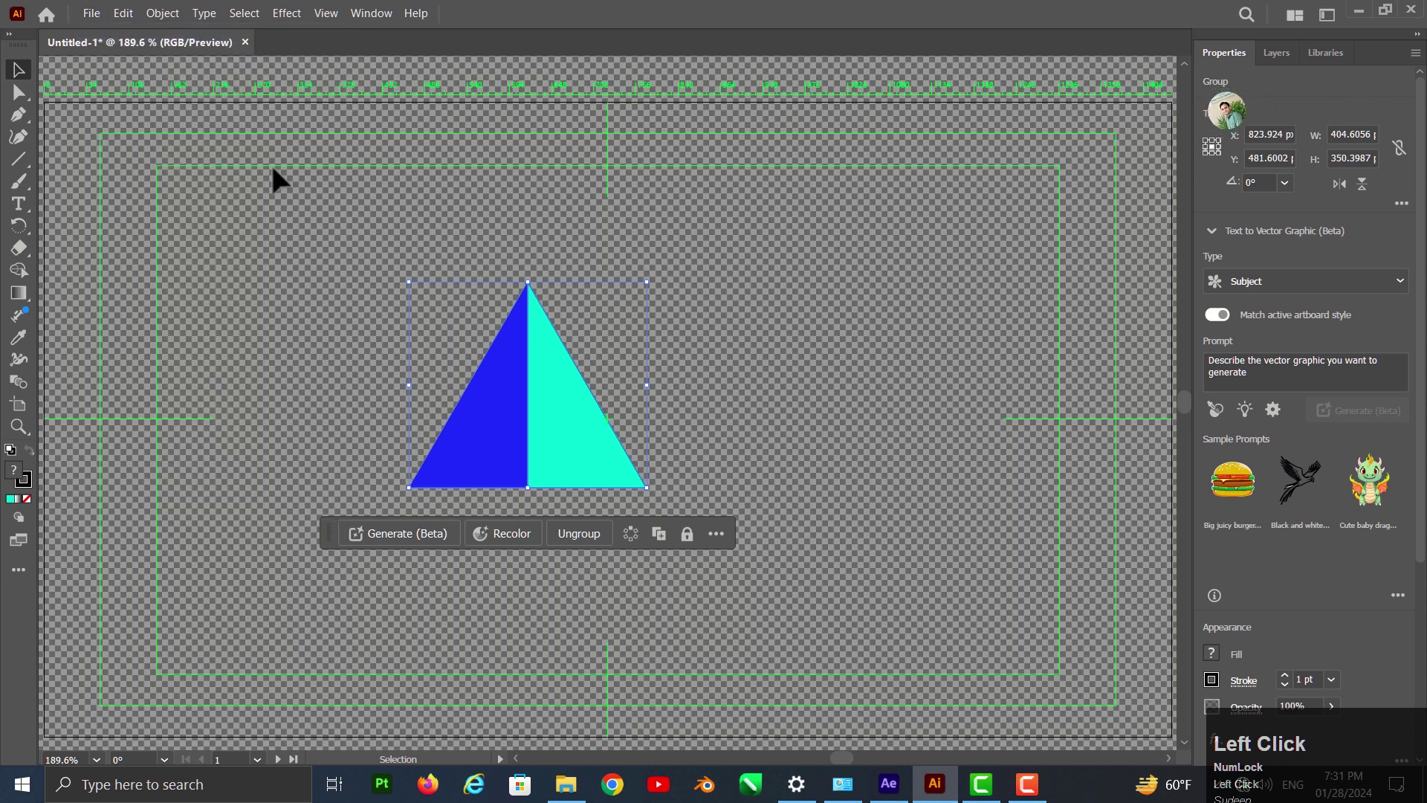
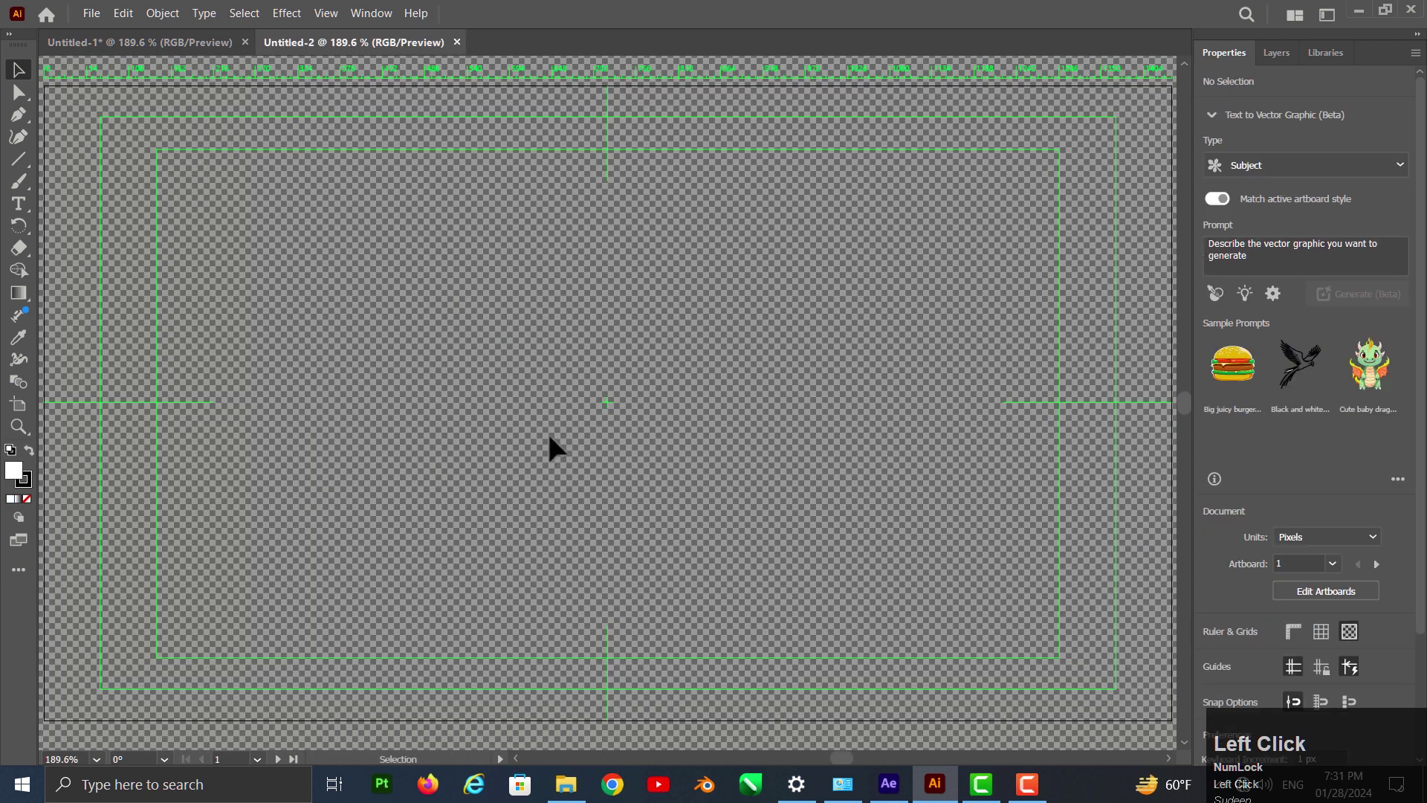
- Paste the two-tone triangle into the new document and fit the artboard around it
key(ctrl+v)
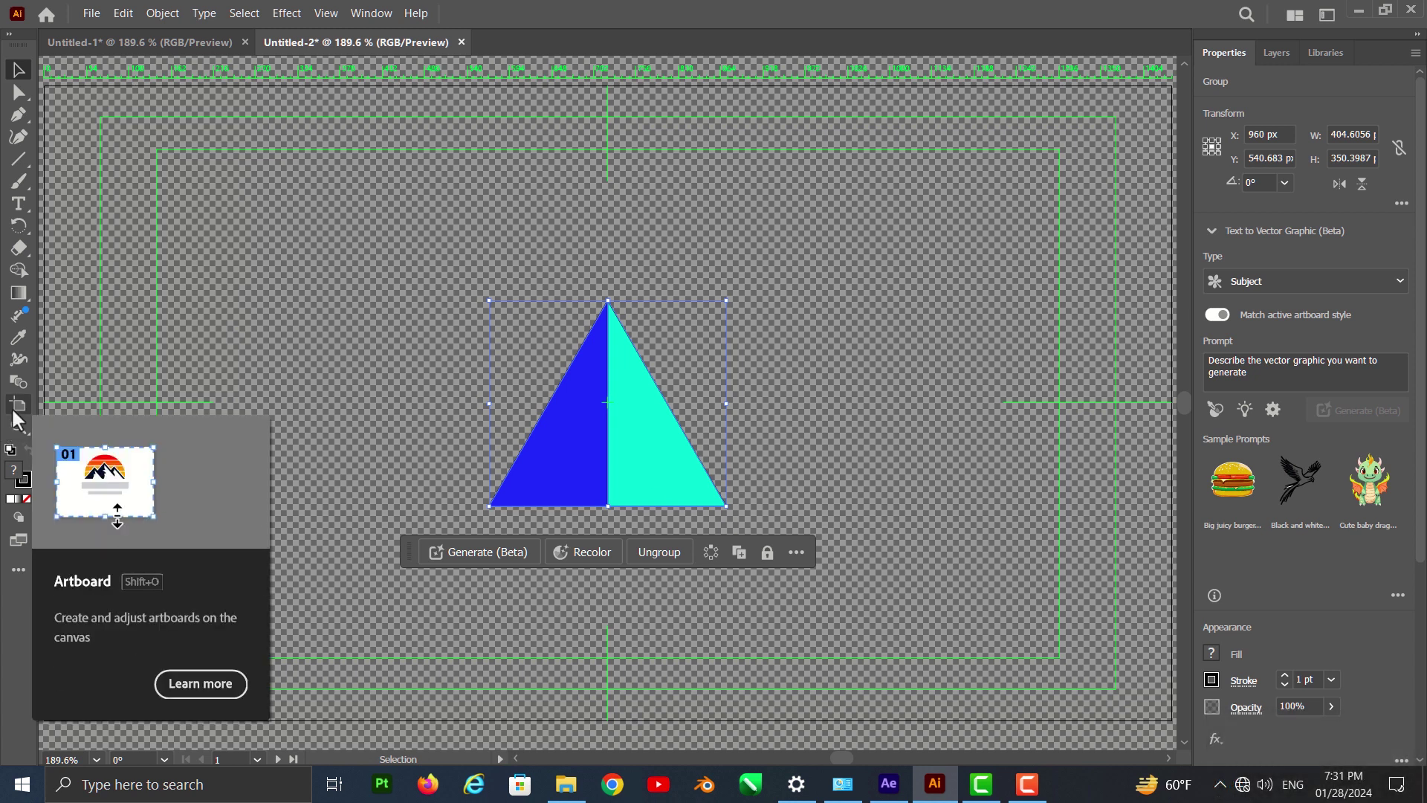
click(17, 420)
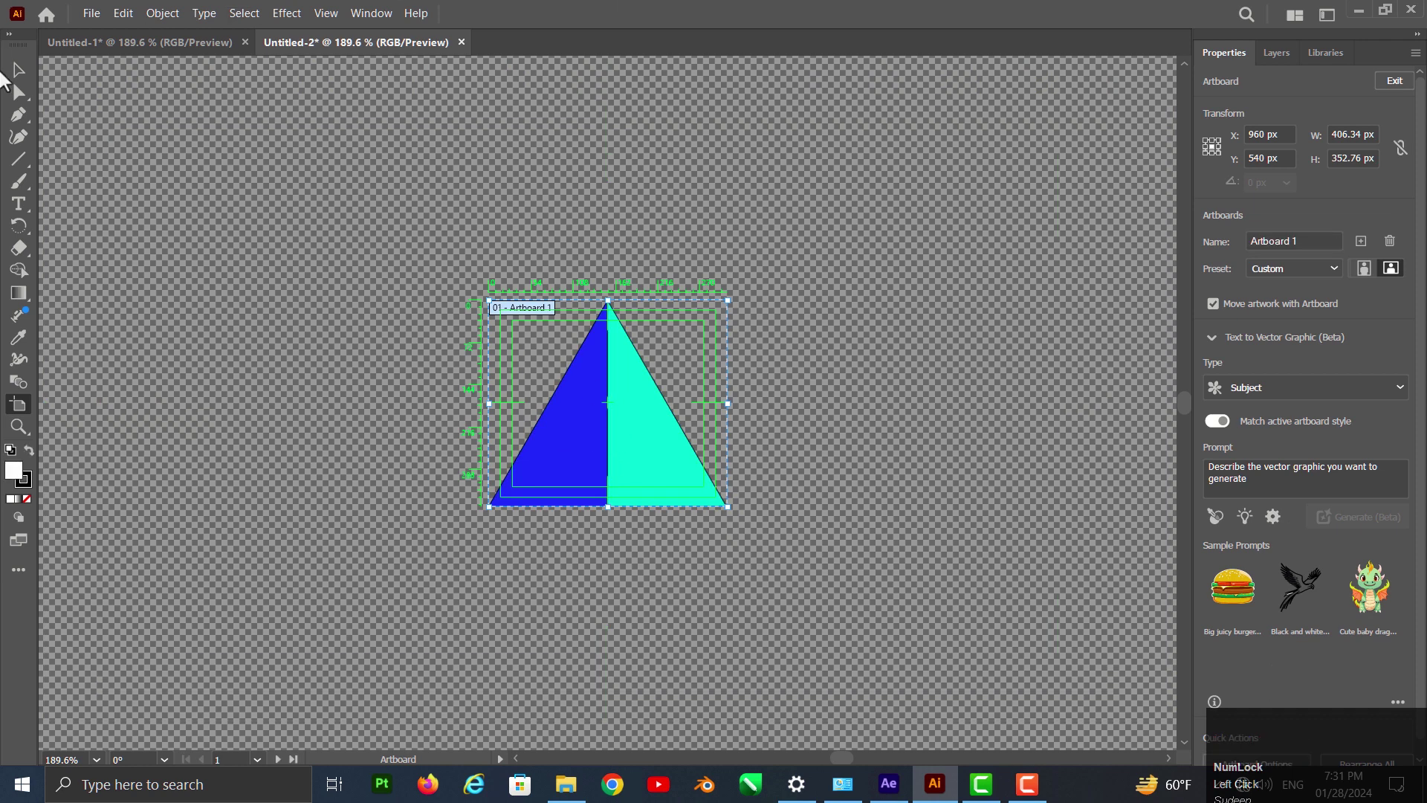
click(105, 25)
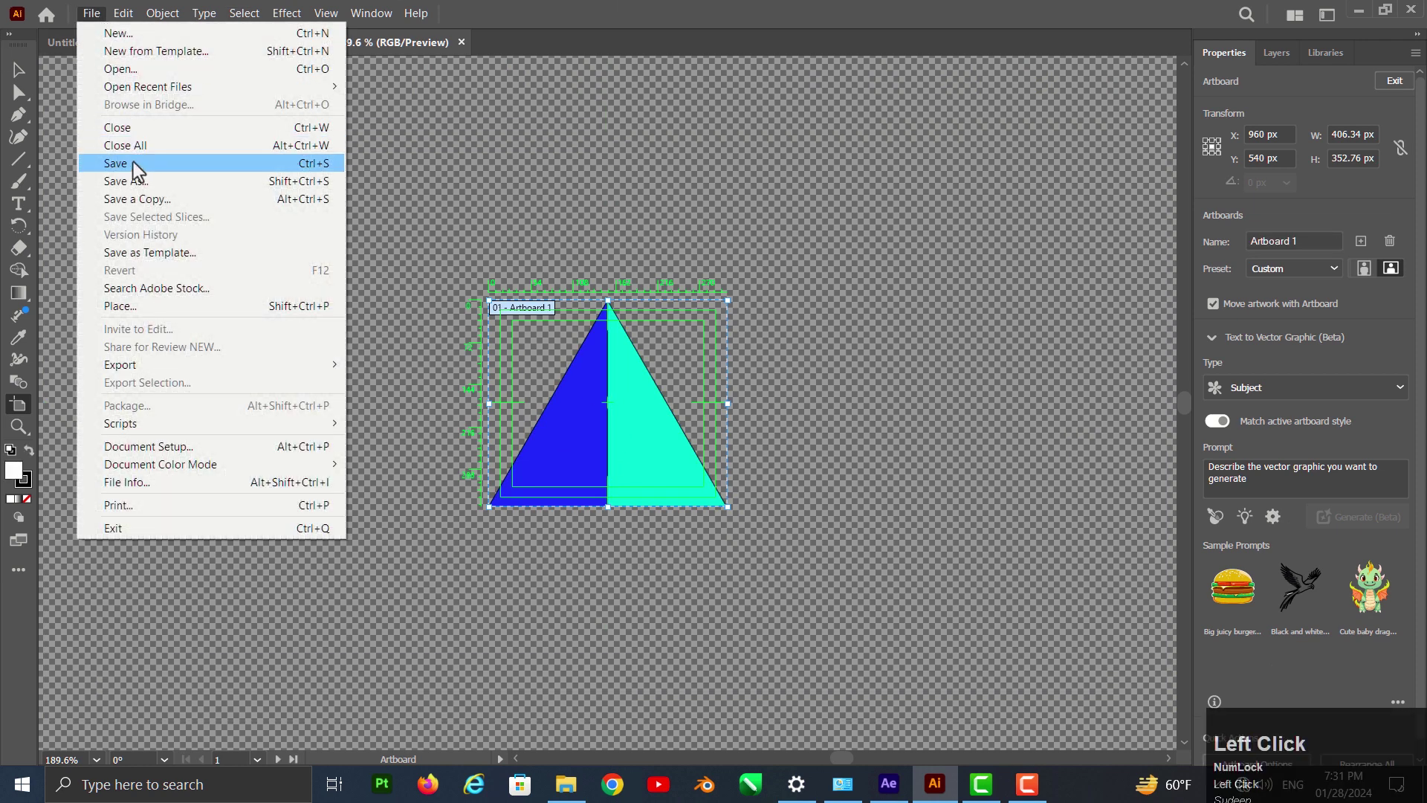
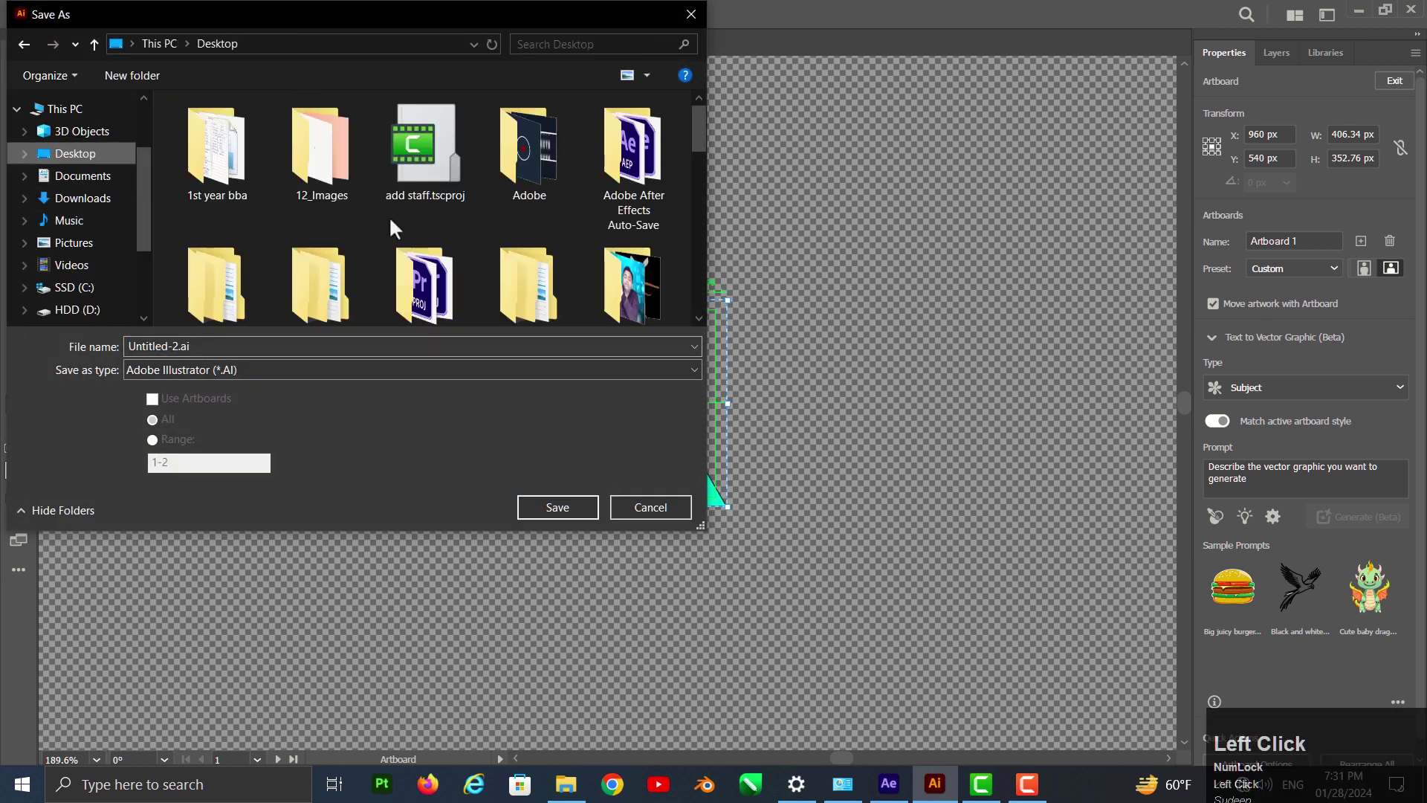
- Save the document as Object.ai in the After Effect class folder with default Illustrator options
click(710, 146)
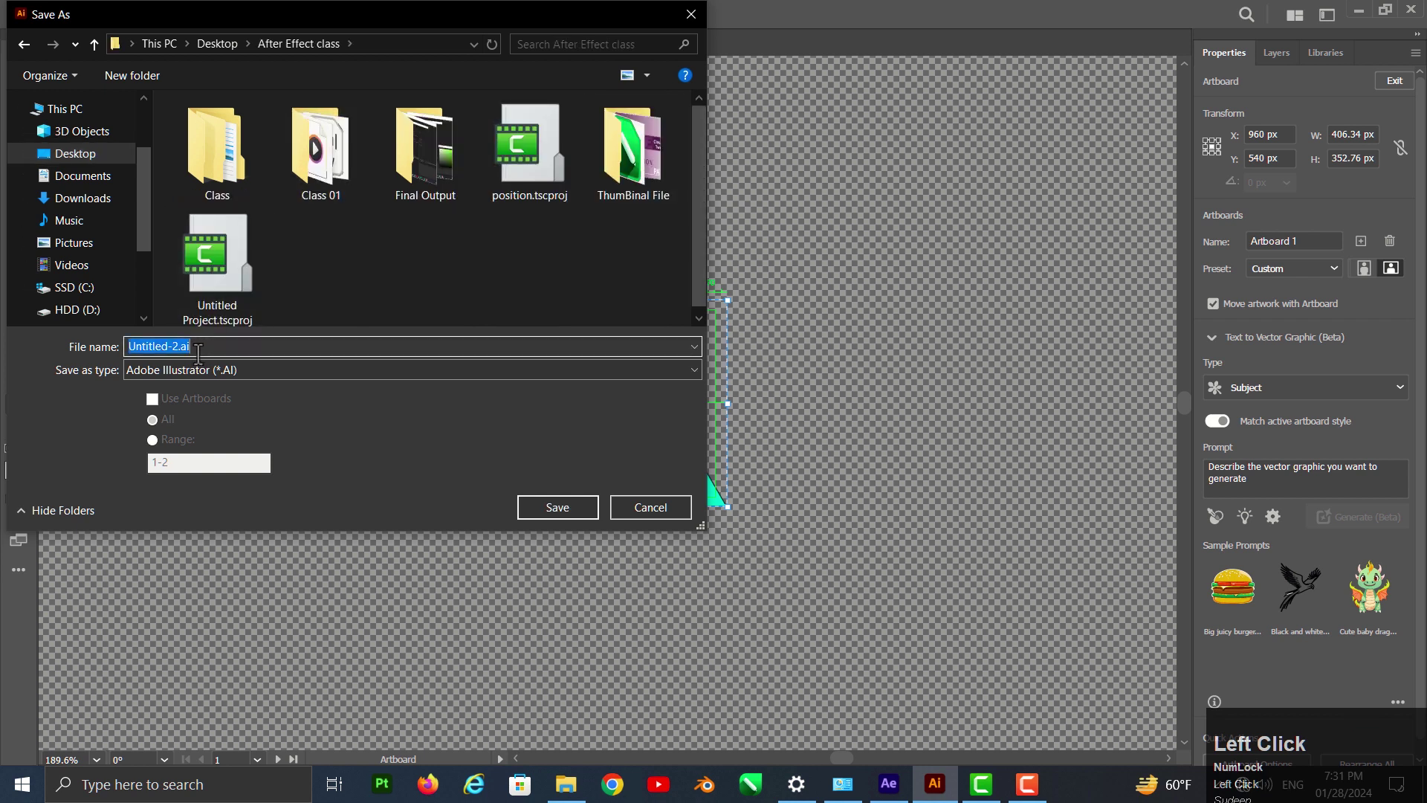
text(bject)
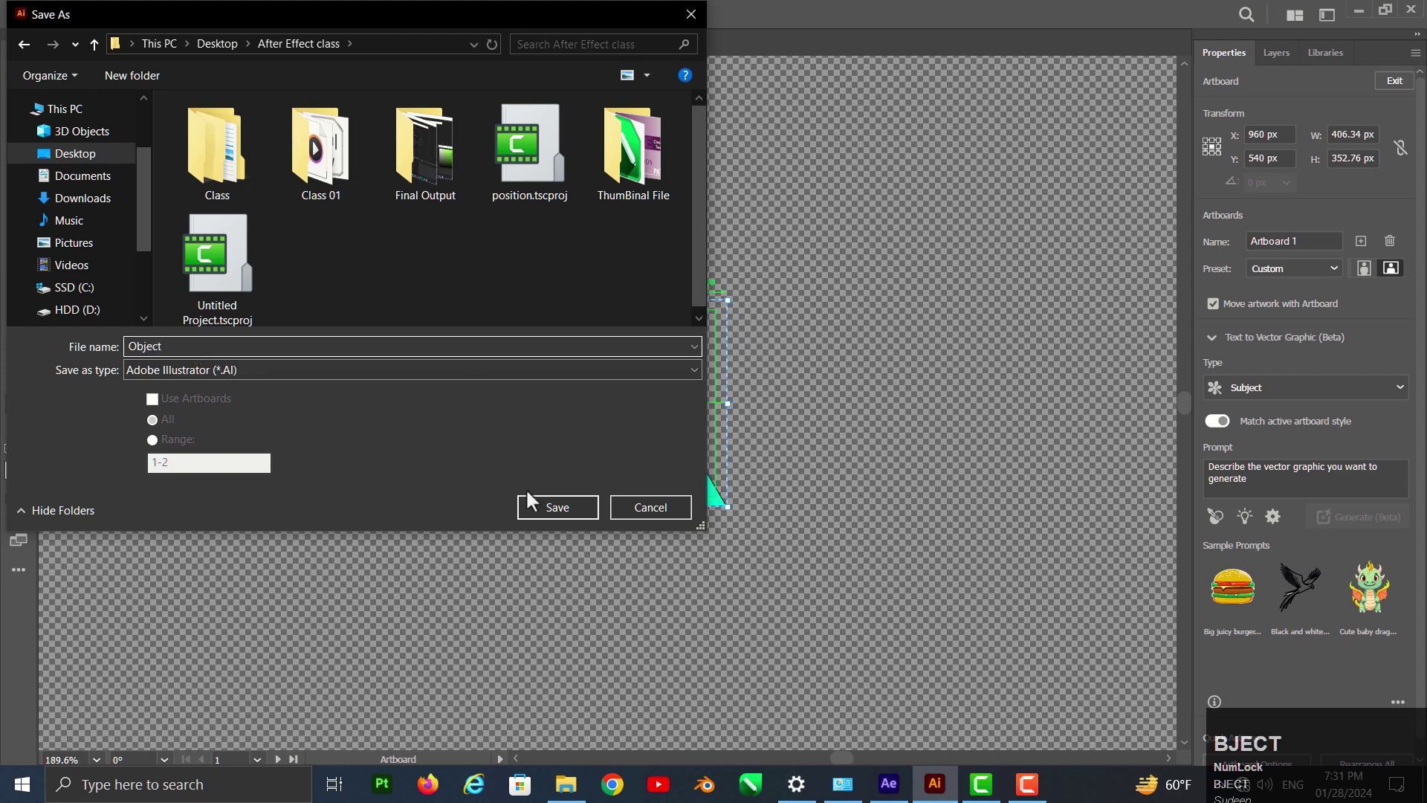
click(565, 518)
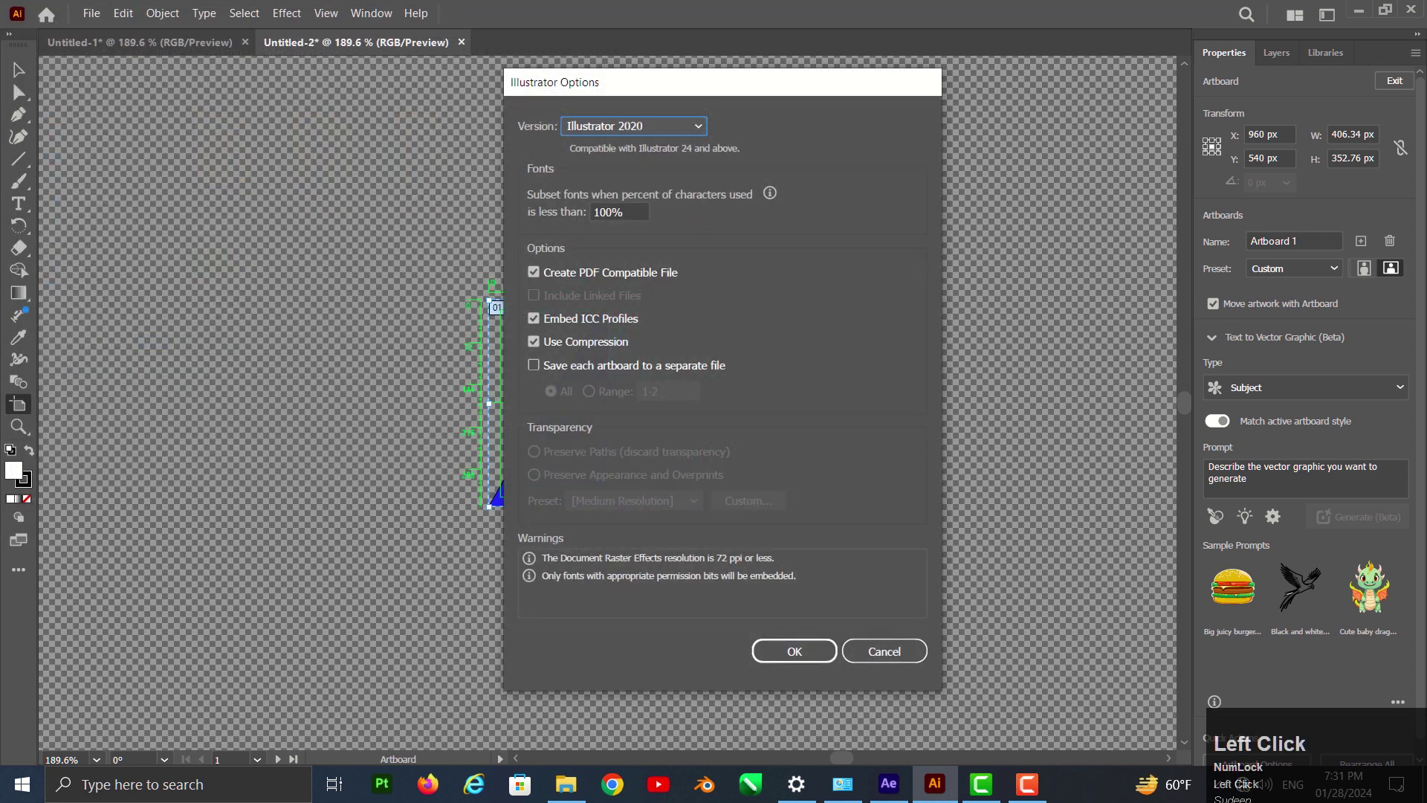
double_click(803, 668)
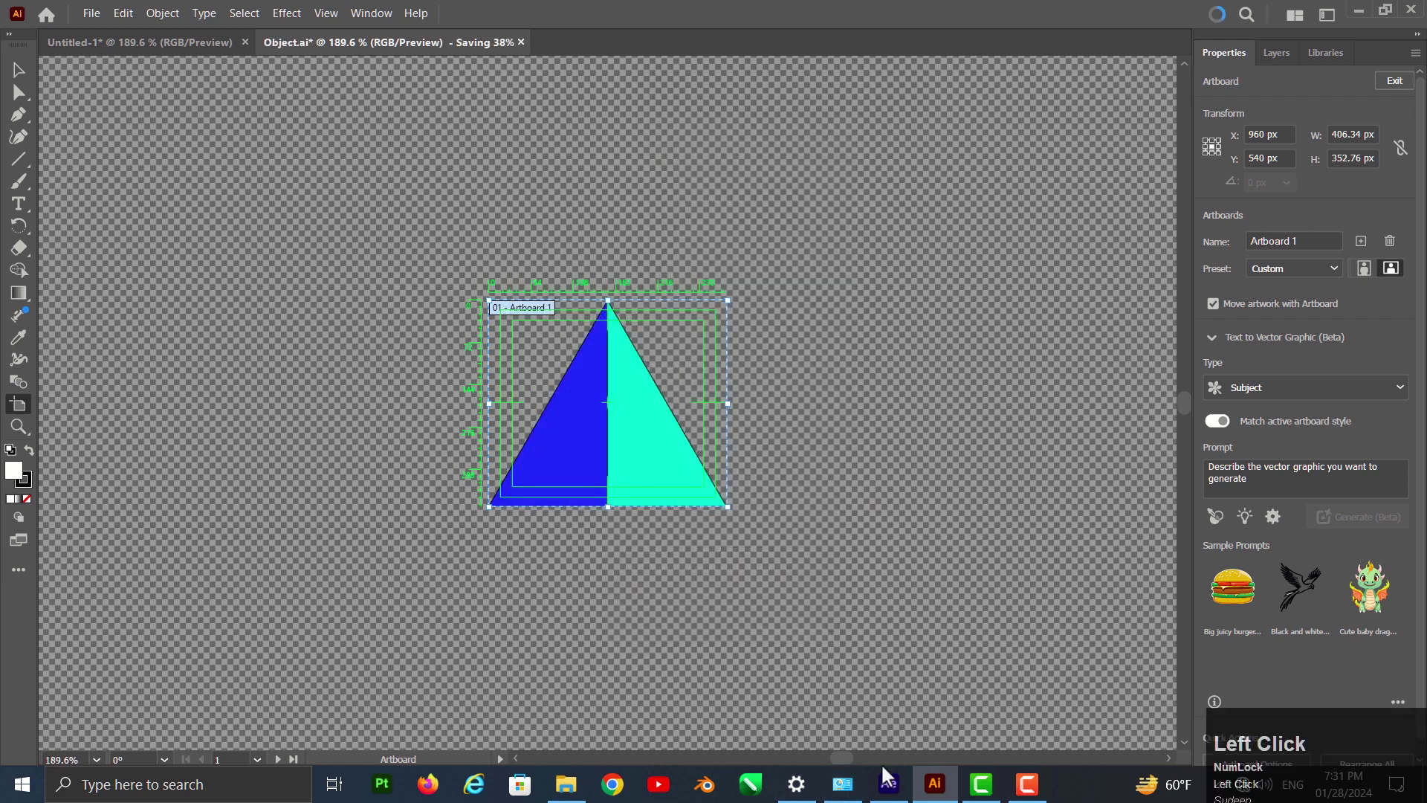
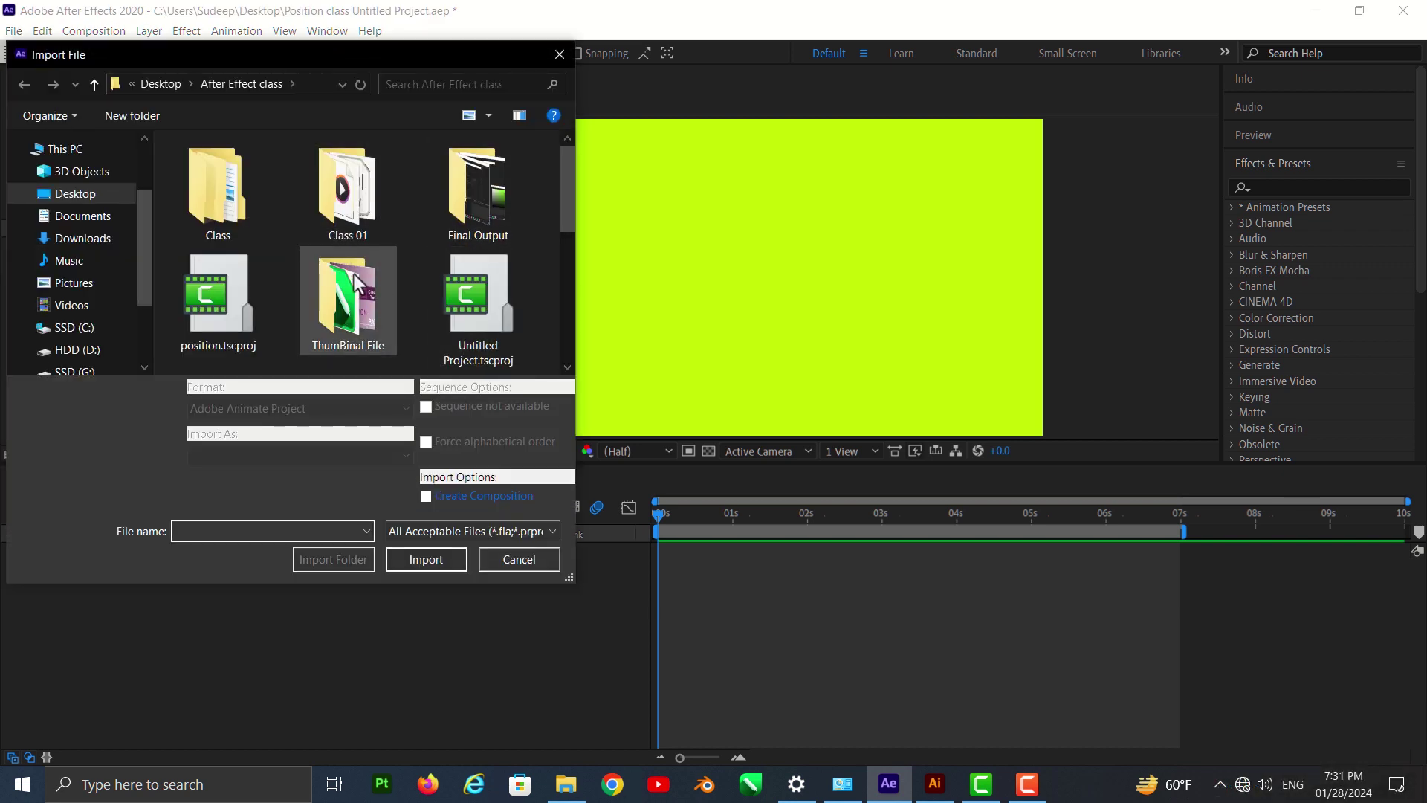
- Browse the After Effect class folder in the After Effects import-file window
click(572, 220)
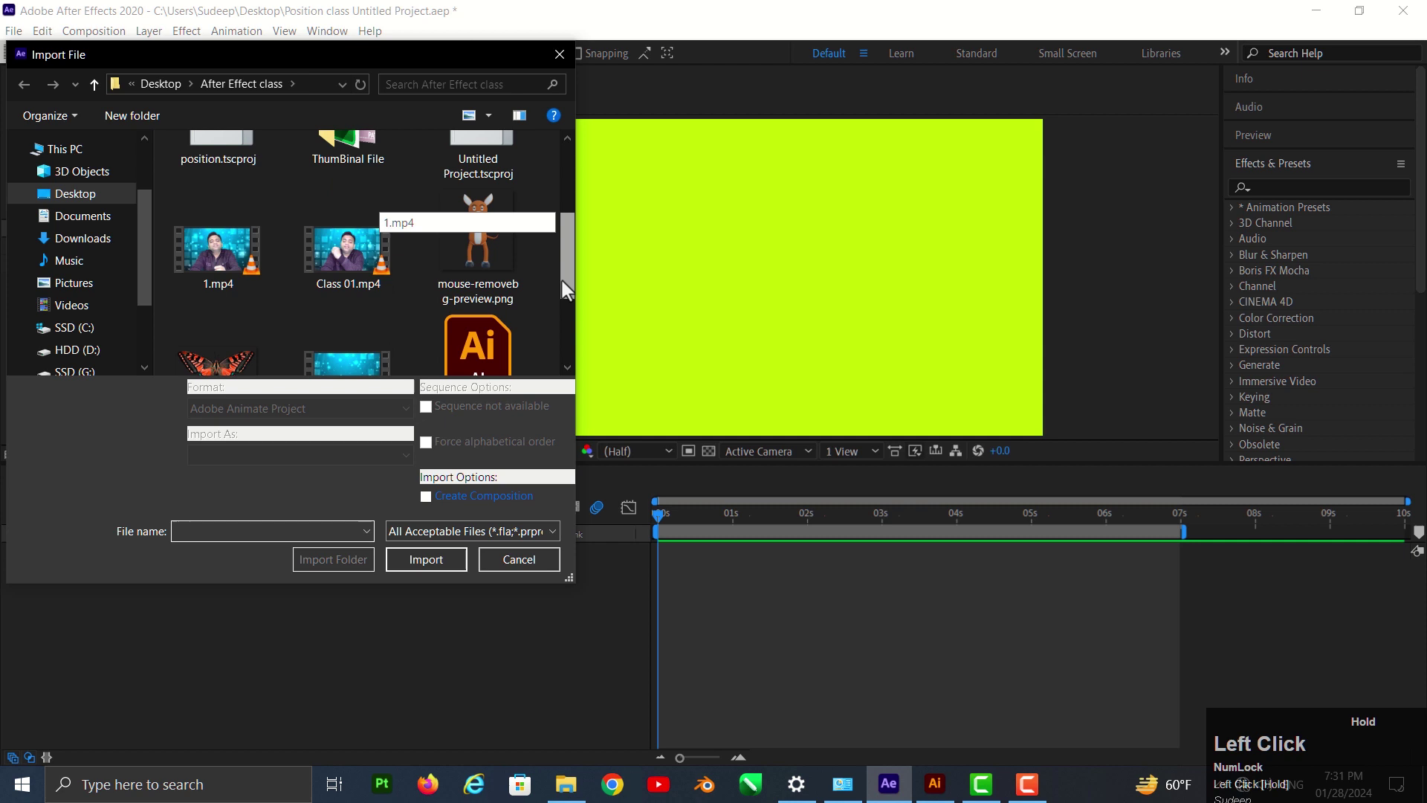
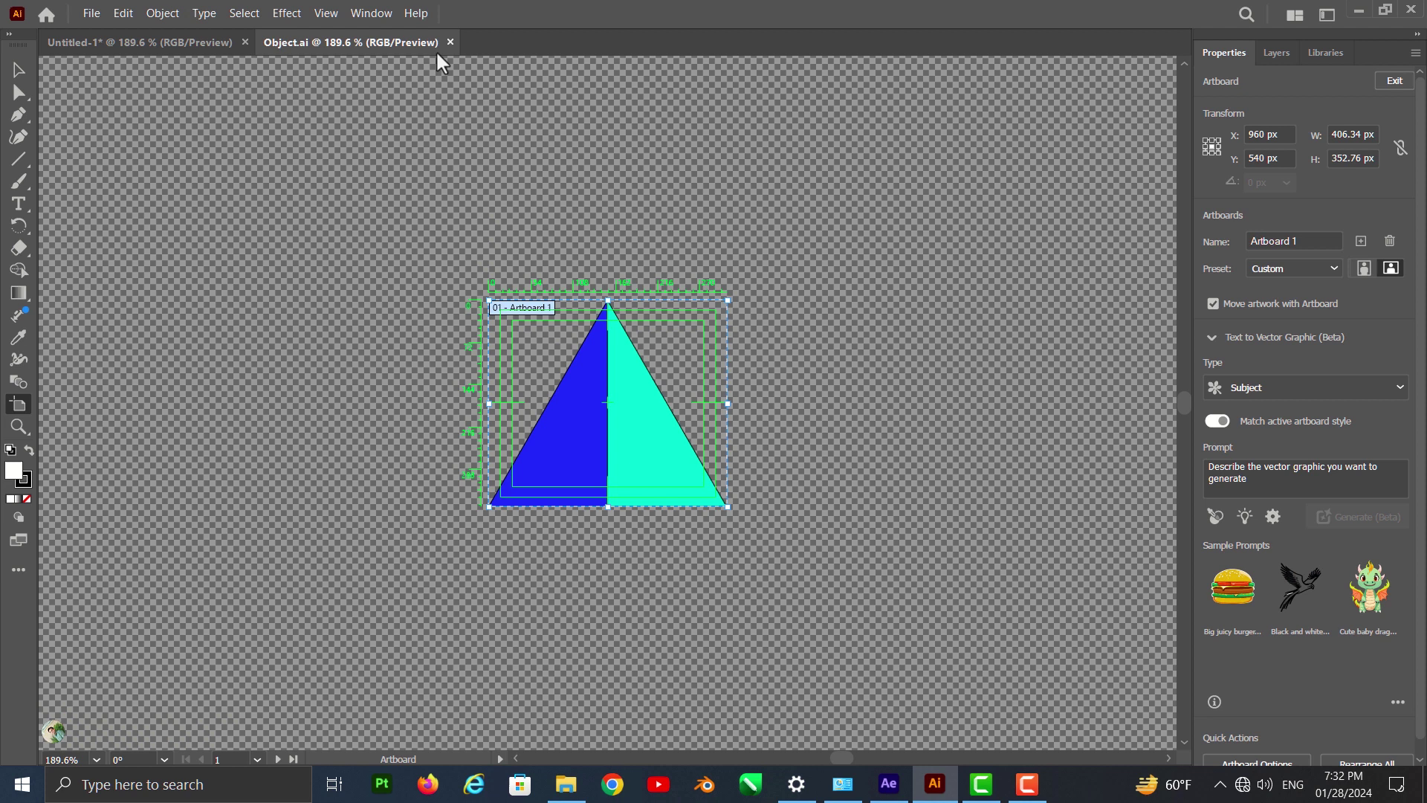
- Return to the original triangle document and bring up the basic shape tools
click(169, 59)
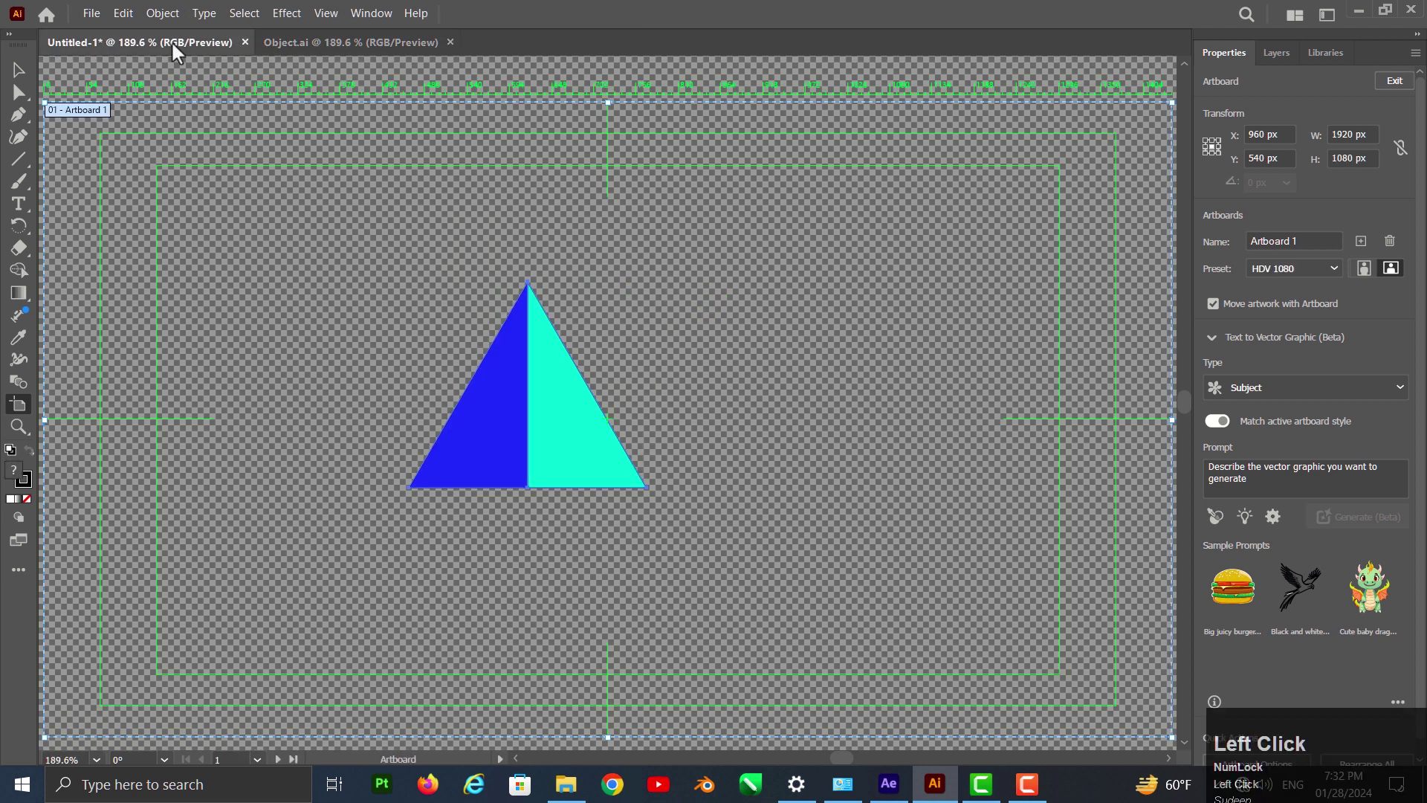
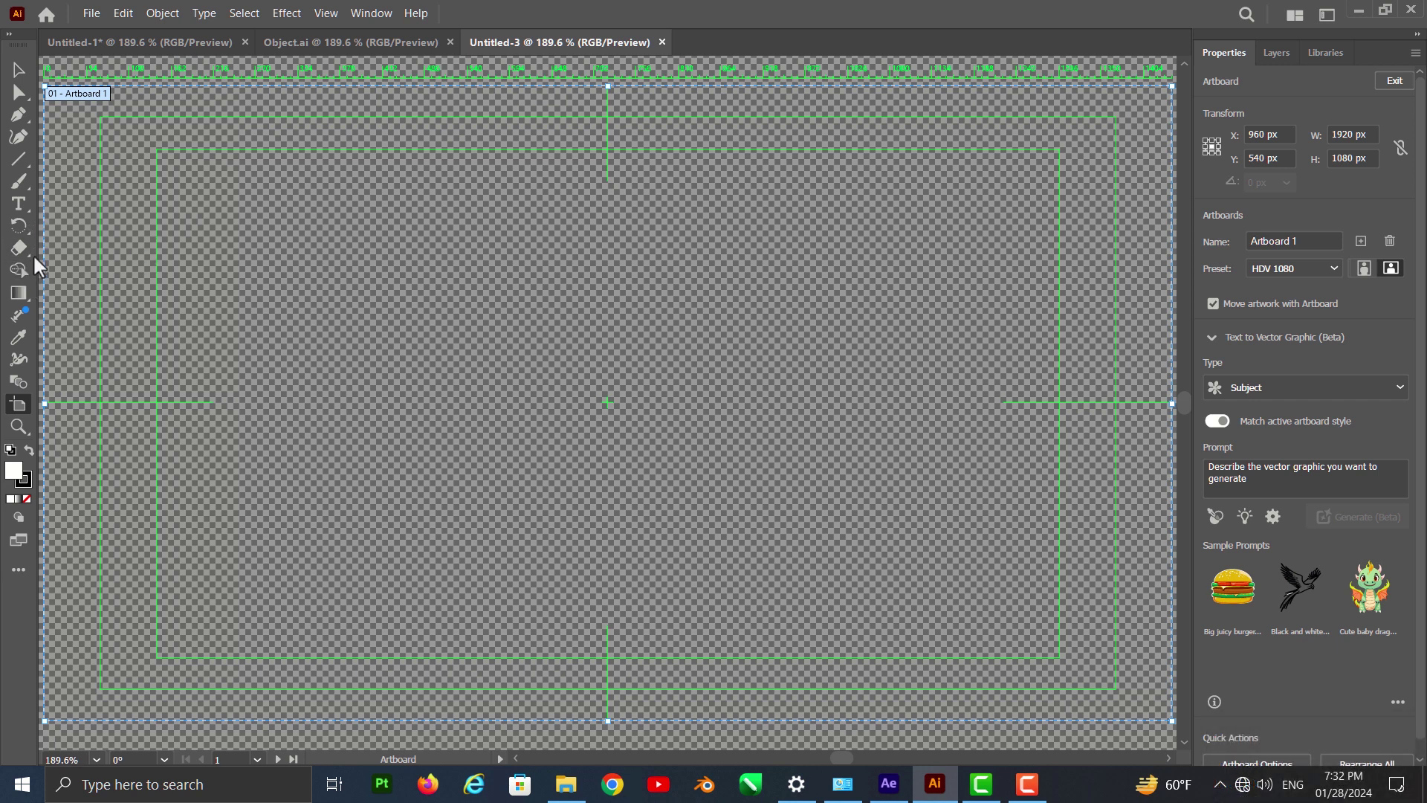
click(35, 178)
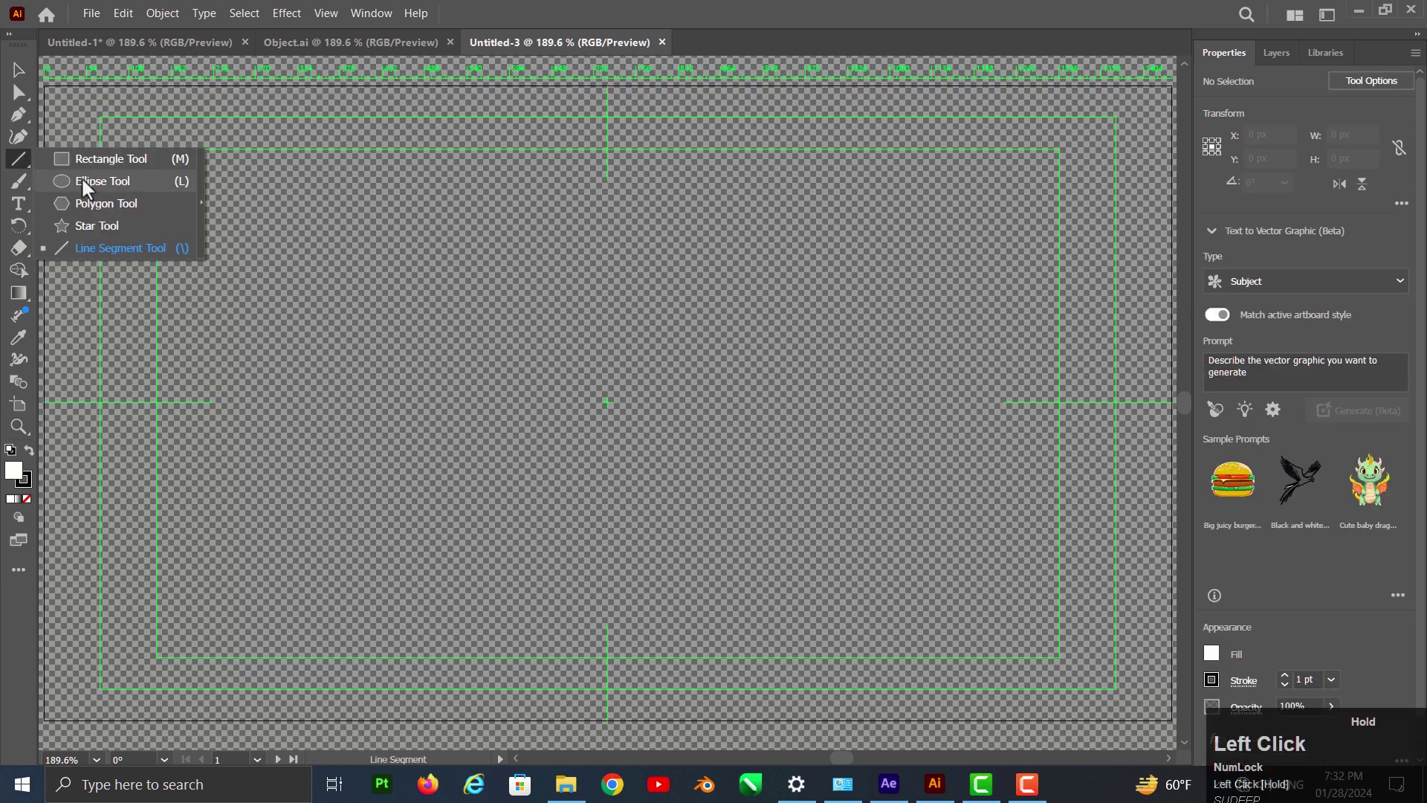
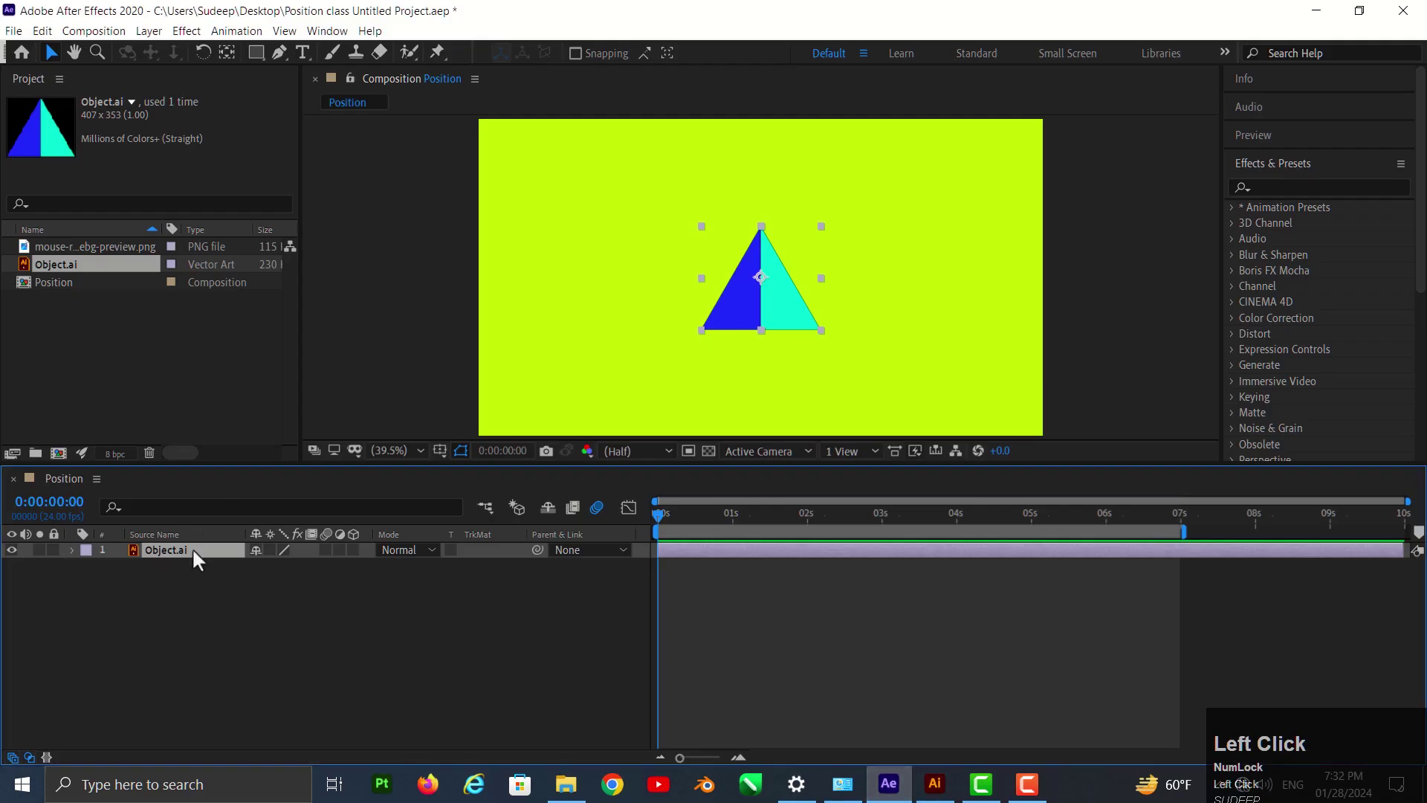
- Paste the copied circle onto the Object.ai layer's Position as its motion path
key(p)
click(188, 573)
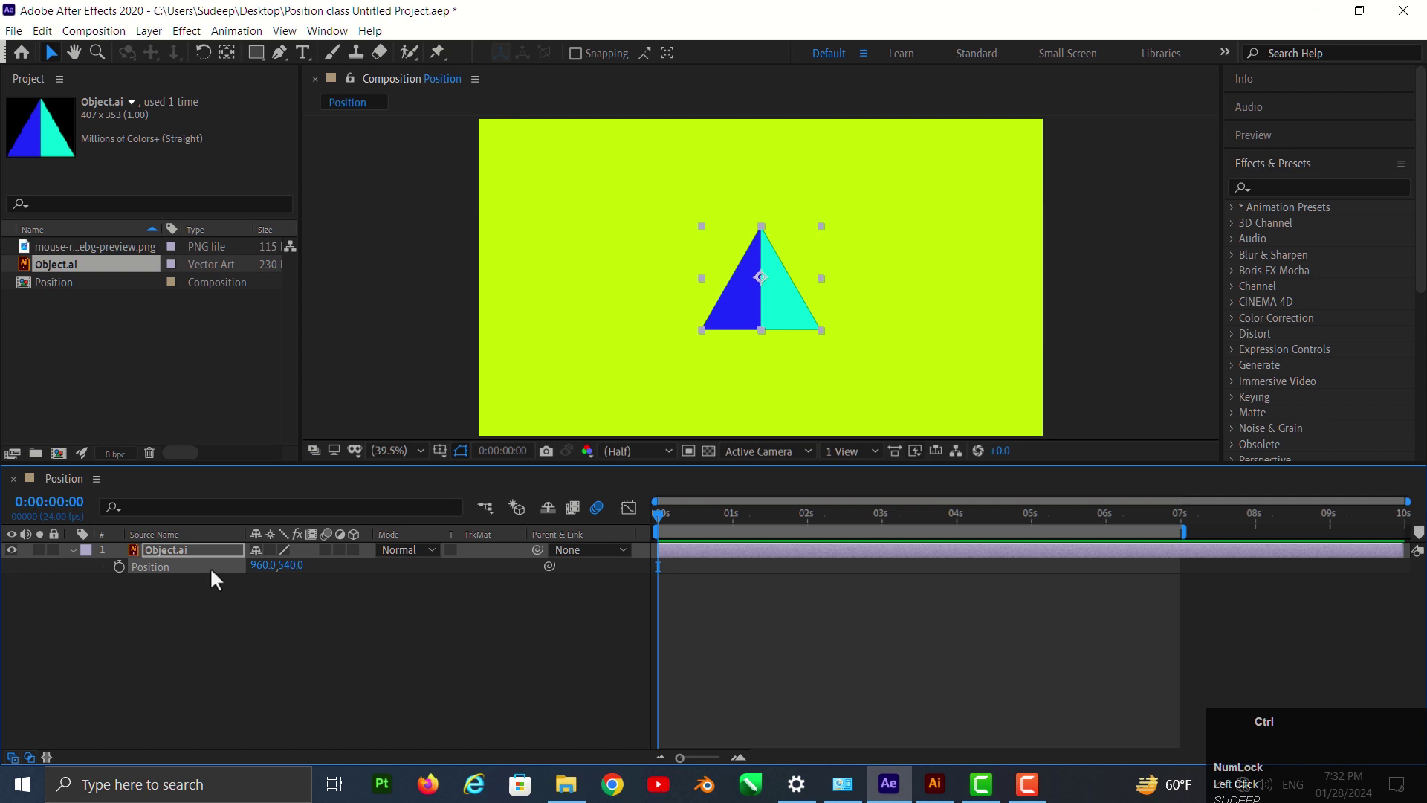
key(ctrl+v)
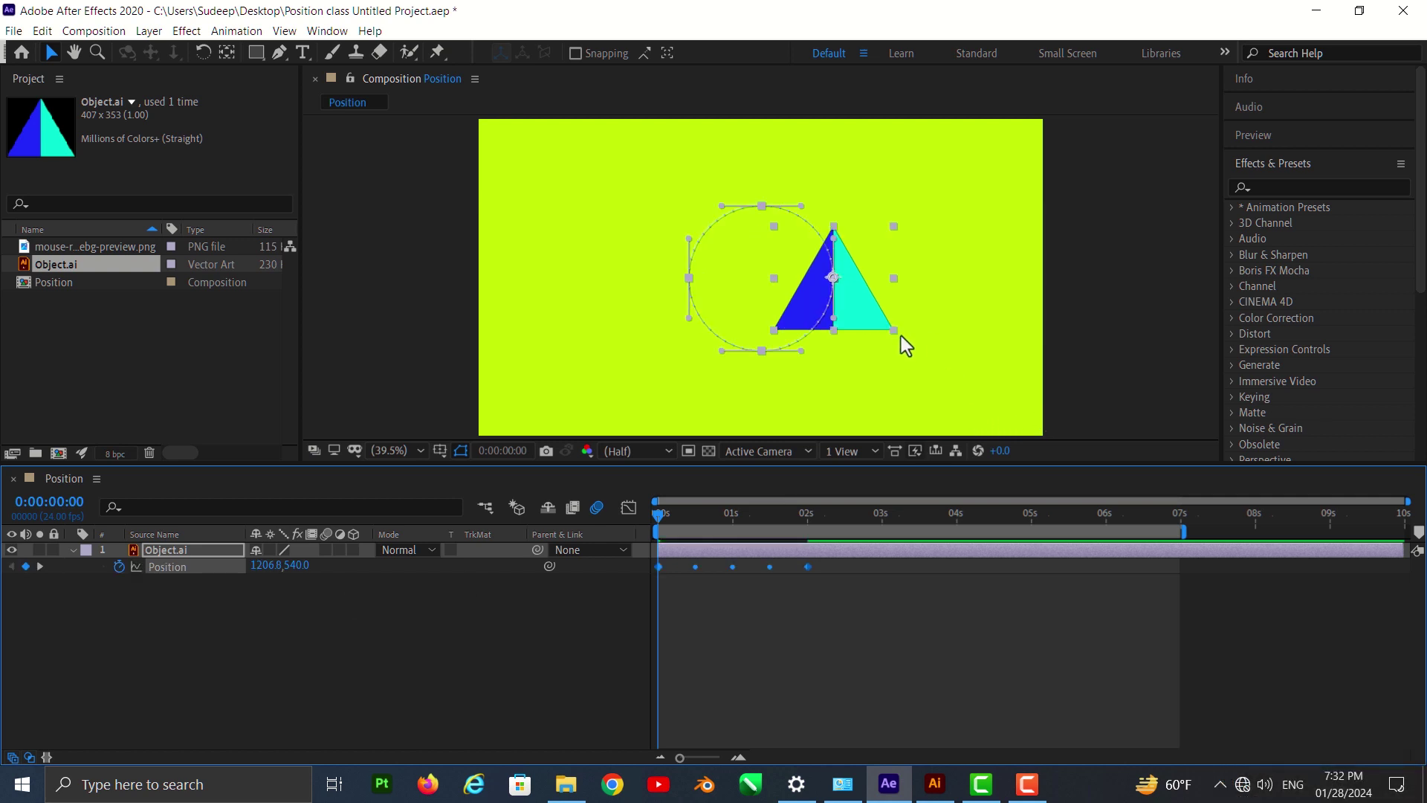
- Shrink the triangle's Scale to a small size and preview it travelling around the circle
key(s)
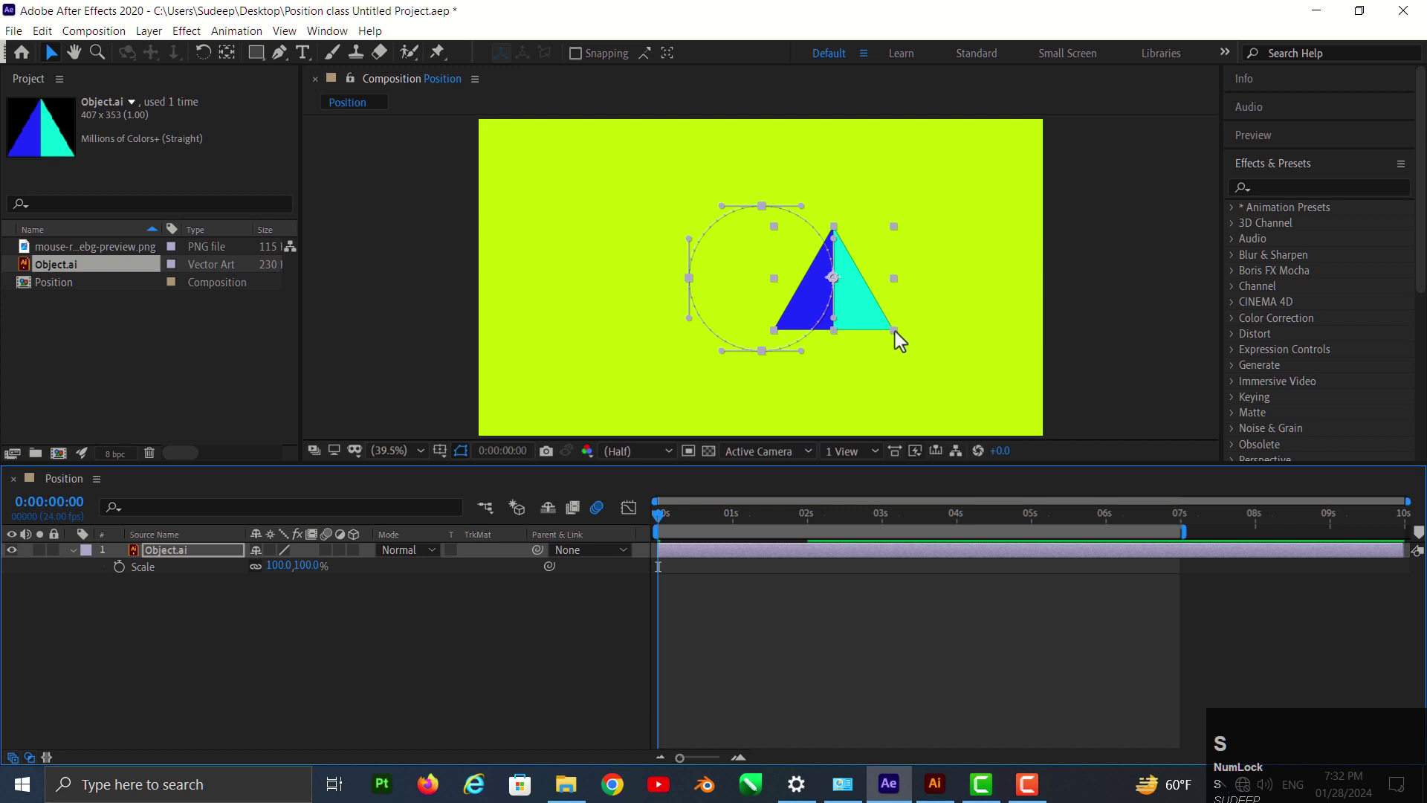
drag(900, 338, 174, 583)
double_click(174, 583)
key(p)
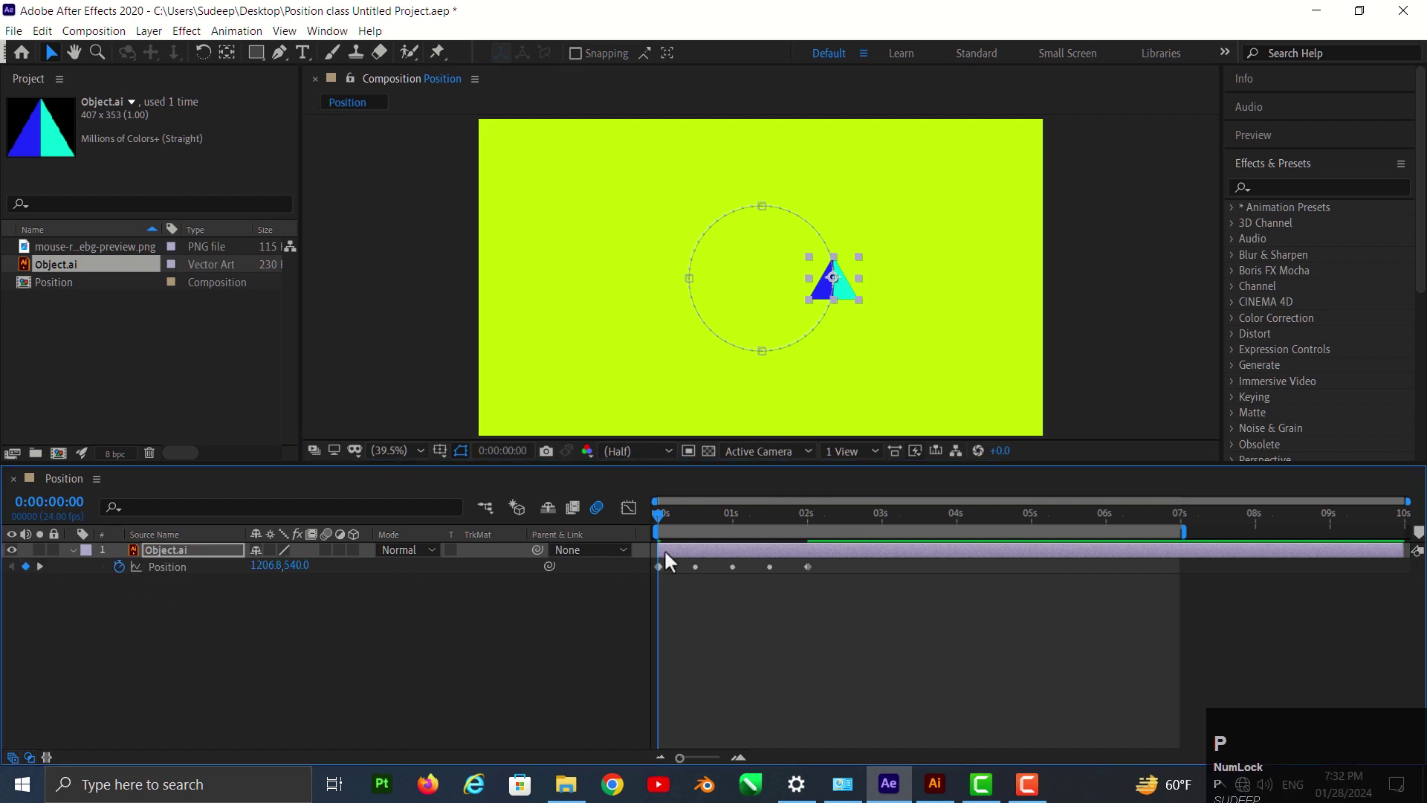
key(space)
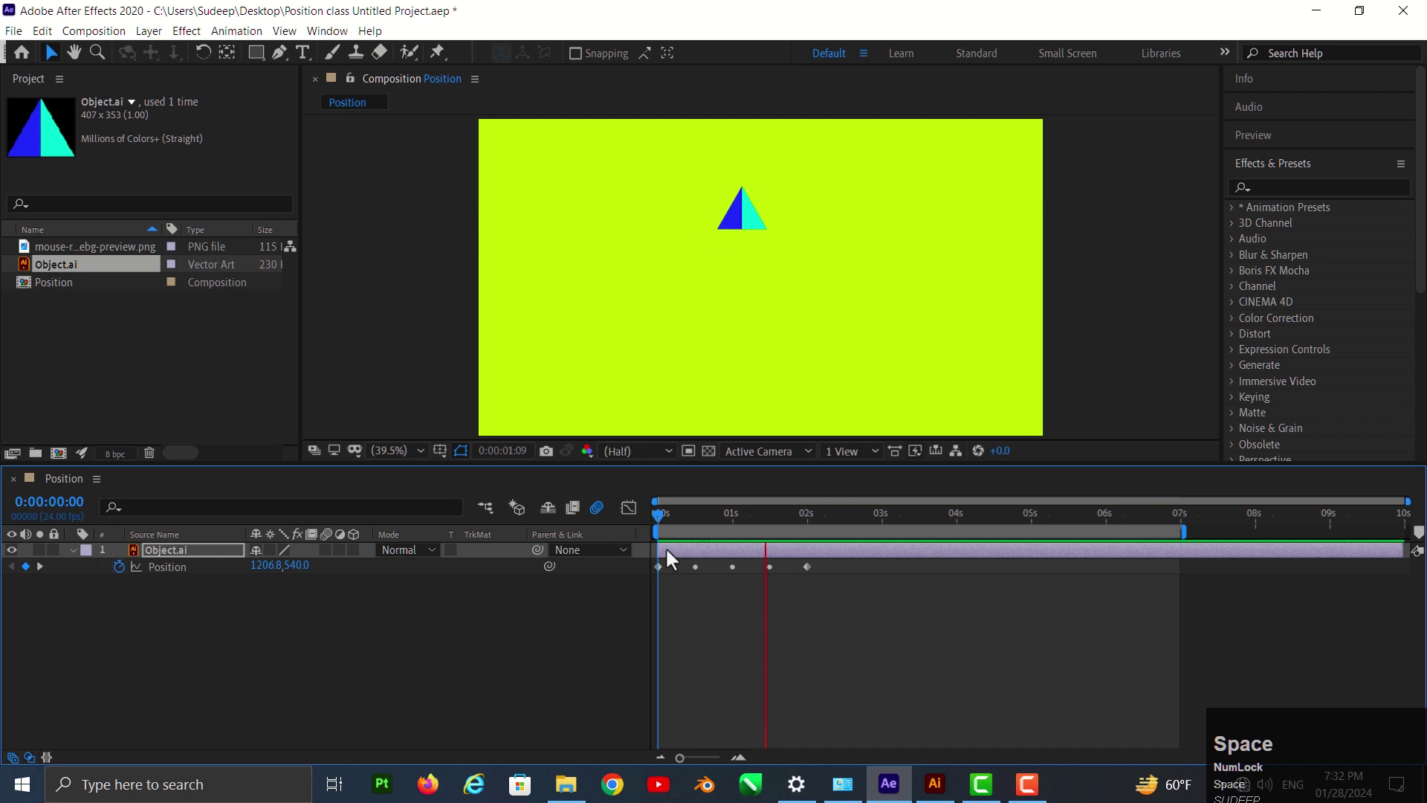
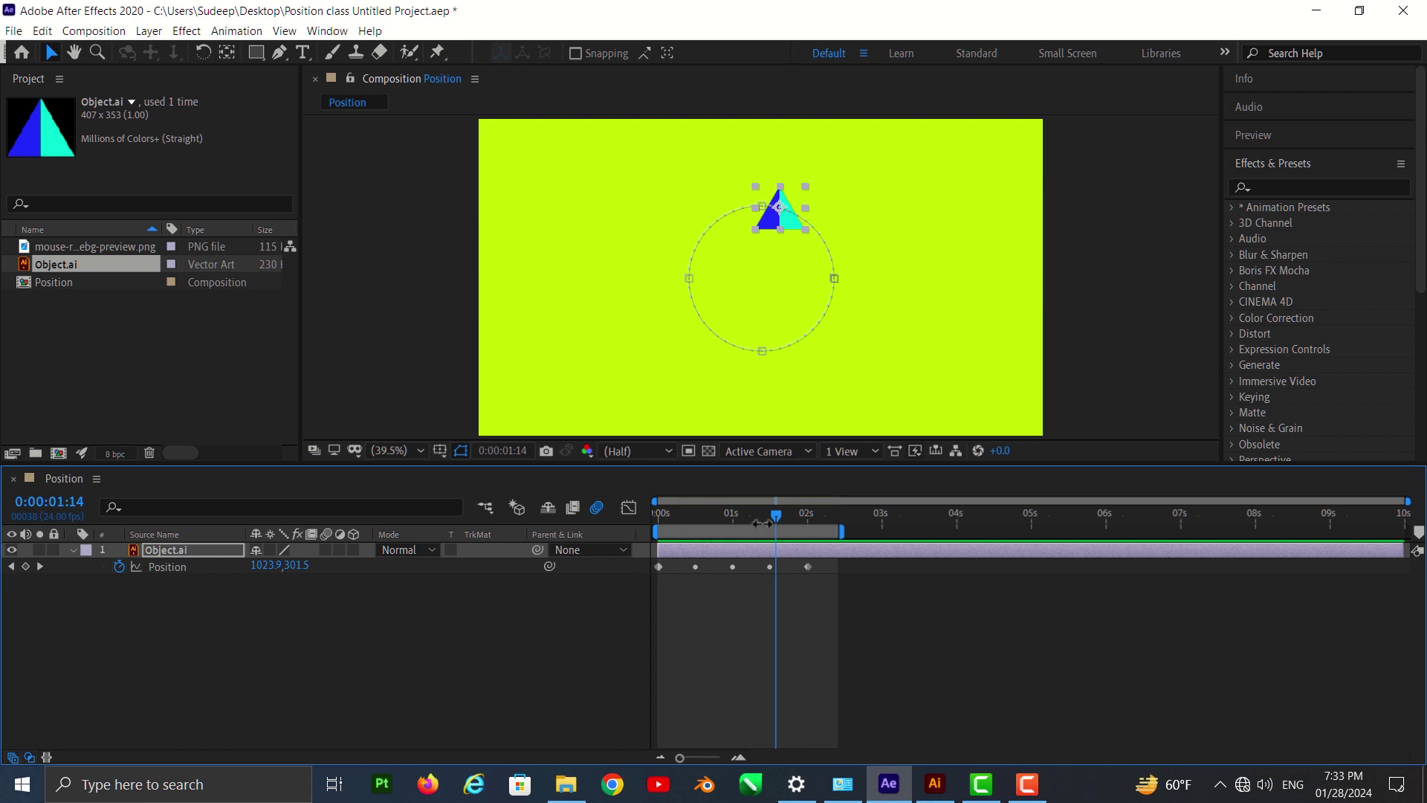
drag(781, 523, 191, 577)
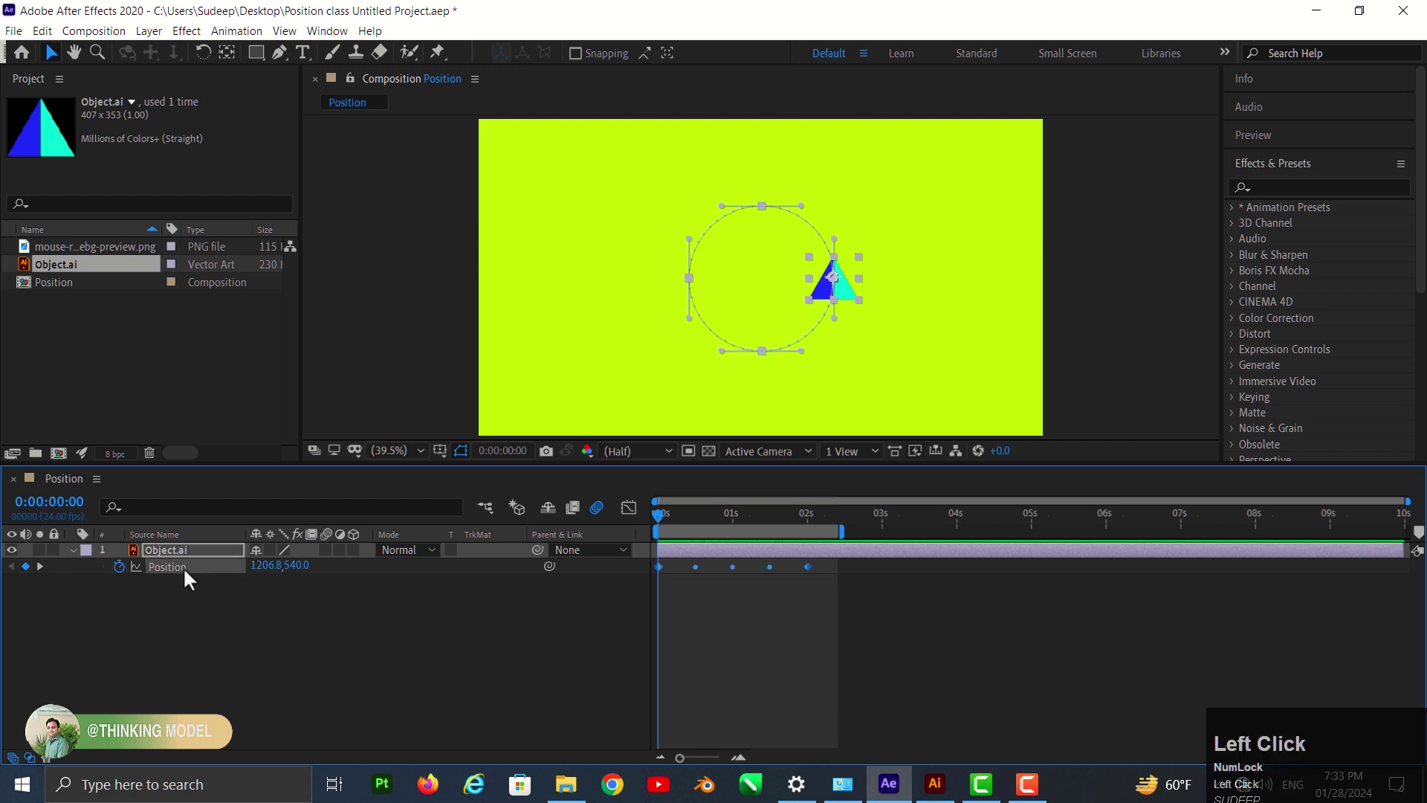
- Set the triangle's Rotation to 189° and preview the result
key(r)
drag(289, 579, 613, 663)
key(space)
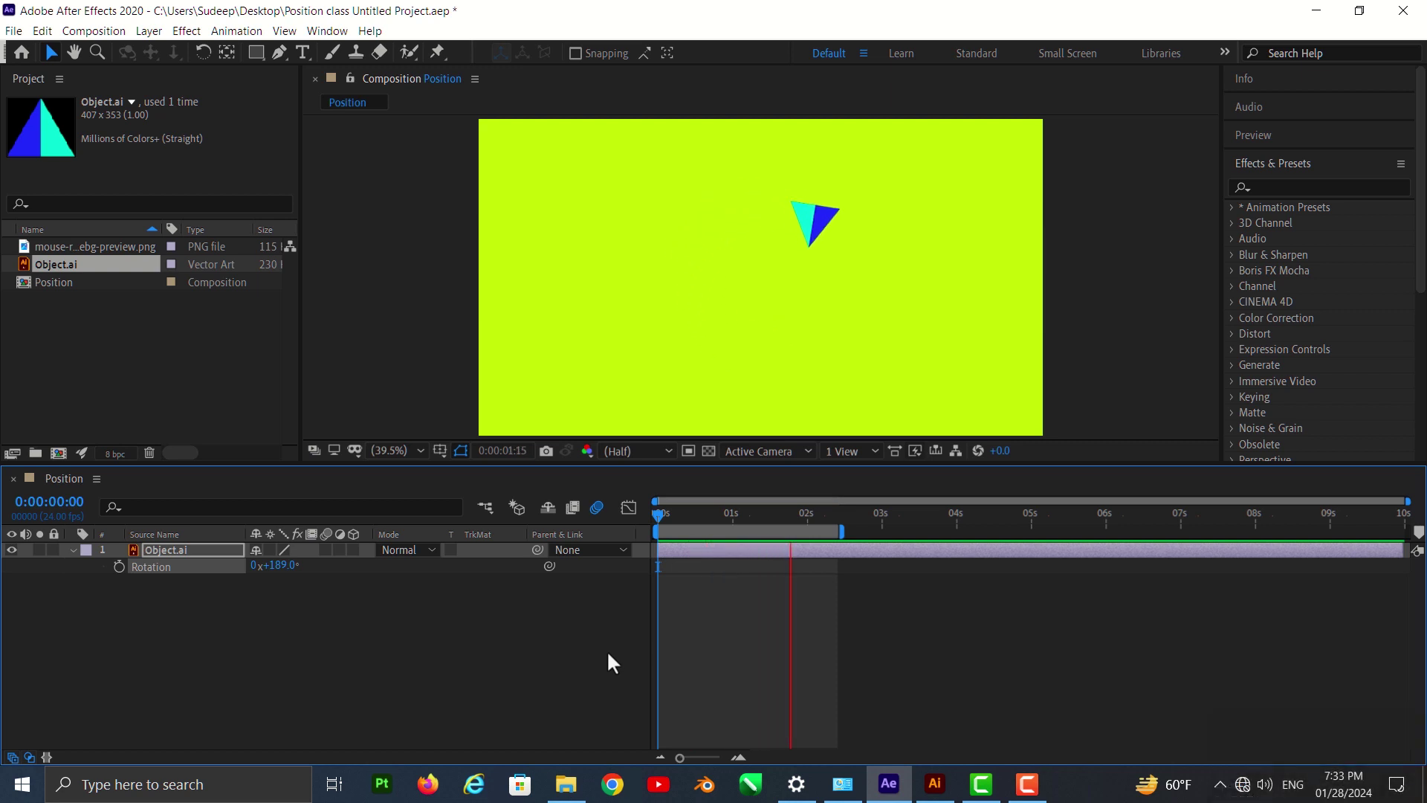
key(space)
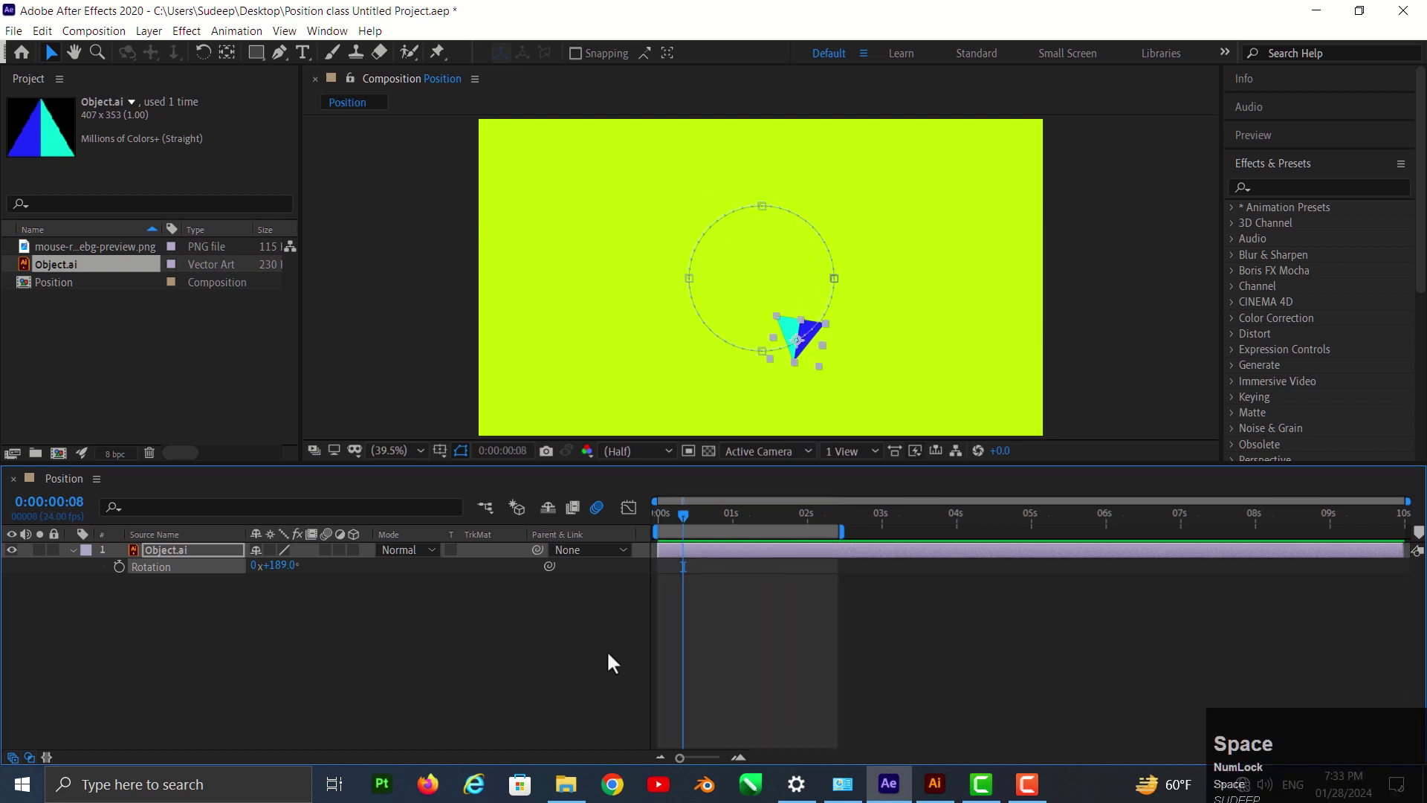
- Return to the animation start, select the triangle layer and bring up the Layer commands
click(690, 523)
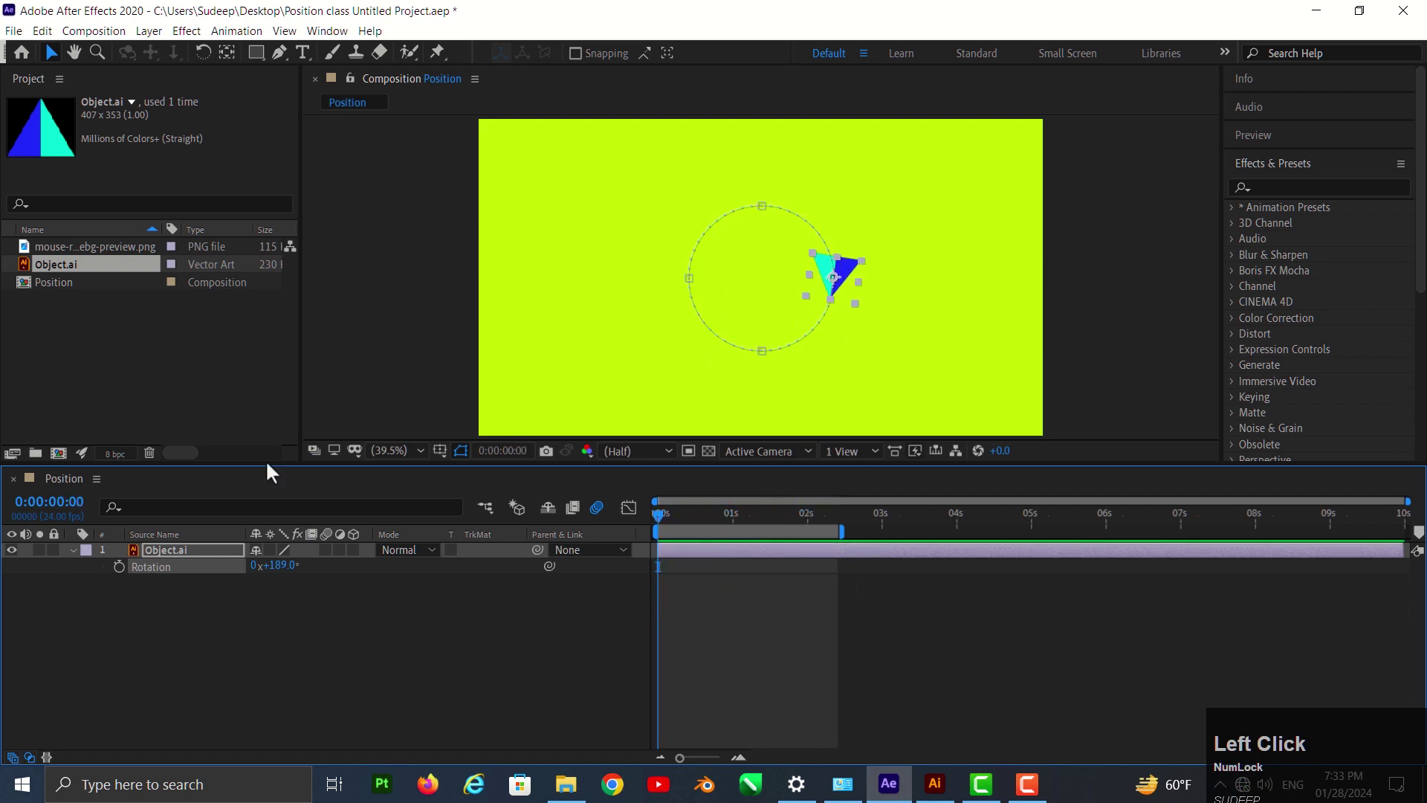
click(176, 561)
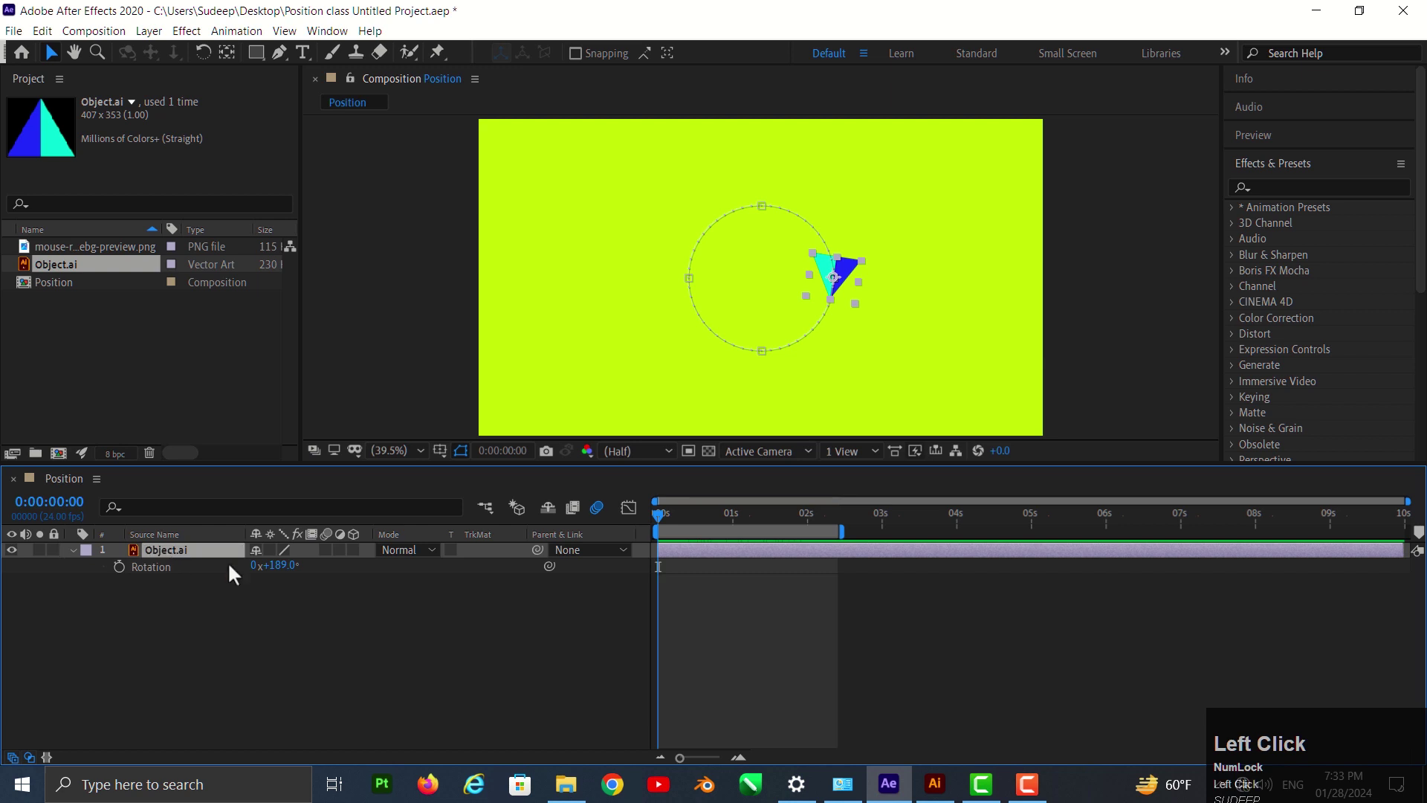
click(168, 41)
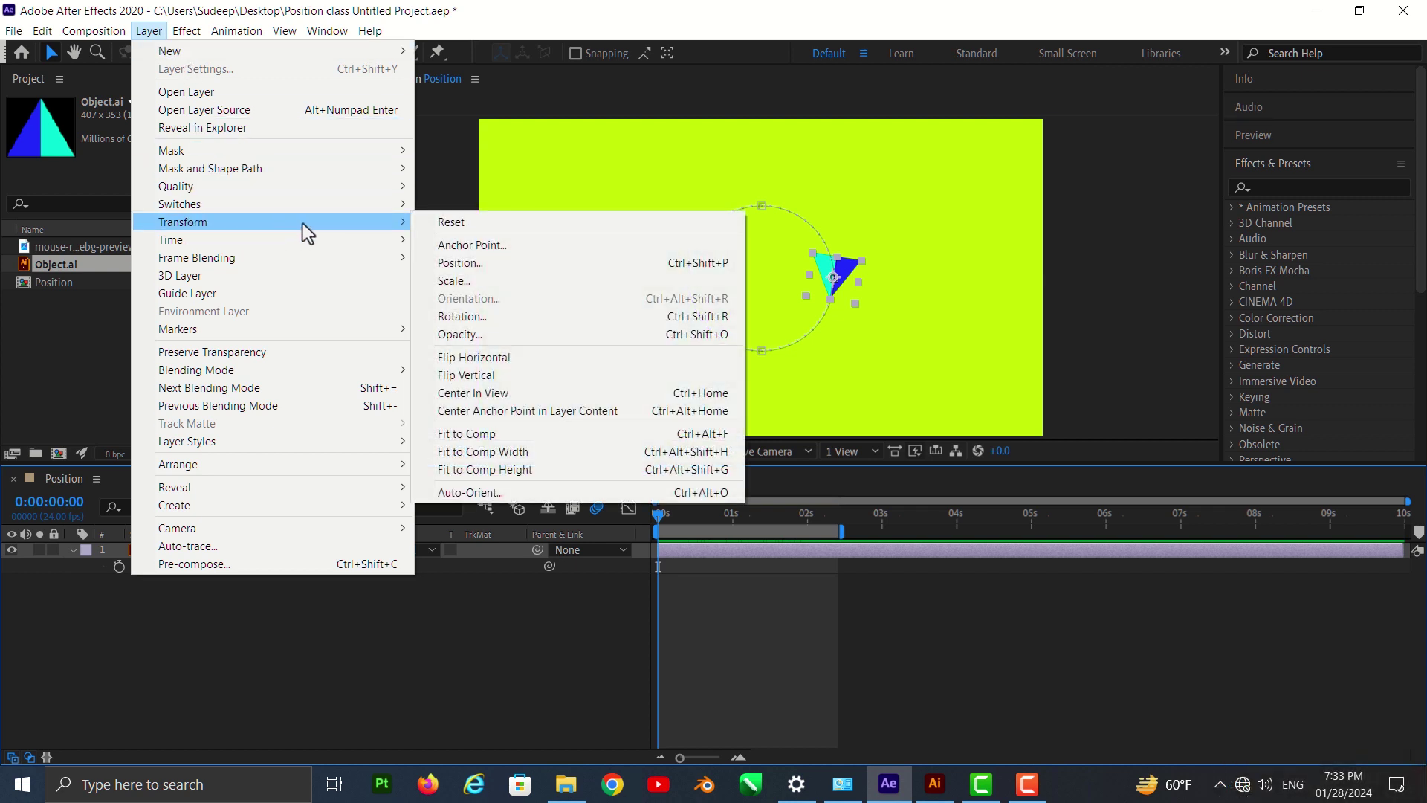
- Apply Auto-Orient with Orient Along Path so the triangle follows its circular path
click(496, 496)
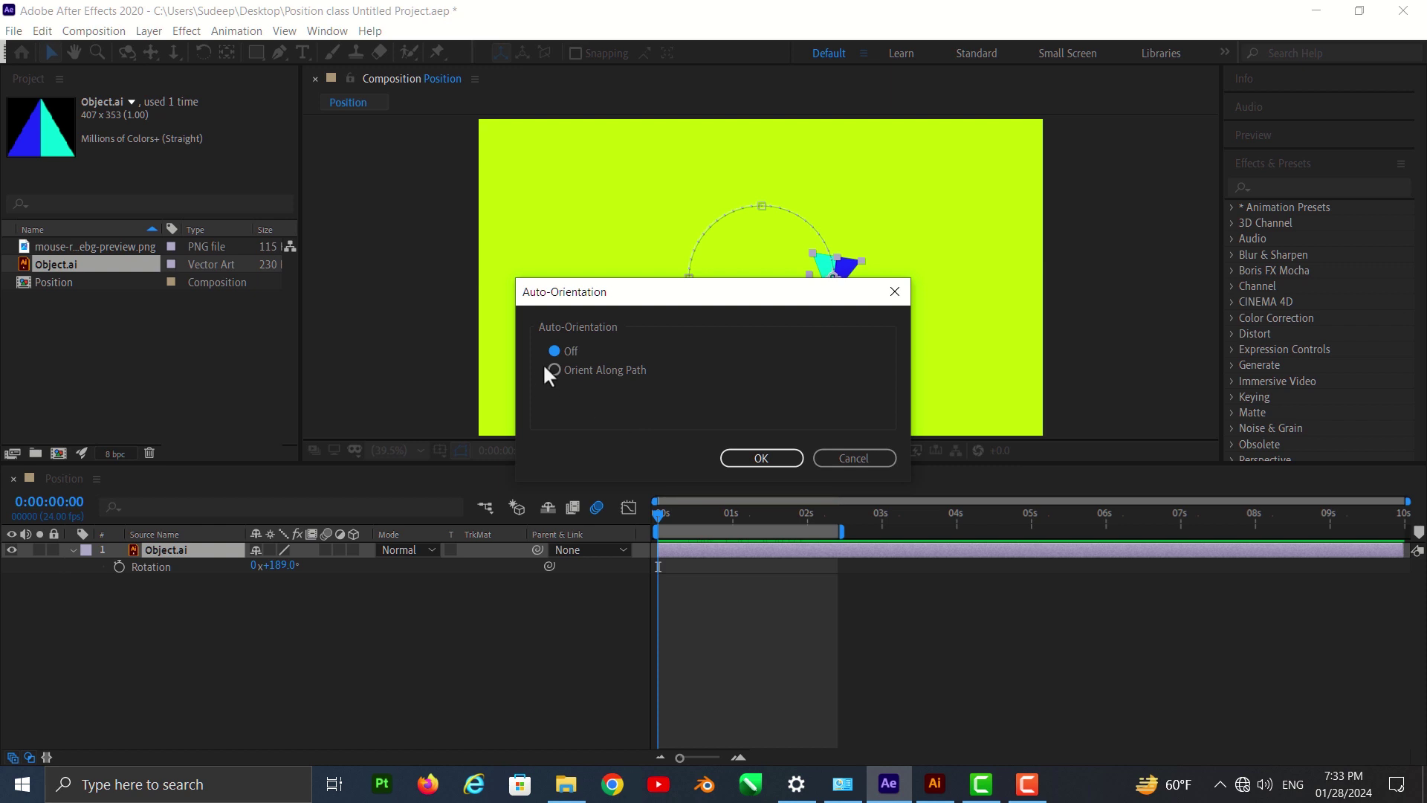
click(560, 377)
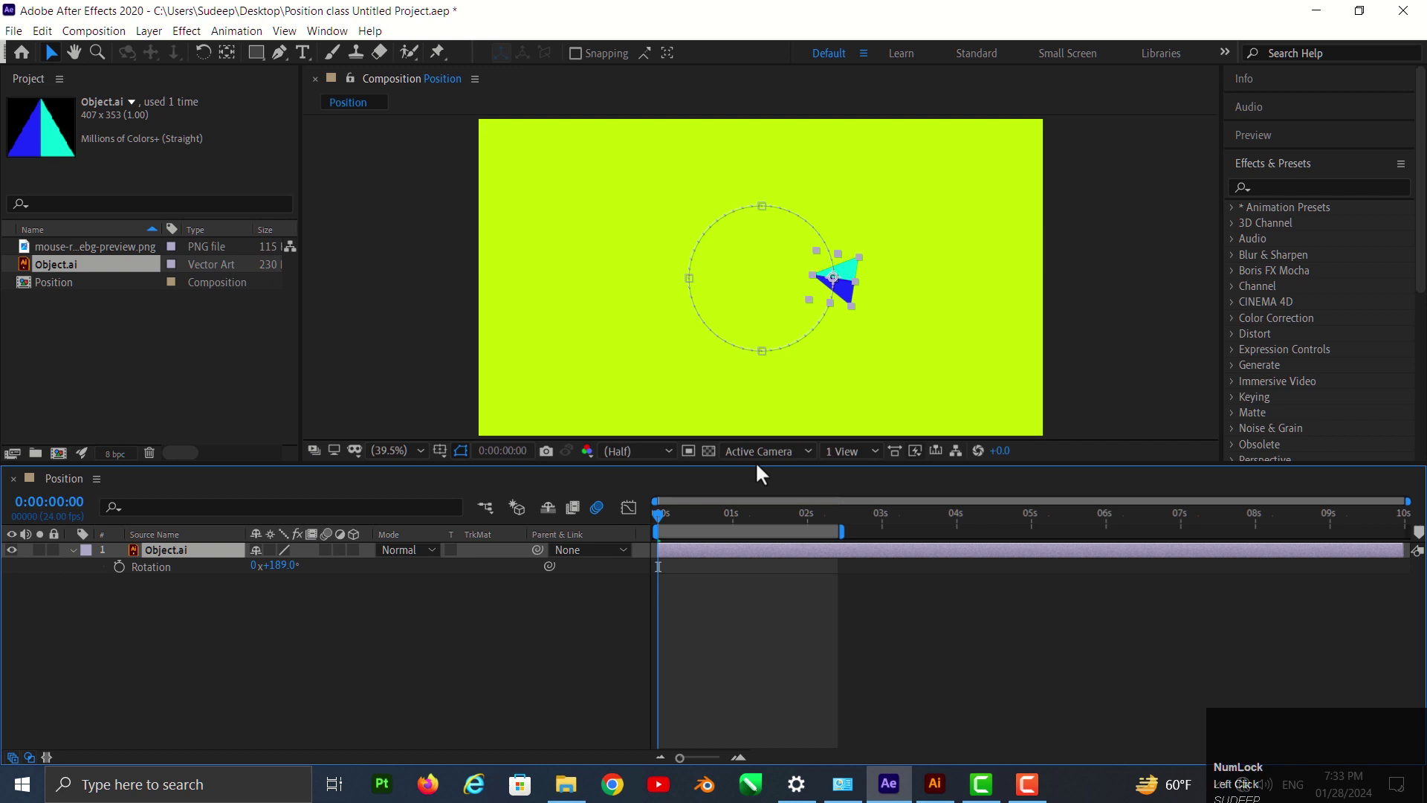
- Preview the auto-oriented triangle turning along its circular path
key(space)
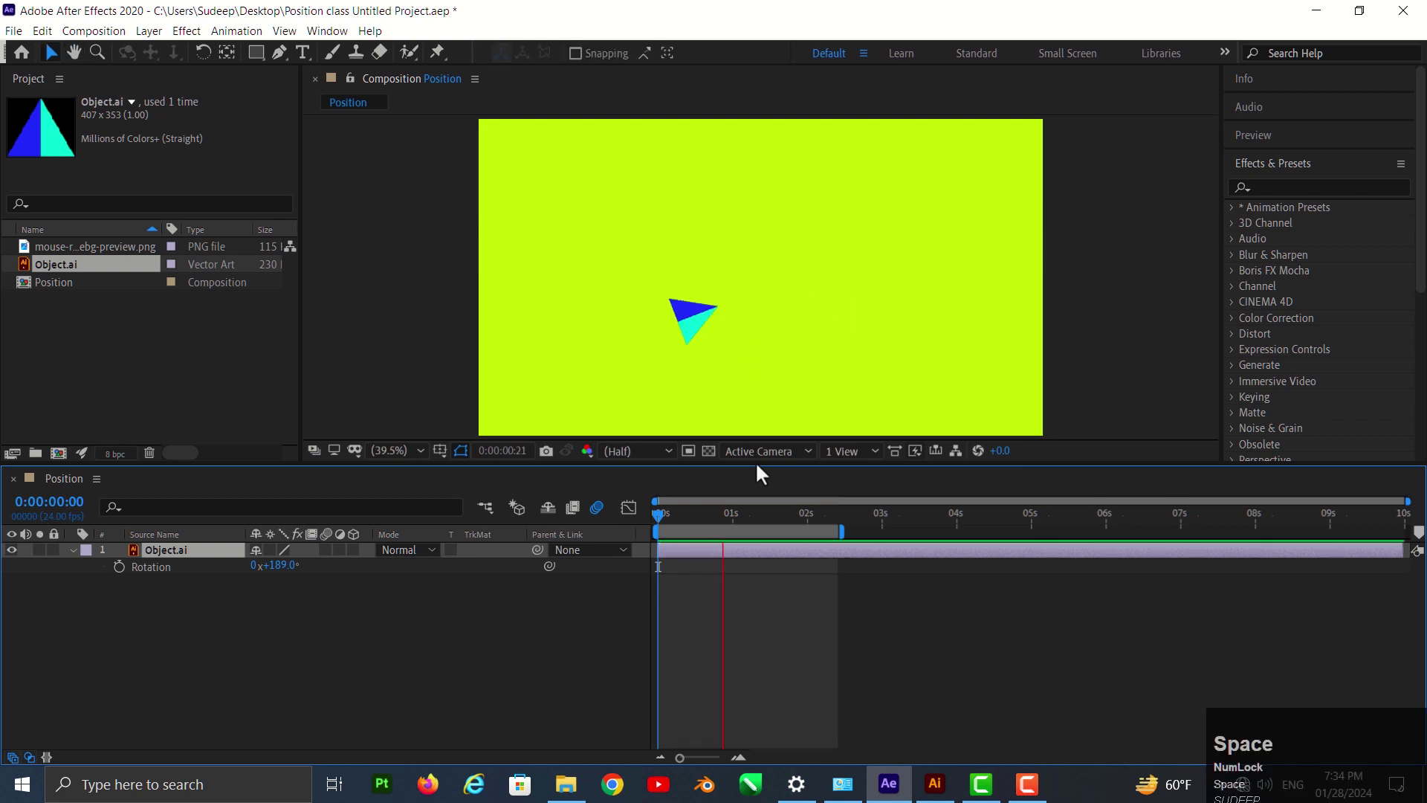
key(space)
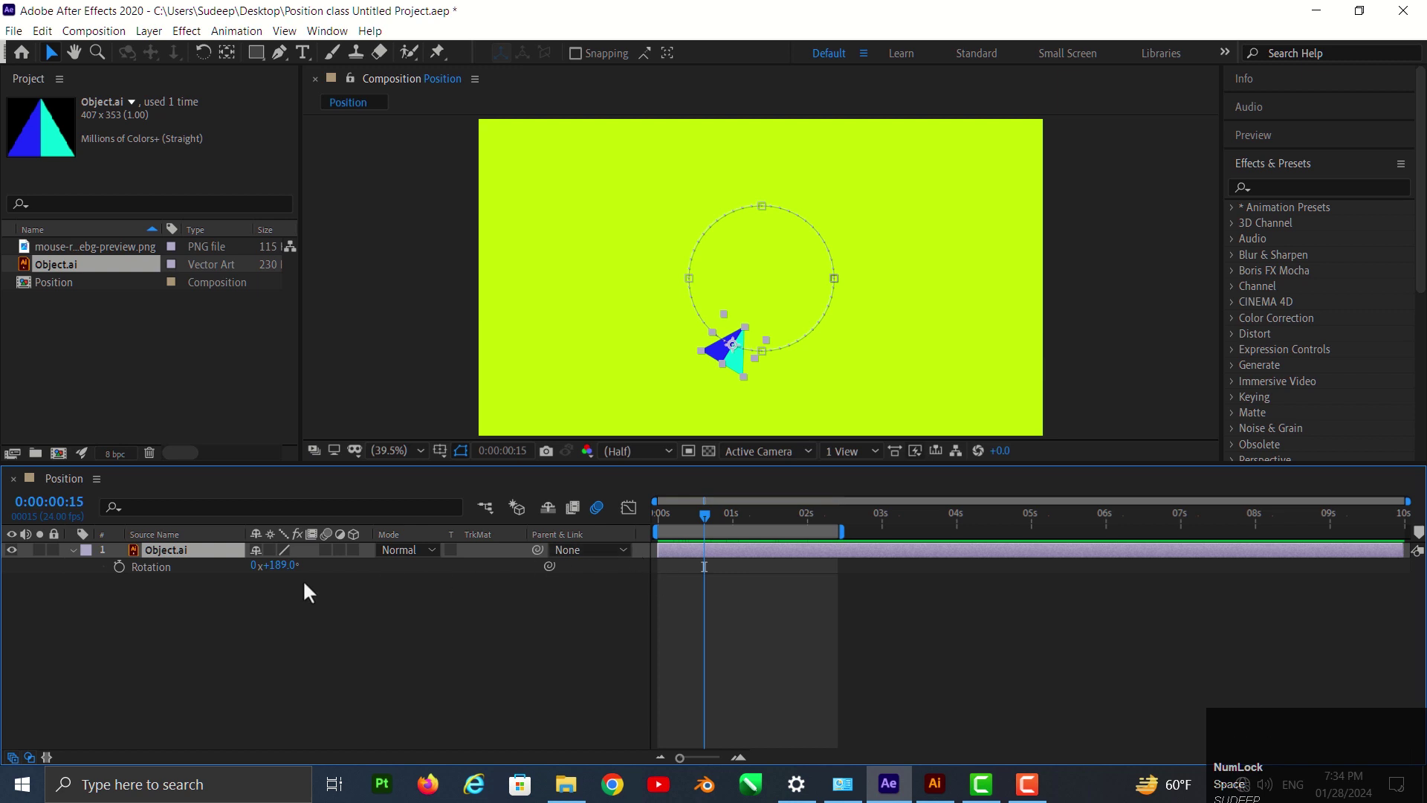
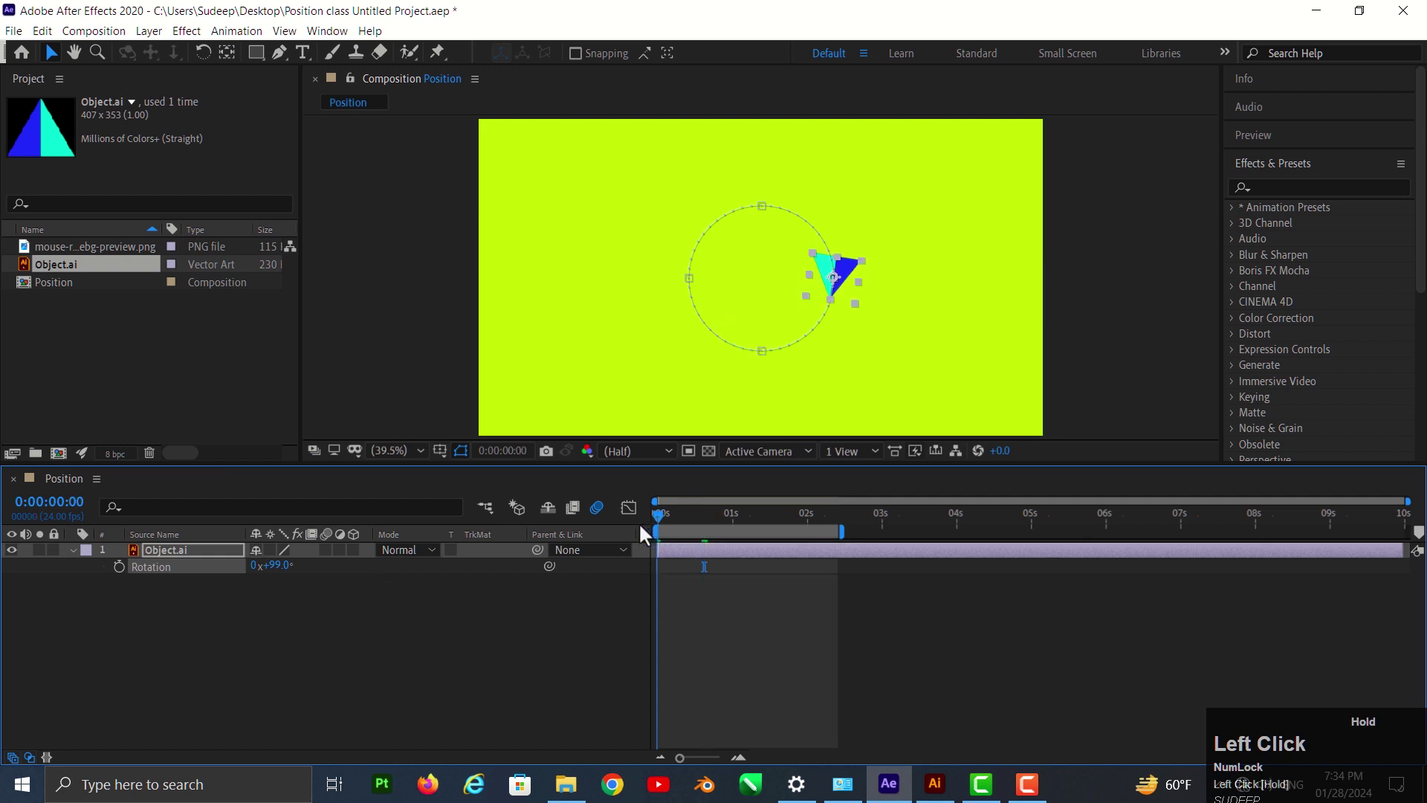
- Preview again and end the work area at about 2 seconds where the motion finishes
key(space)
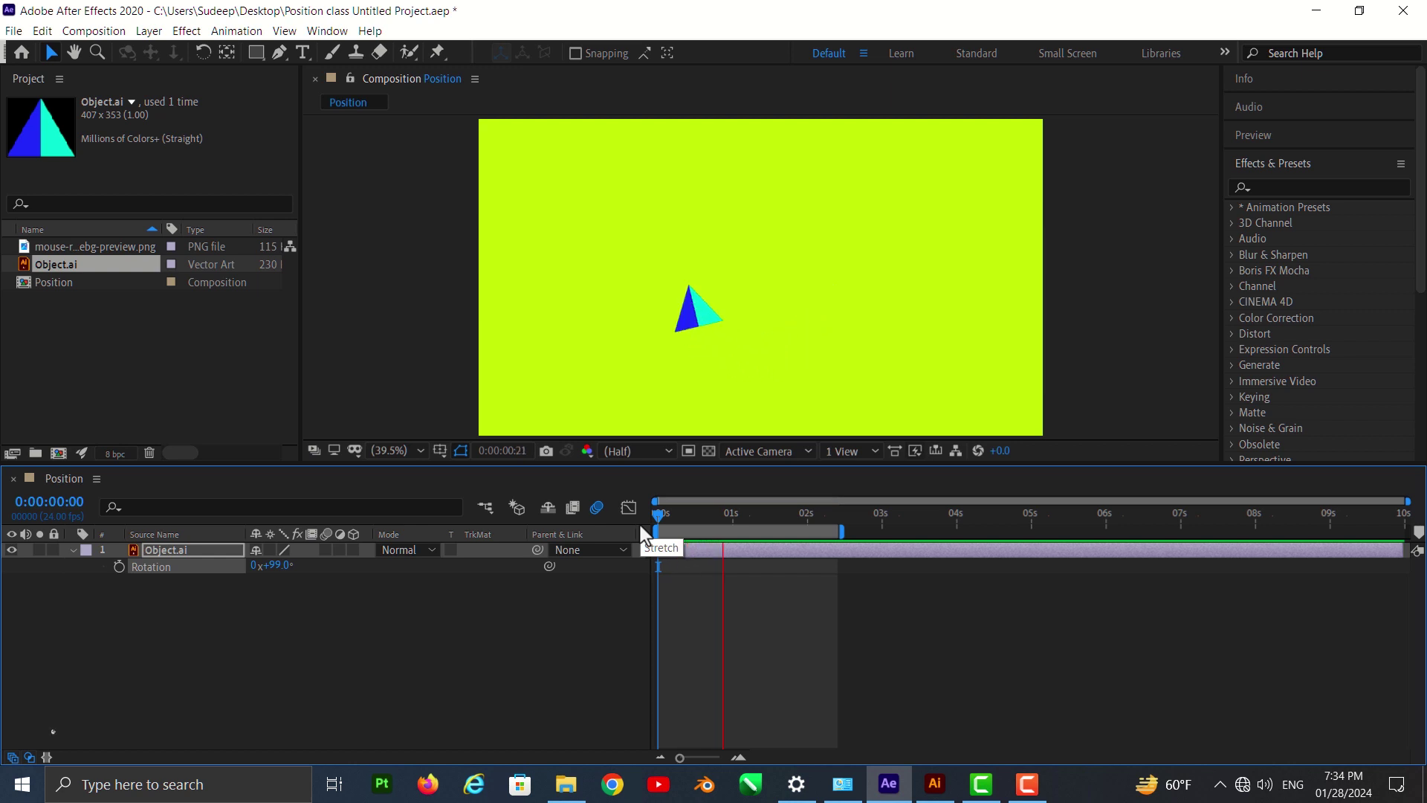
key(space)
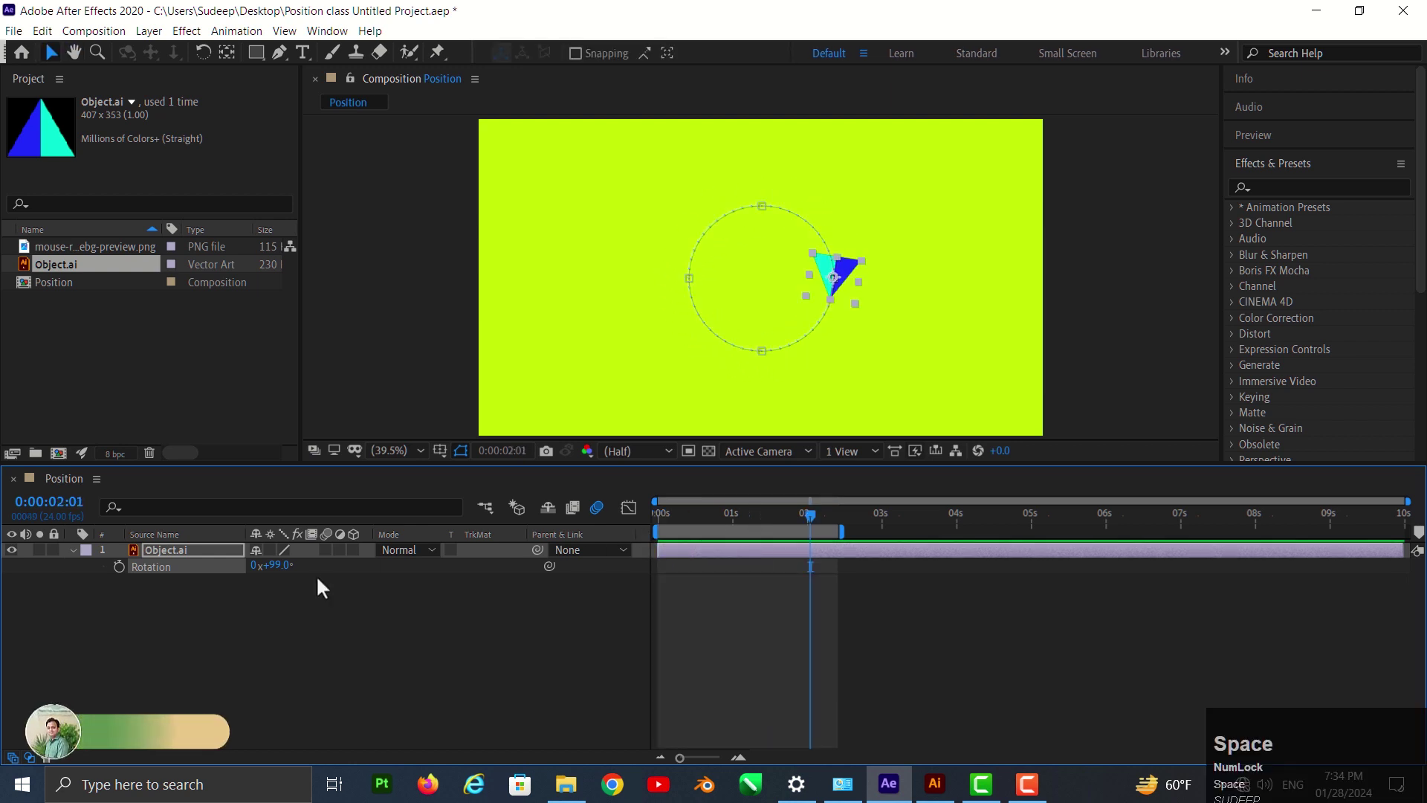
click(218, 582)
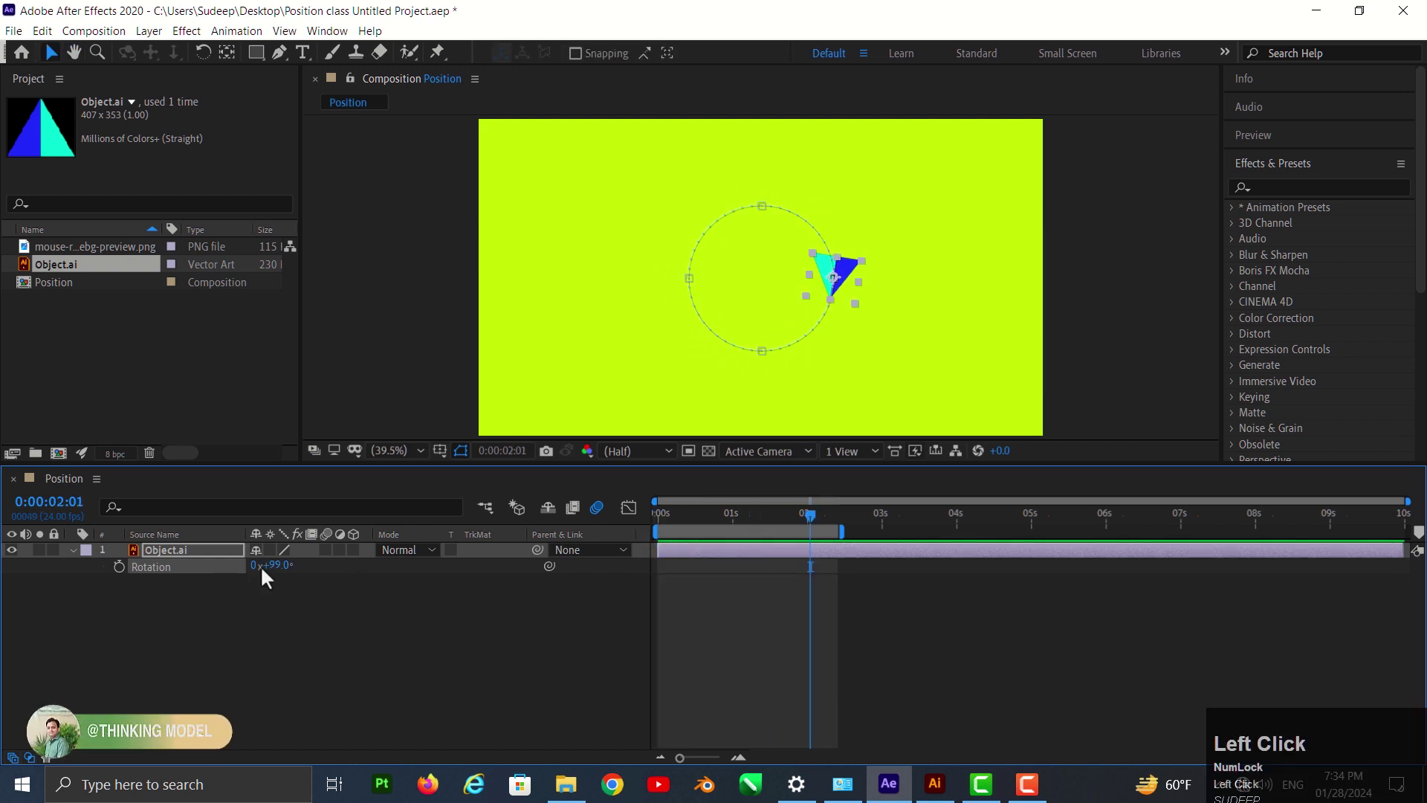
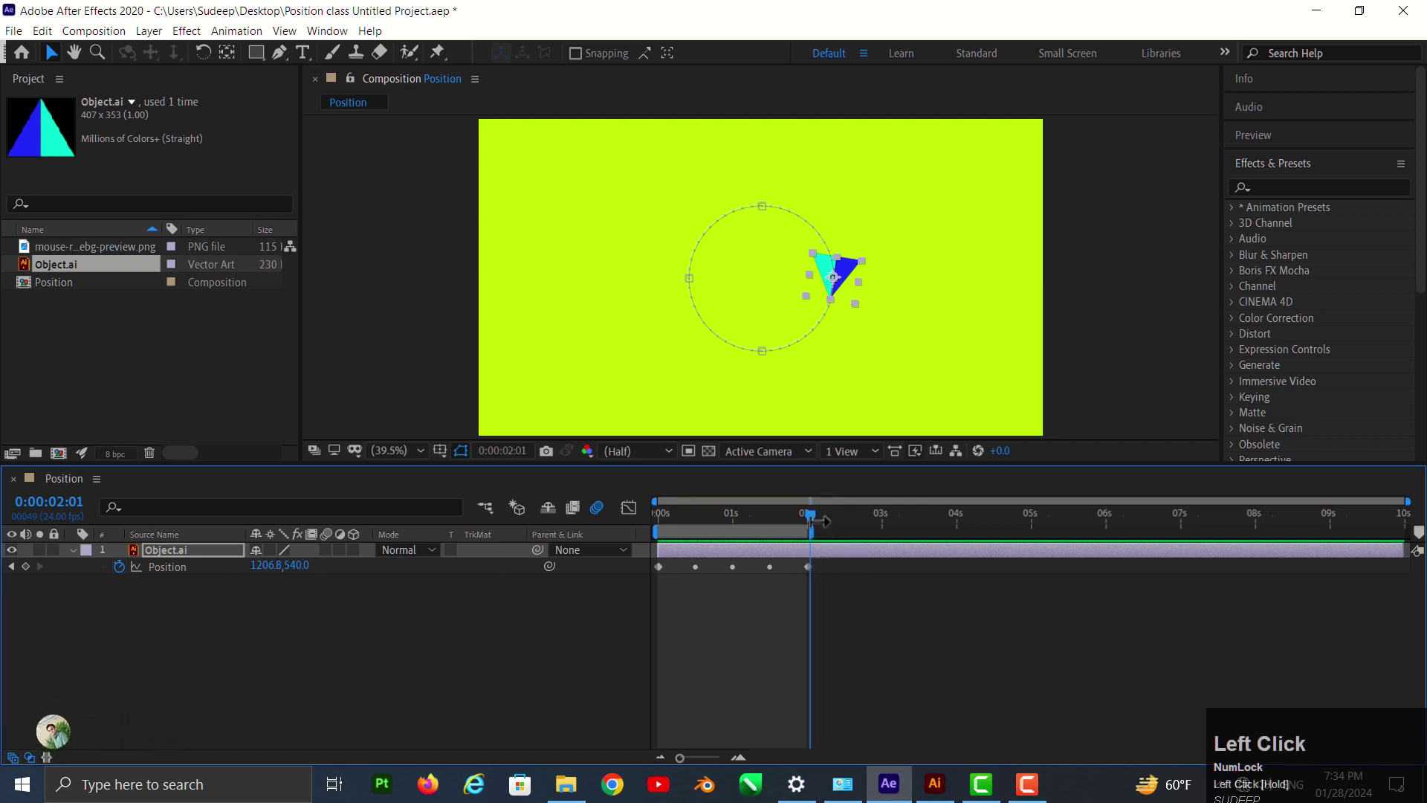
key(space)
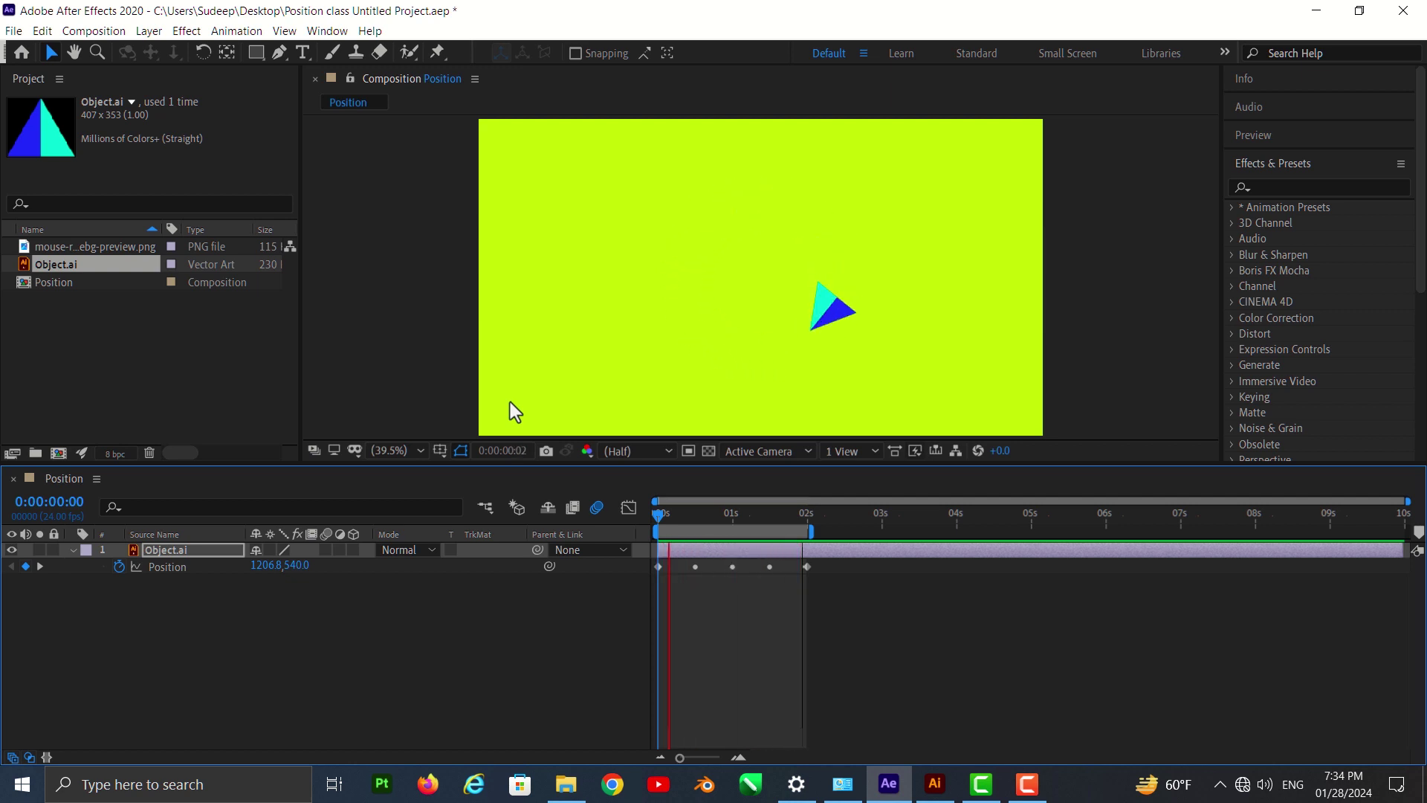
key(space)
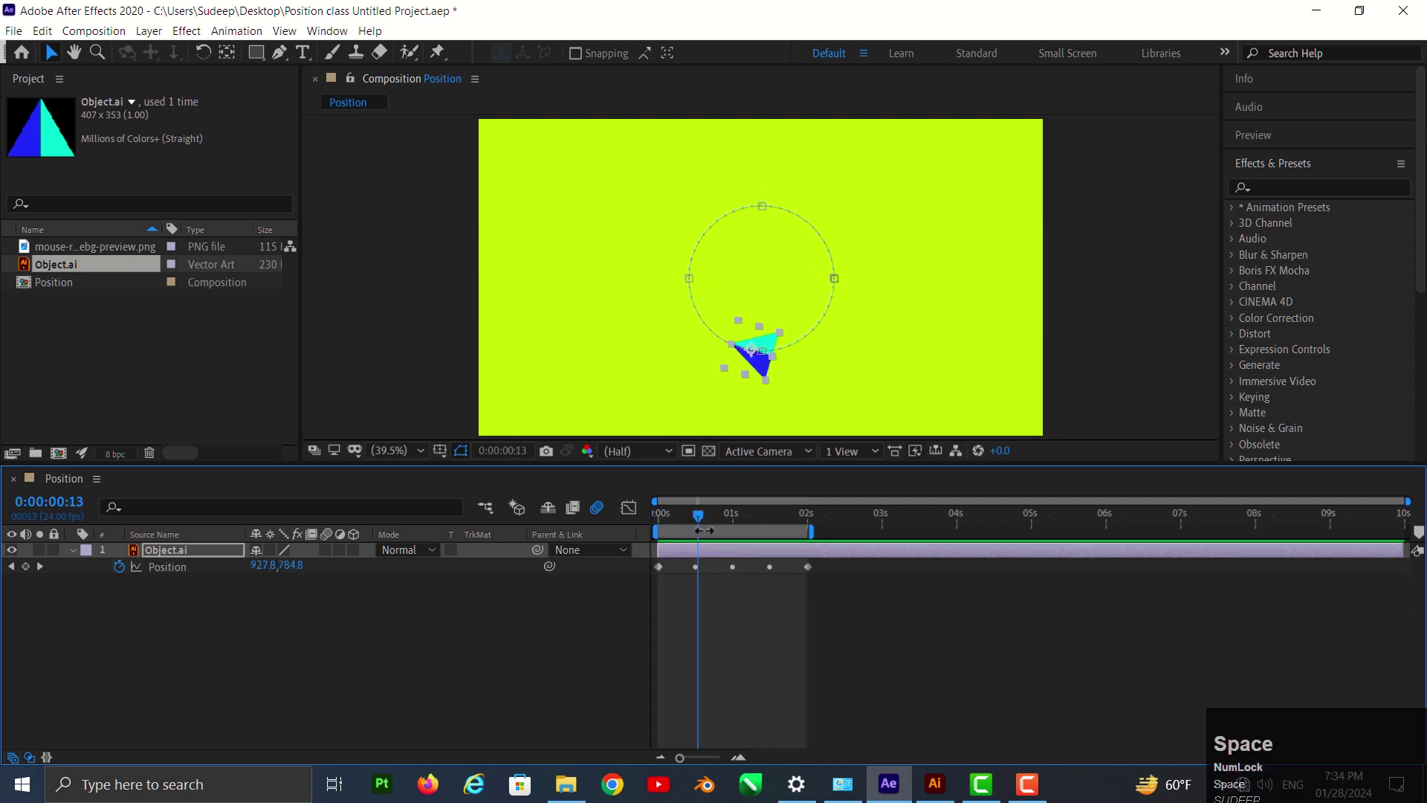
click(705, 530)
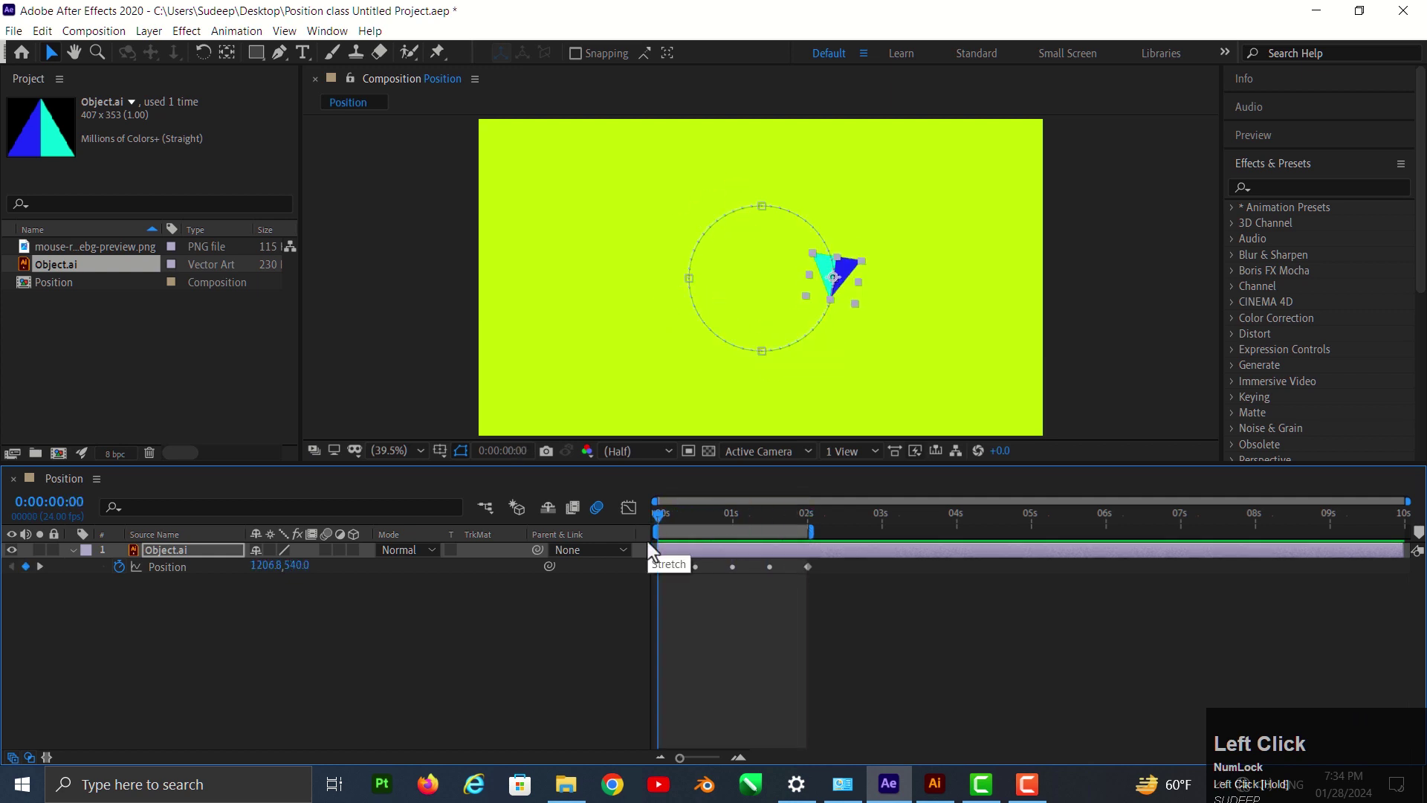
drag(662, 533, 779, 545)
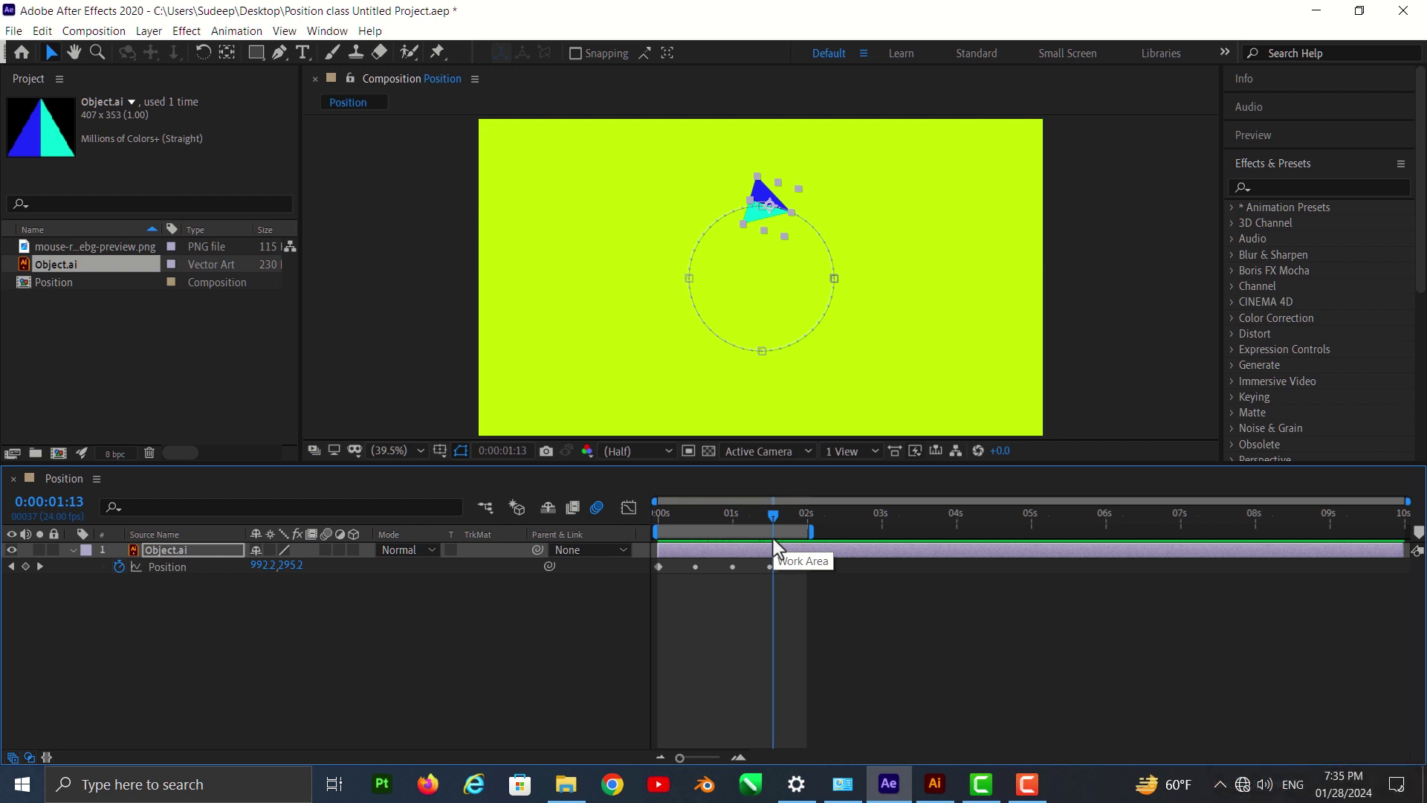